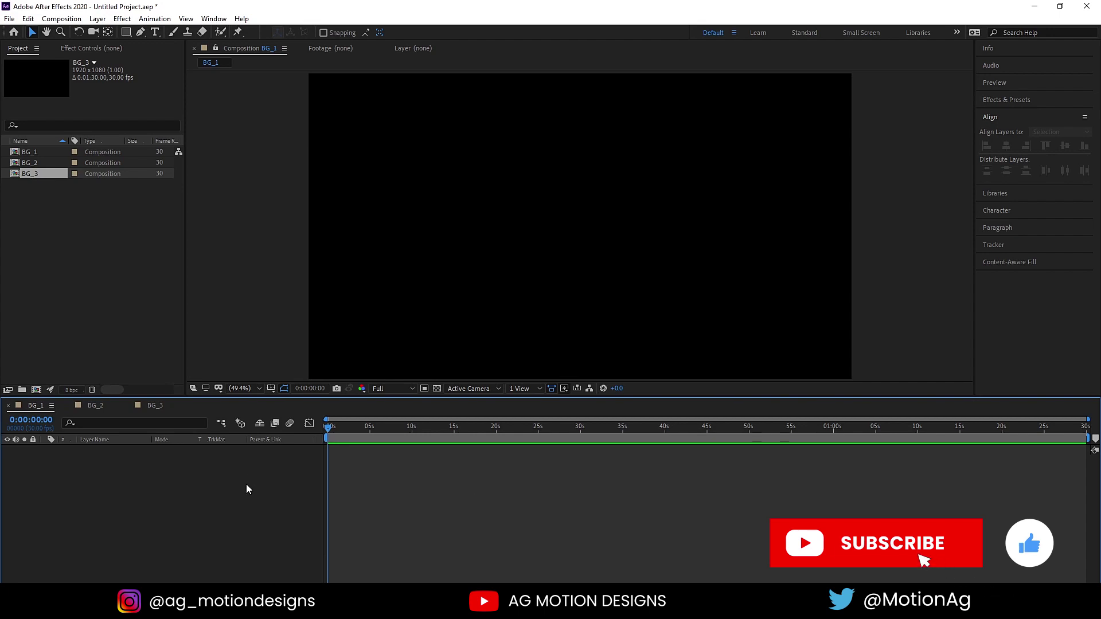
Select the BG_2 composition in the Project panel
left_click(50, 157)
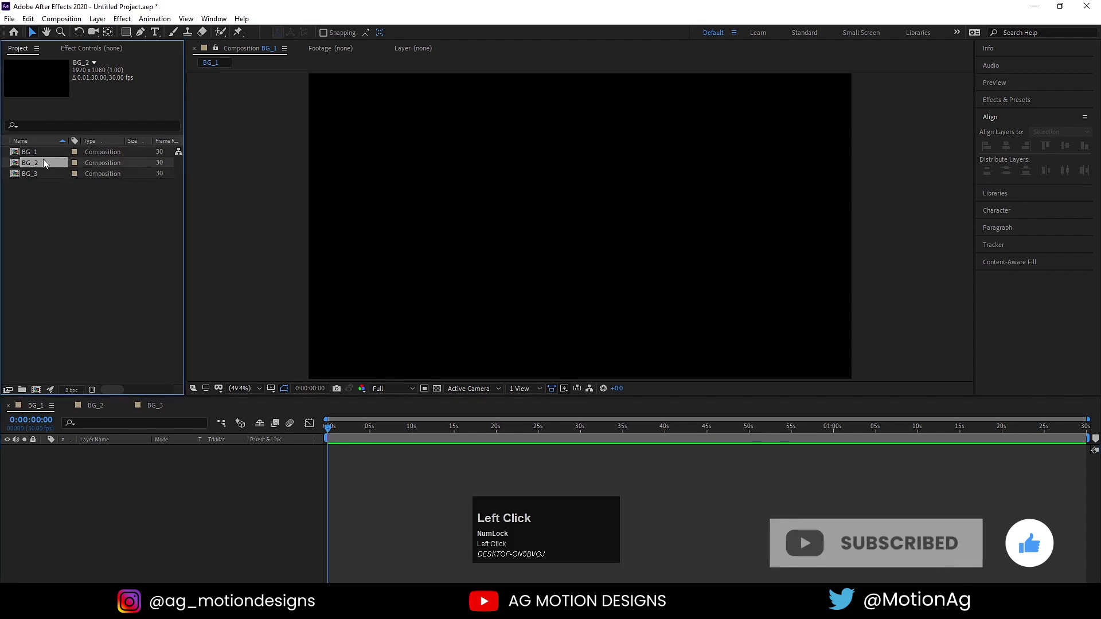
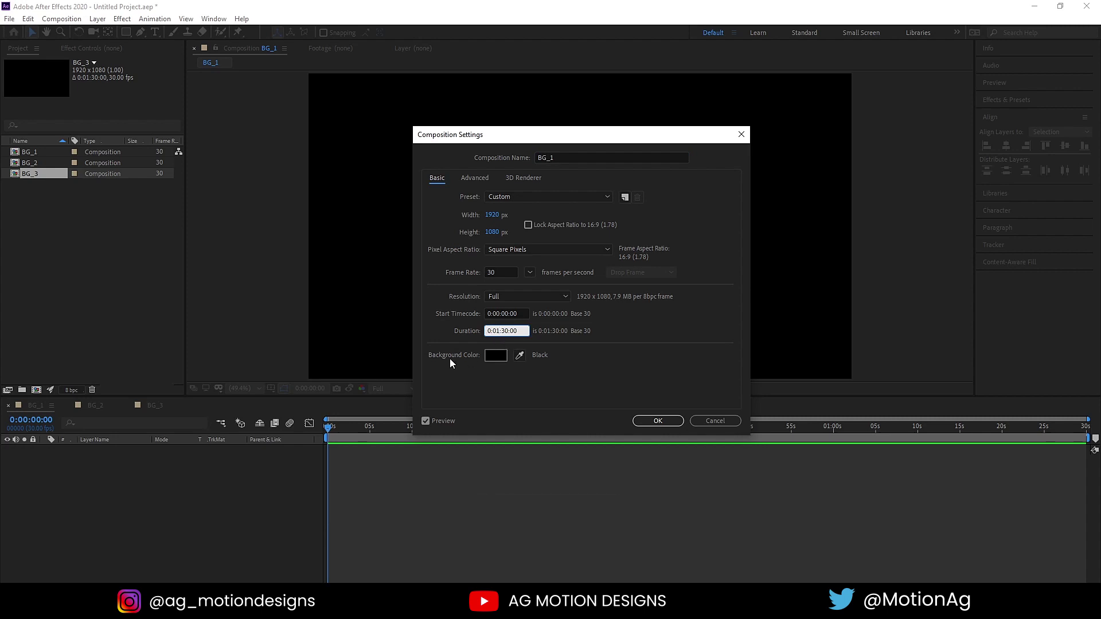
Accept BG_1's composition settings and set the shape stroke colour to white (FFFFFF)
left_click(453, 363)
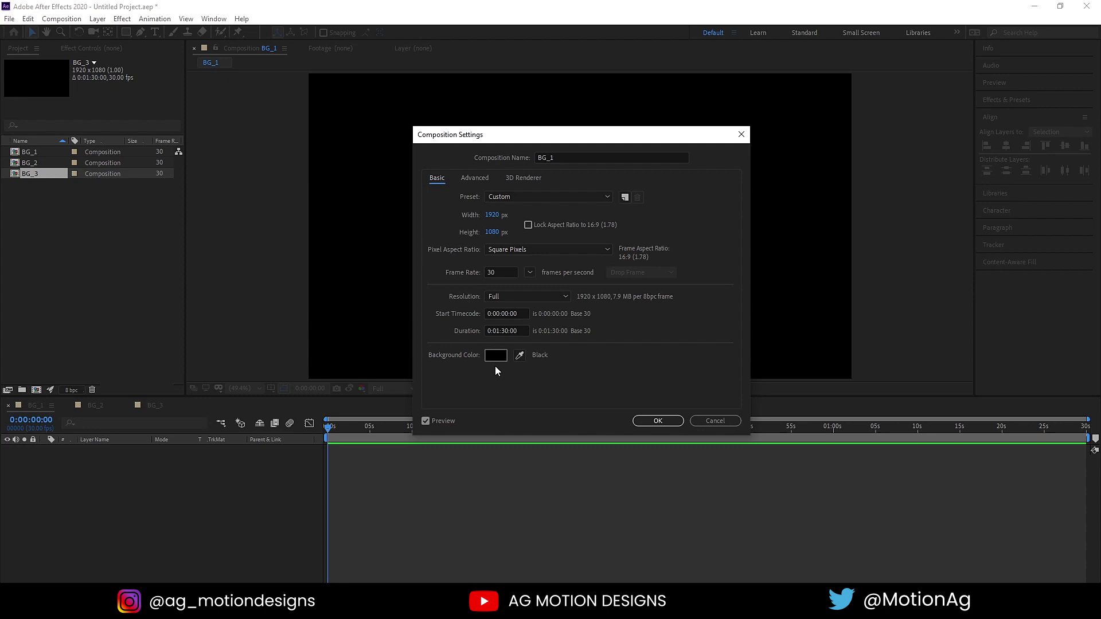
left_click(641, 424)
left_click_drag(146, 36, 402, 304)
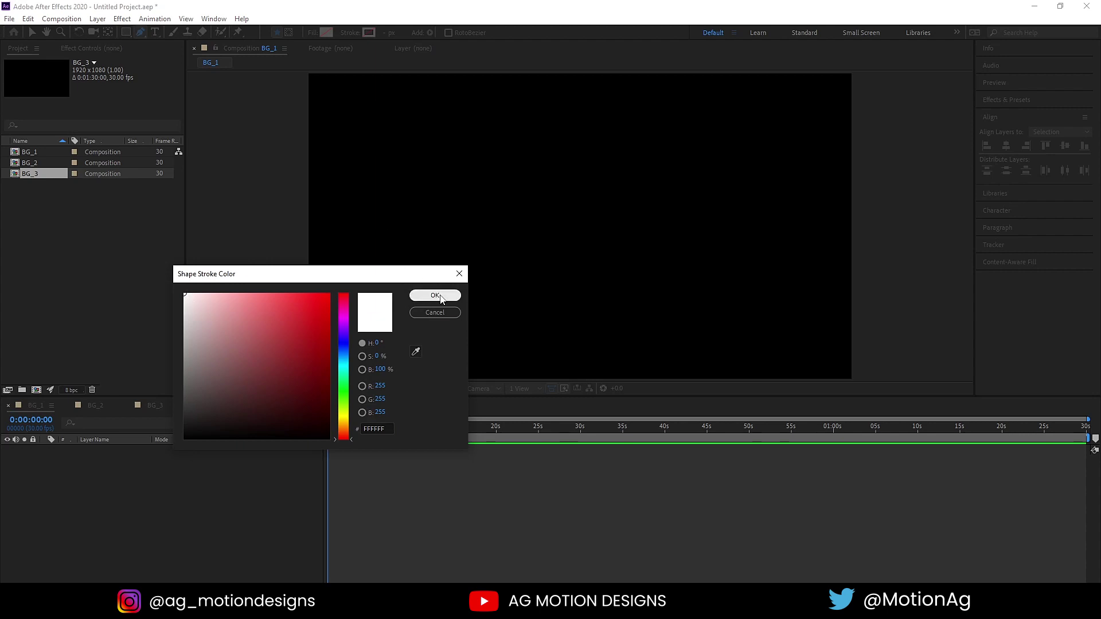
left_click(442, 300)
Create Shape Layer 1 as a vertical white line centred horizontally in the composition
scroll("down", 3)
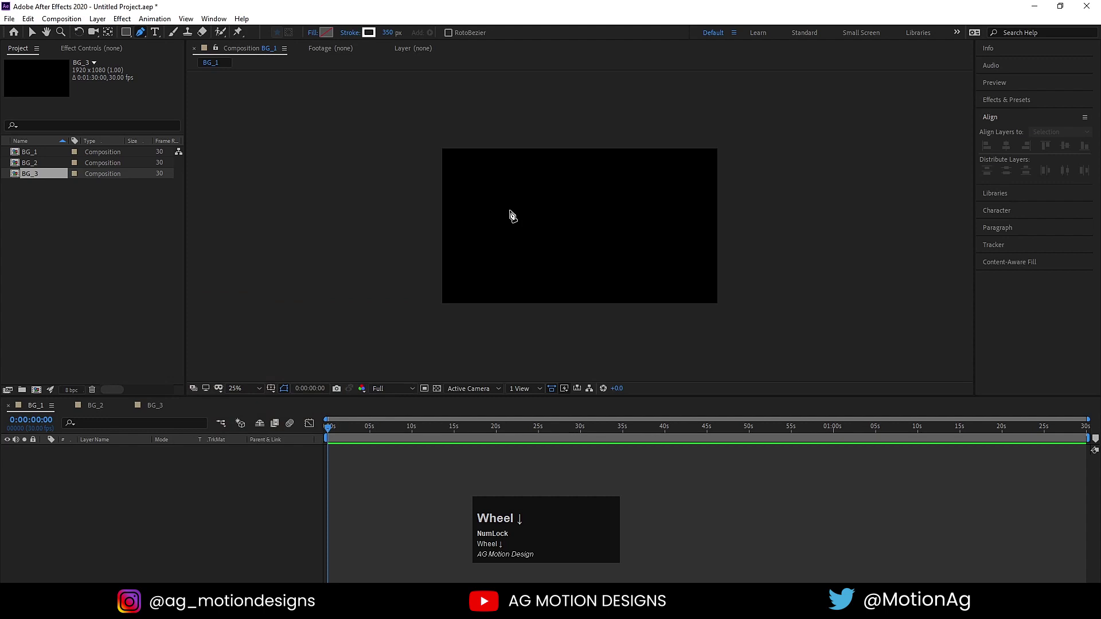
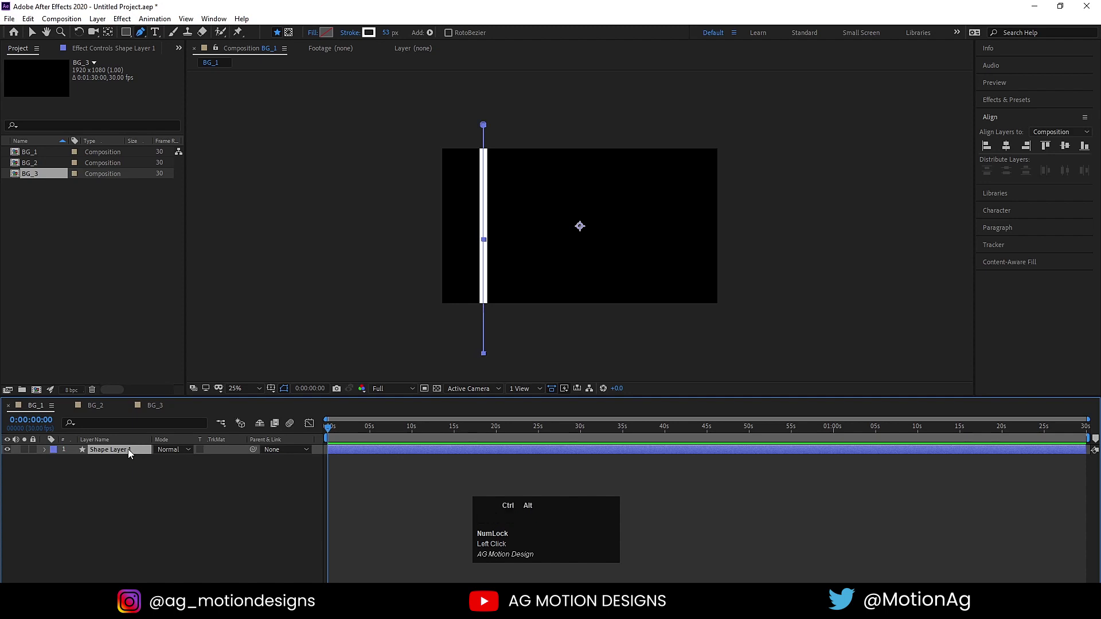
key("ctrl+alt+Home")
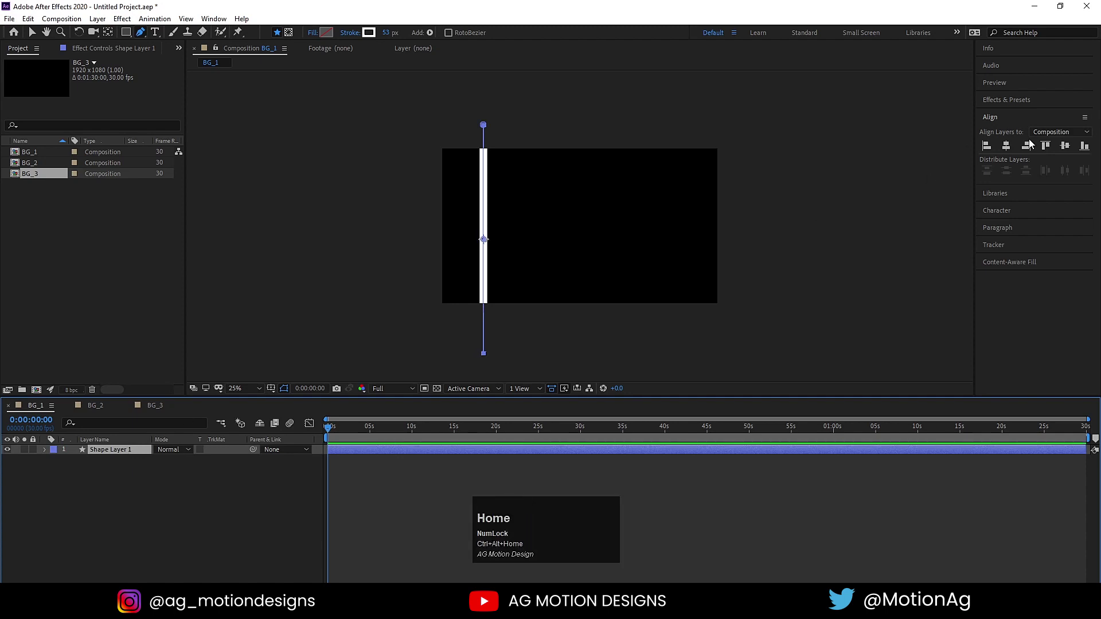
left_click(1069, 151)
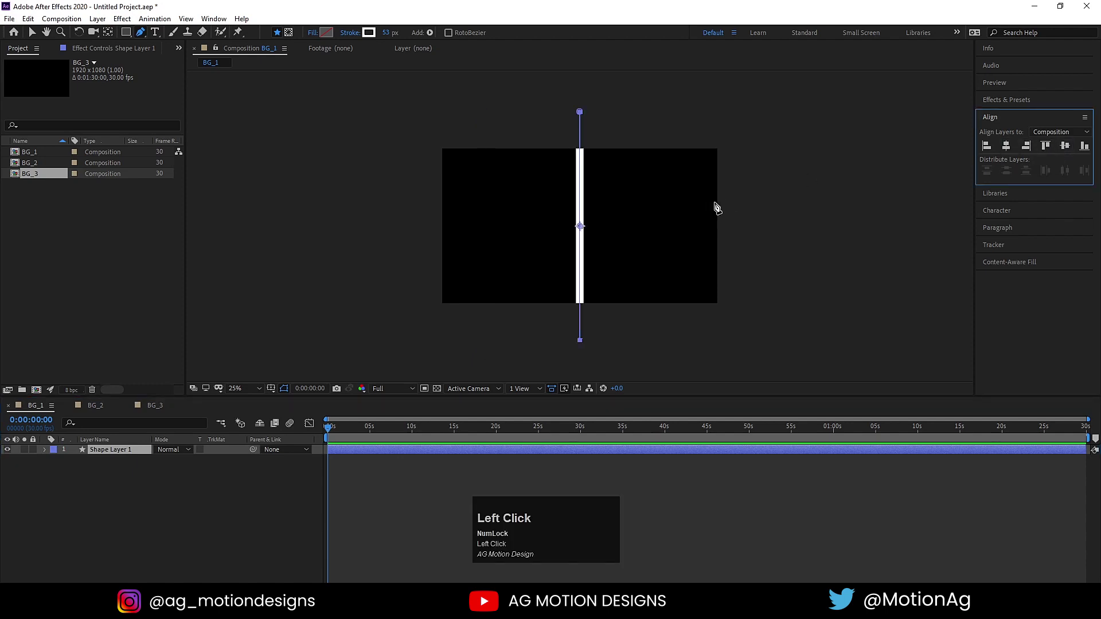
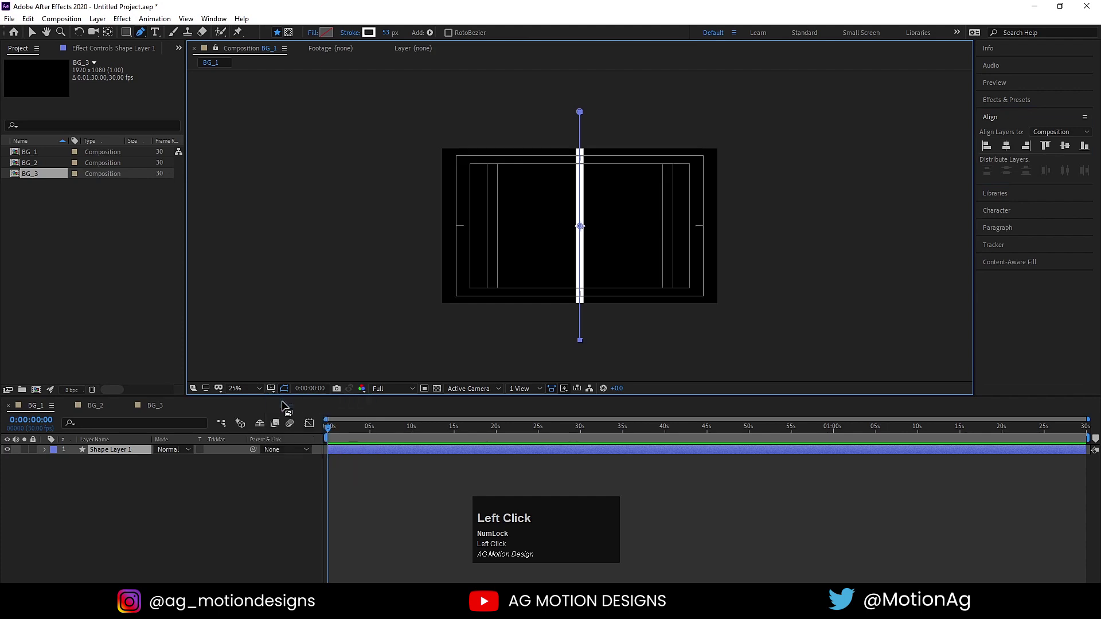
key("v")
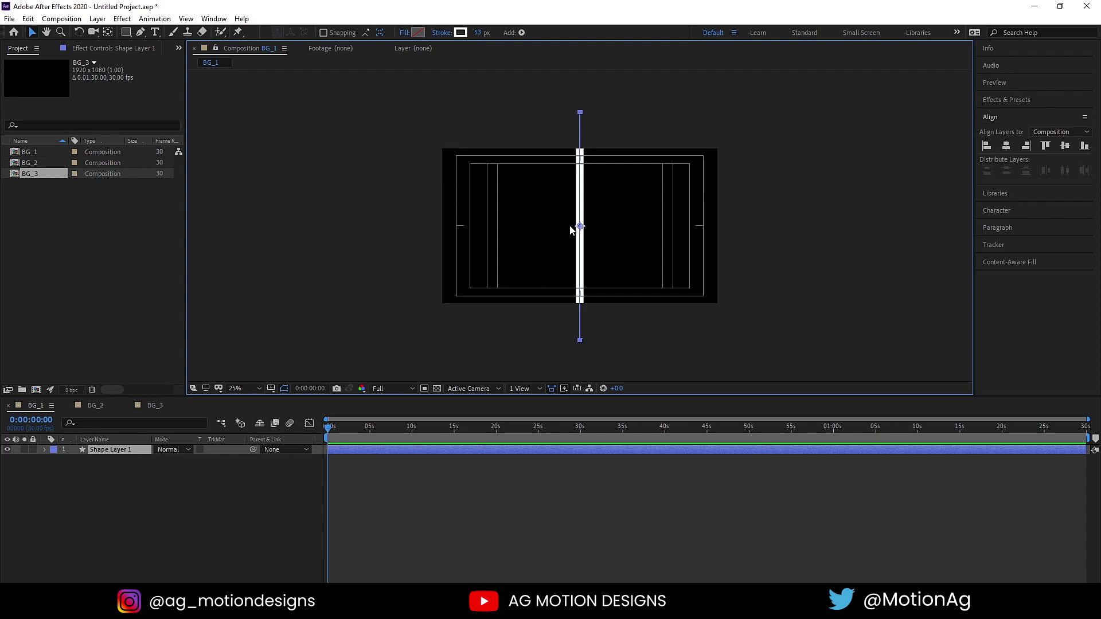
Duplicate the line, move the copy right and tilt it to about -33 degrees
key("r")
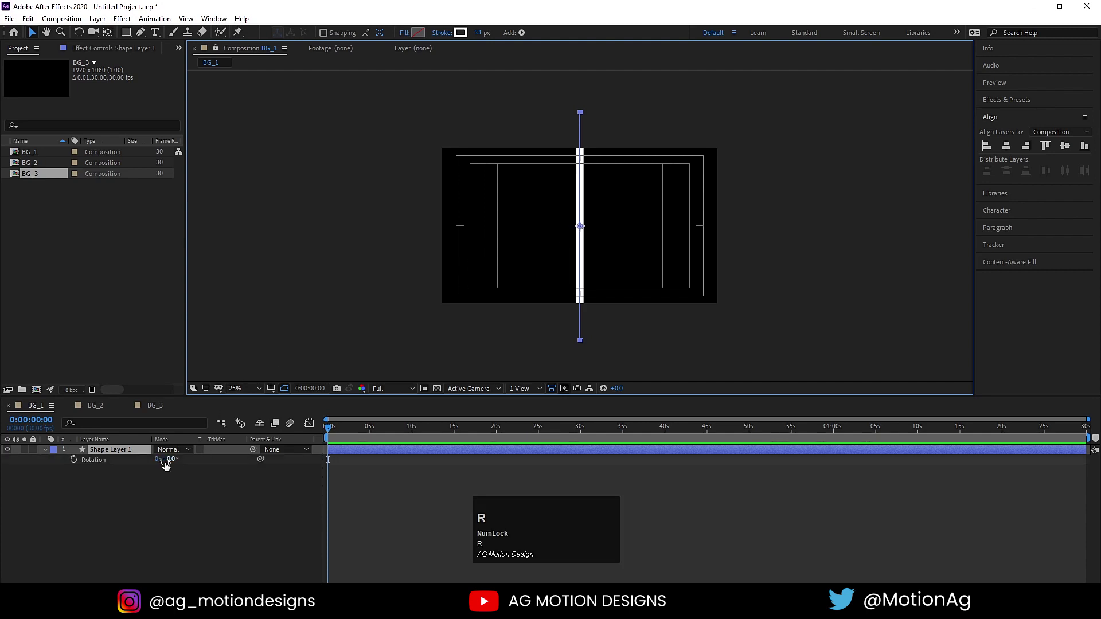
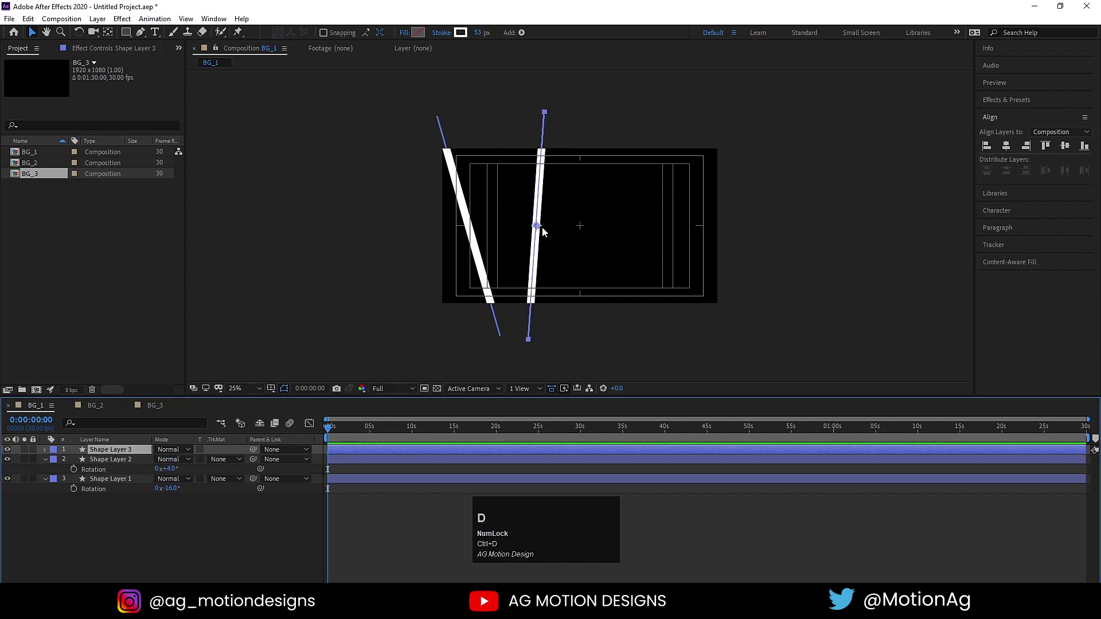
left_click_drag(538, 230, 598, 249)
key("r")
left_click_drag(174, 461, 101, 552)
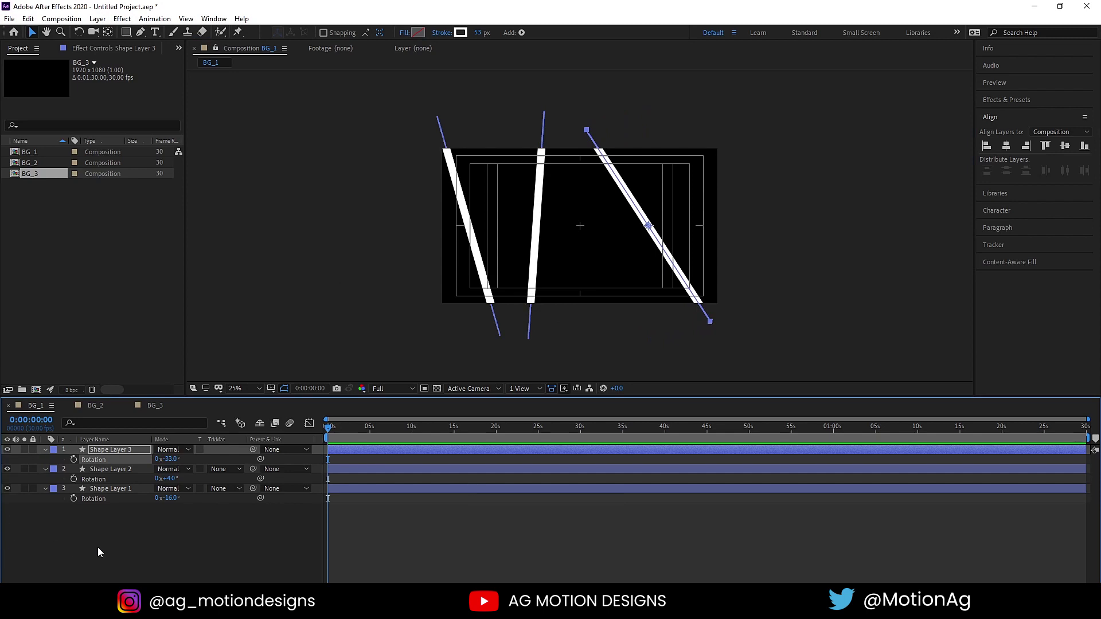
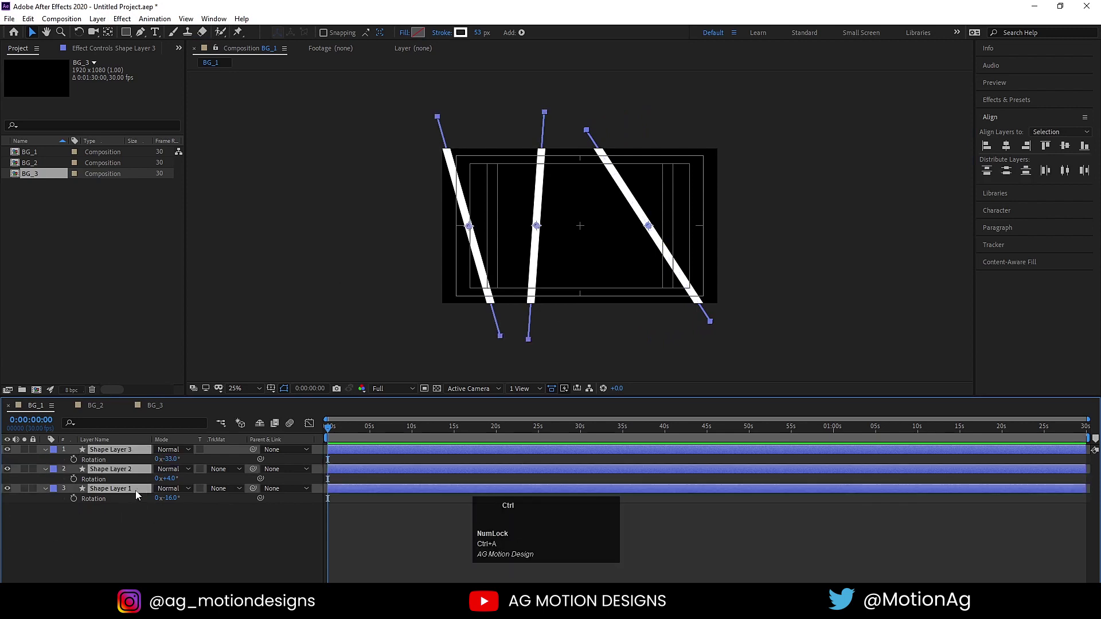
Duplicate the three lines and reposition and tilt the copies into a criss-cross of six
key("ctrl+d")
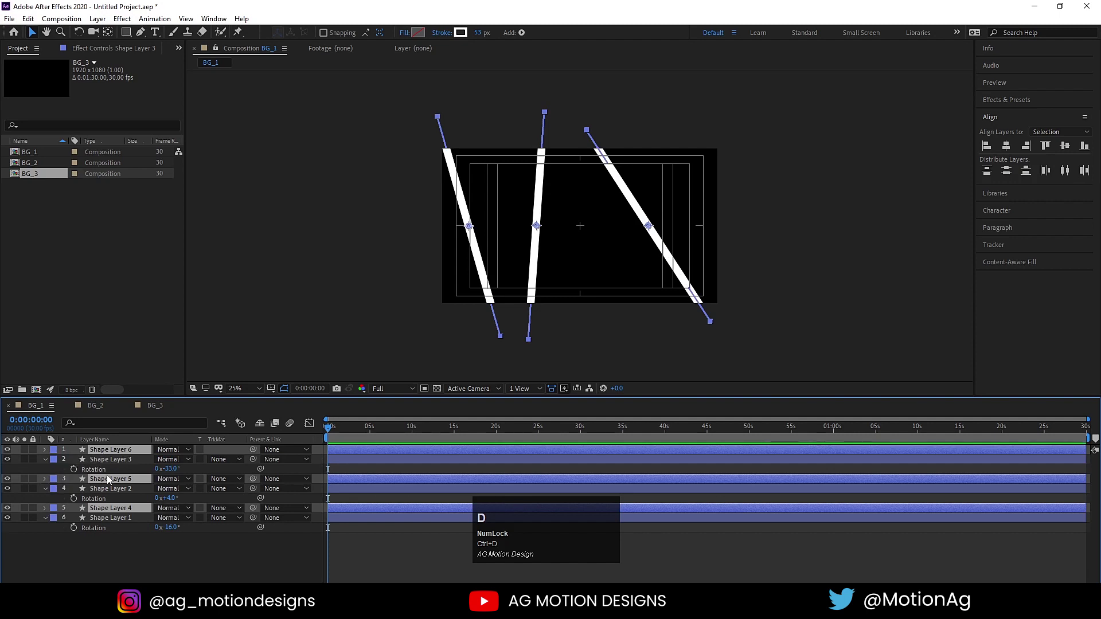
left_click_drag(125, 484, 204, 455)
key("r")
left_click_drag(178, 464, 357, 463)
left_click(349, 462)
key("ctrl+a")
key("s")
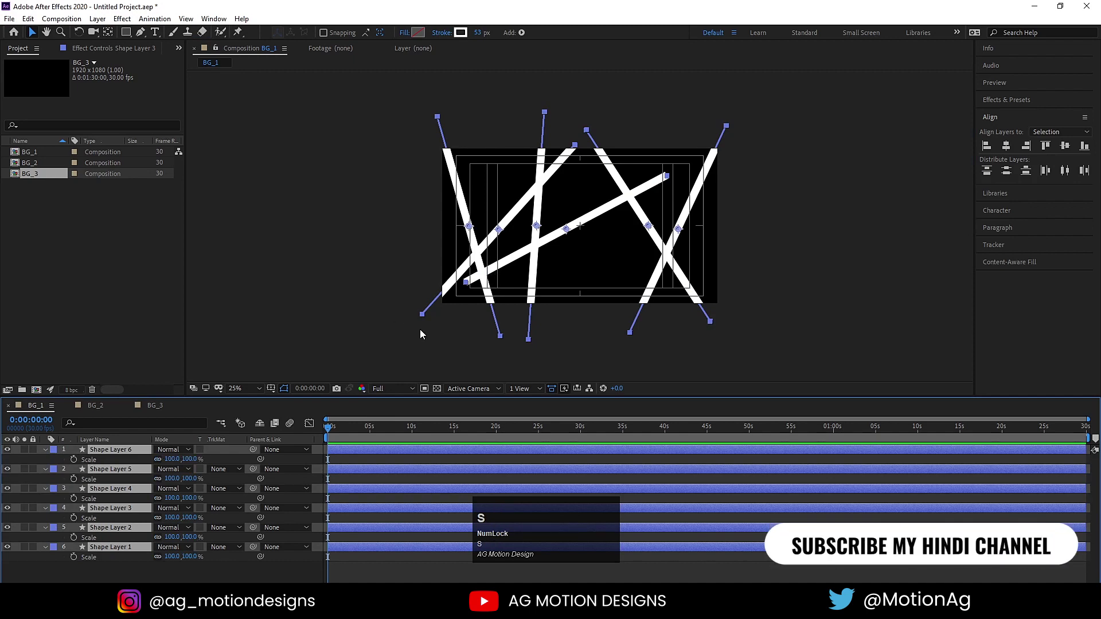
Unlink the scale constraint and stretch all six lines to about 246% height
scroll("up", 3)
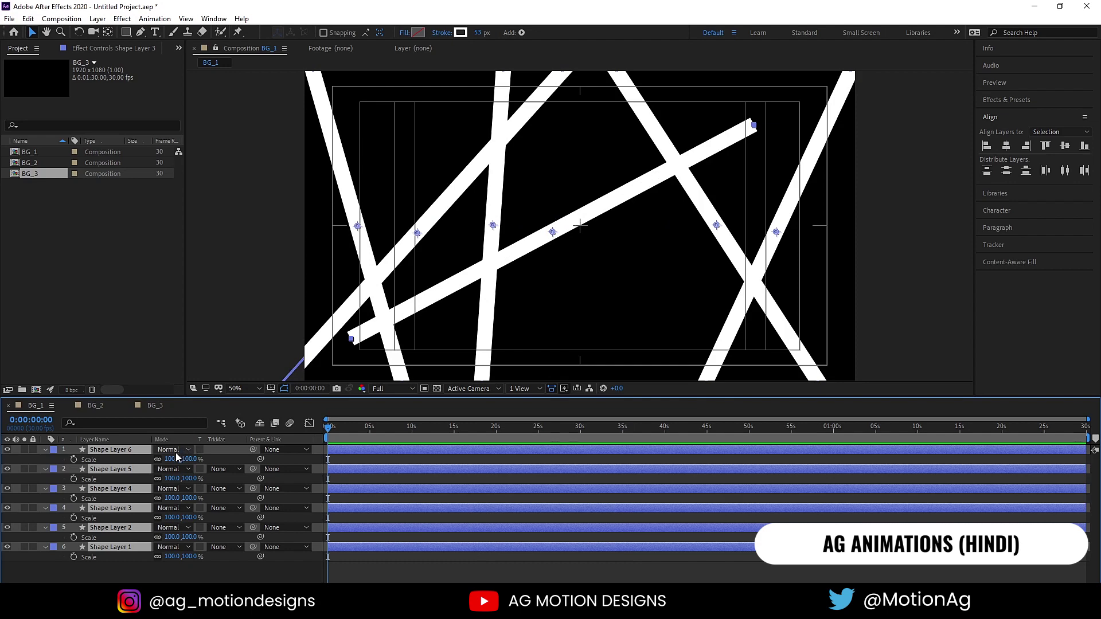
left_click(162, 461)
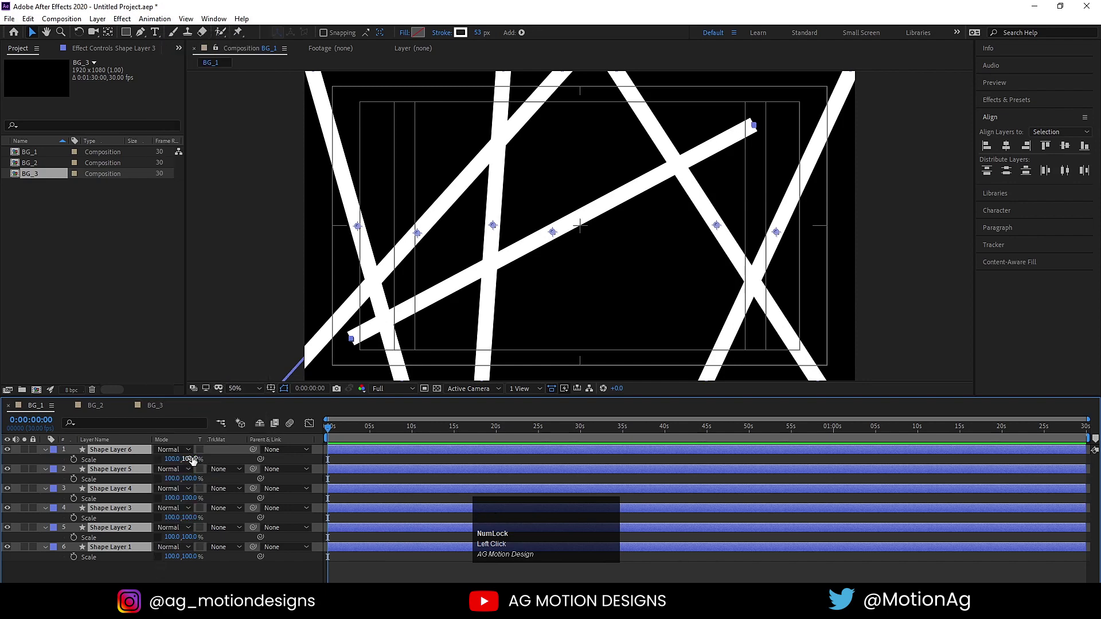
left_click_drag(195, 461, 624, 250)
scroll("down", 3)
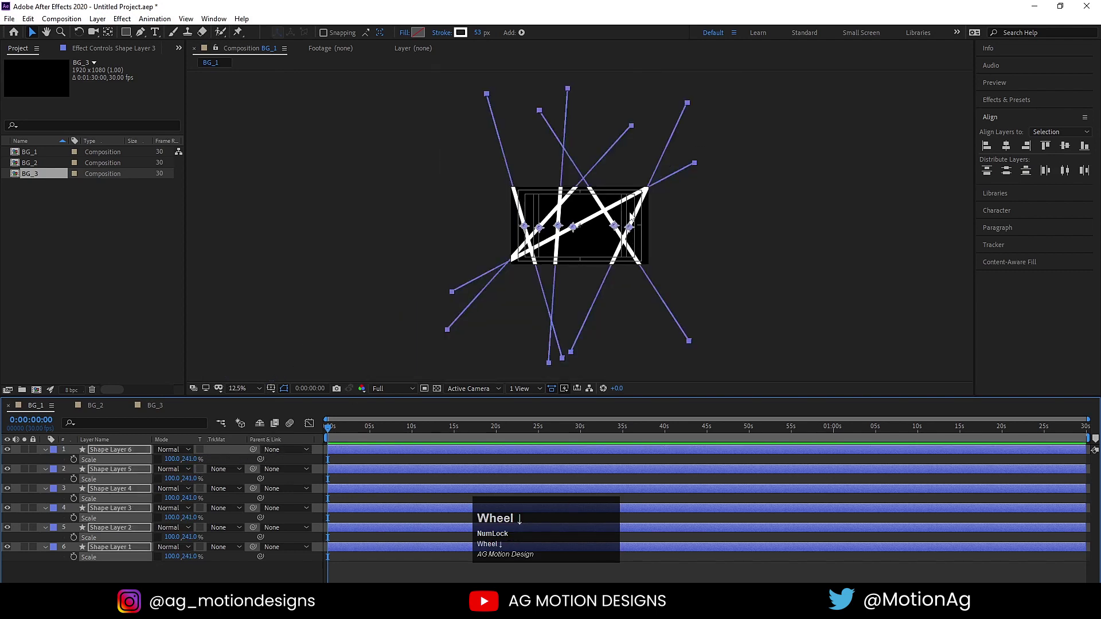
left_click_drag(194, 460, 236, 462)
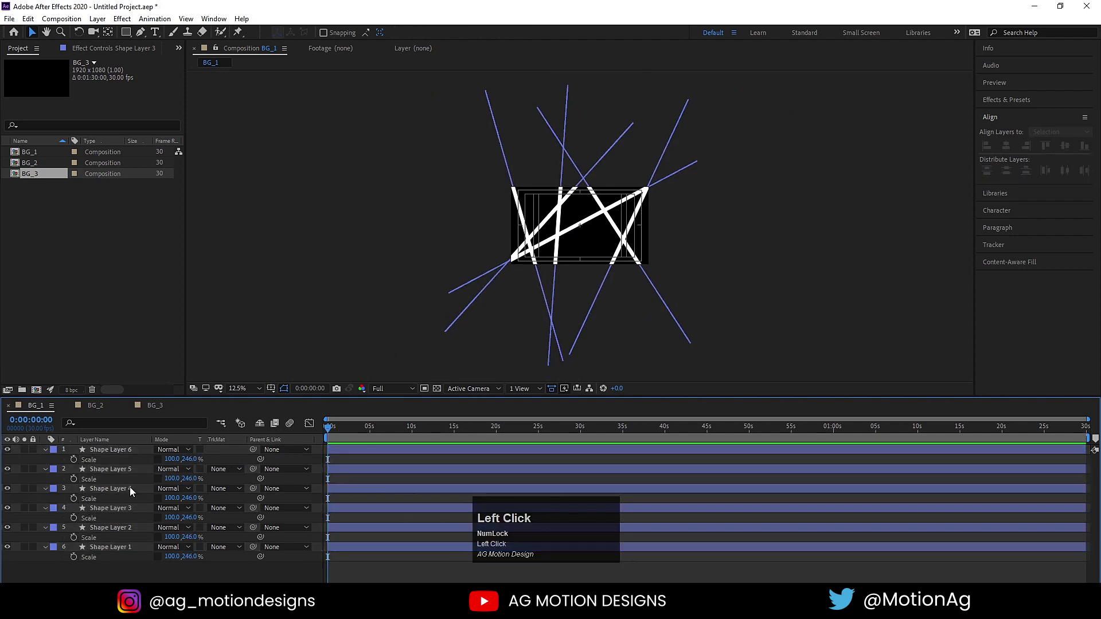
Reposition Shape Layer 4's long diagonal line and collapse the layer properties
left_click_drag(113, 454, 133, 488)
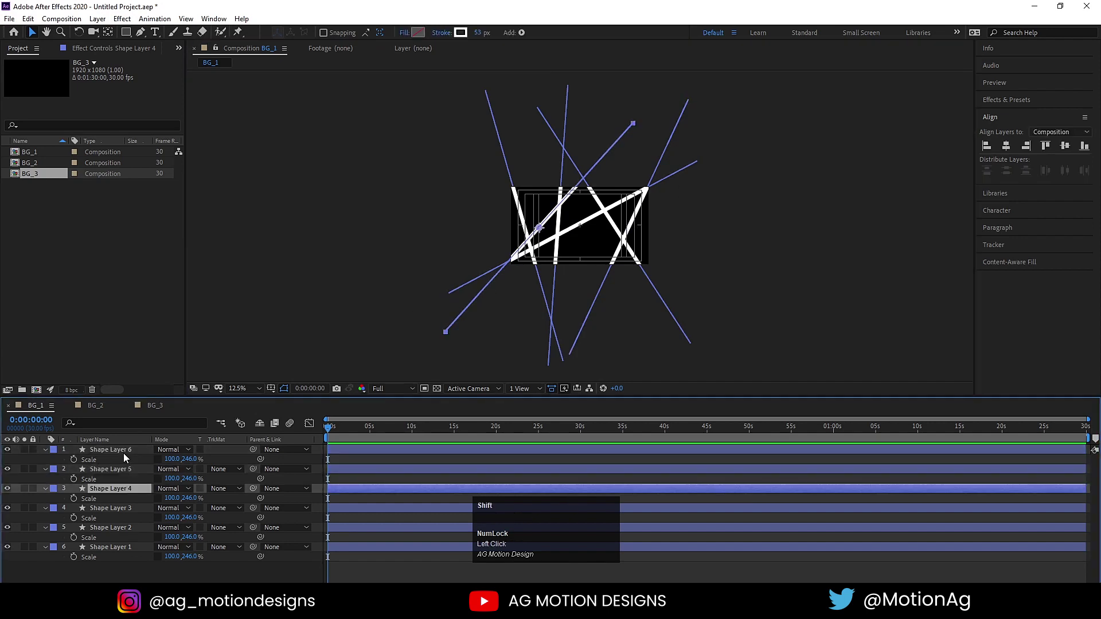
left_click(127, 457)
left_click_drag(574, 229, 348, 459)
key("u")
left_click(263, 391)
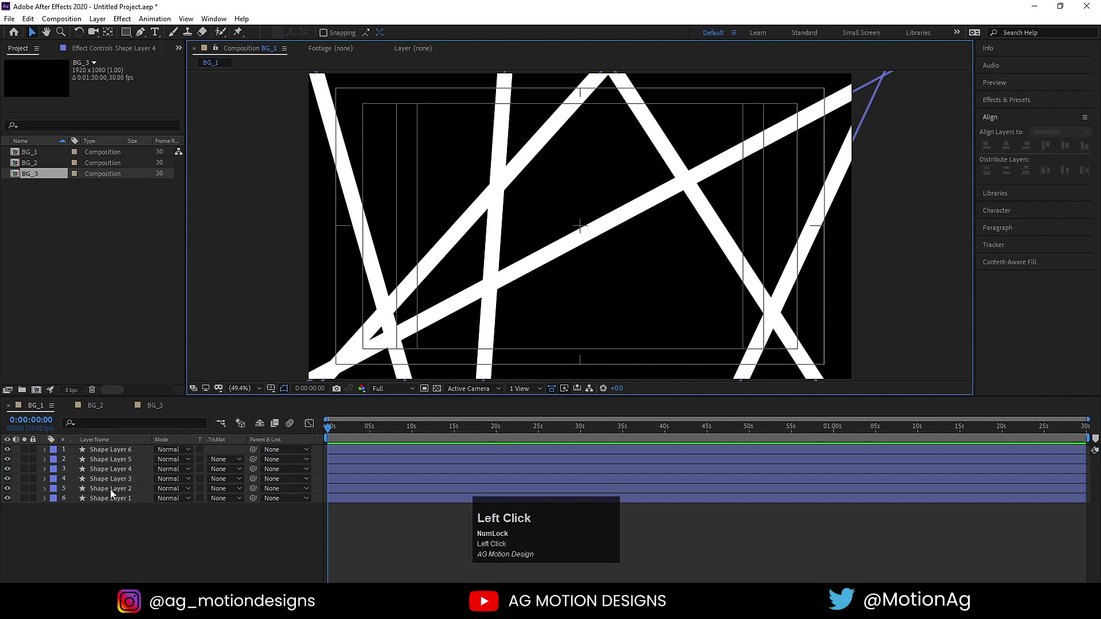
Apply the Wiggle - position preset to all six line layers and preview the drift
key("ctrl+a")
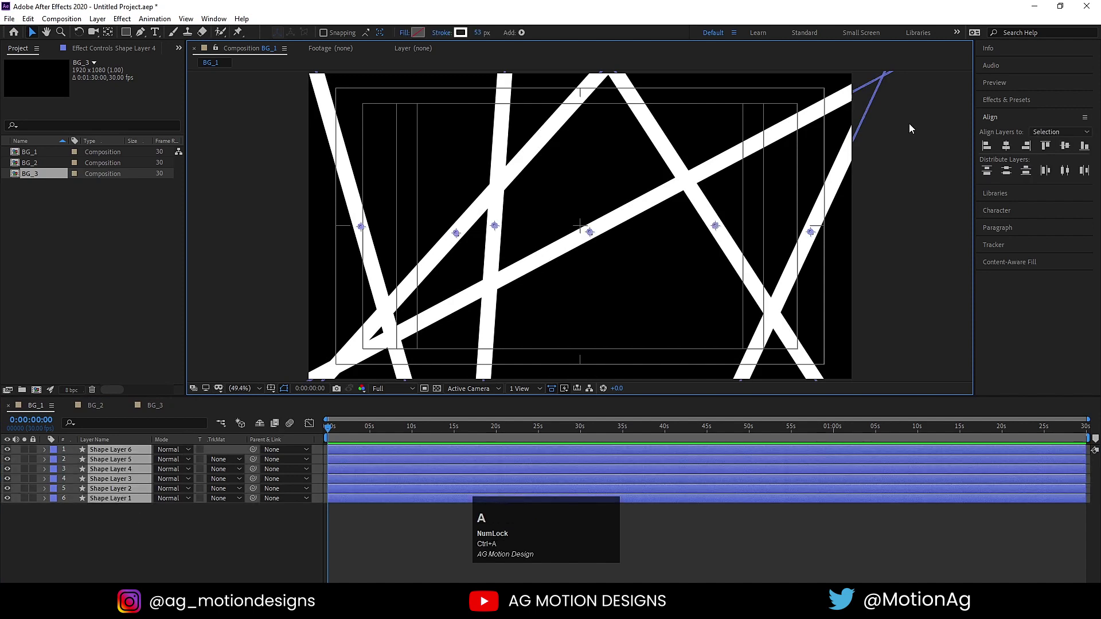
left_click(1007, 107)
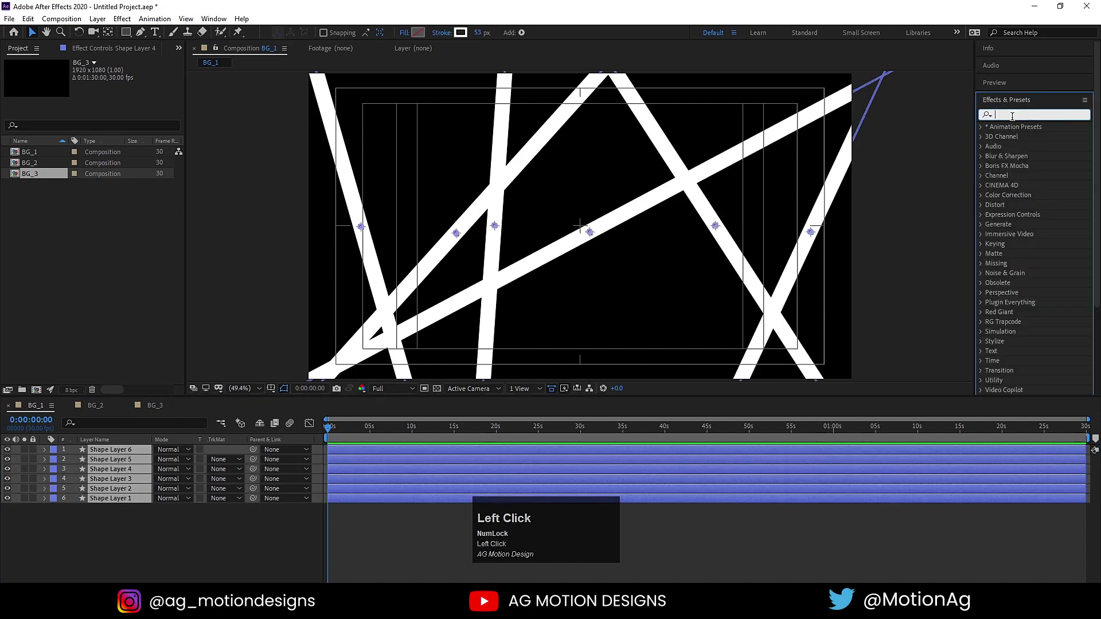
type("wig")
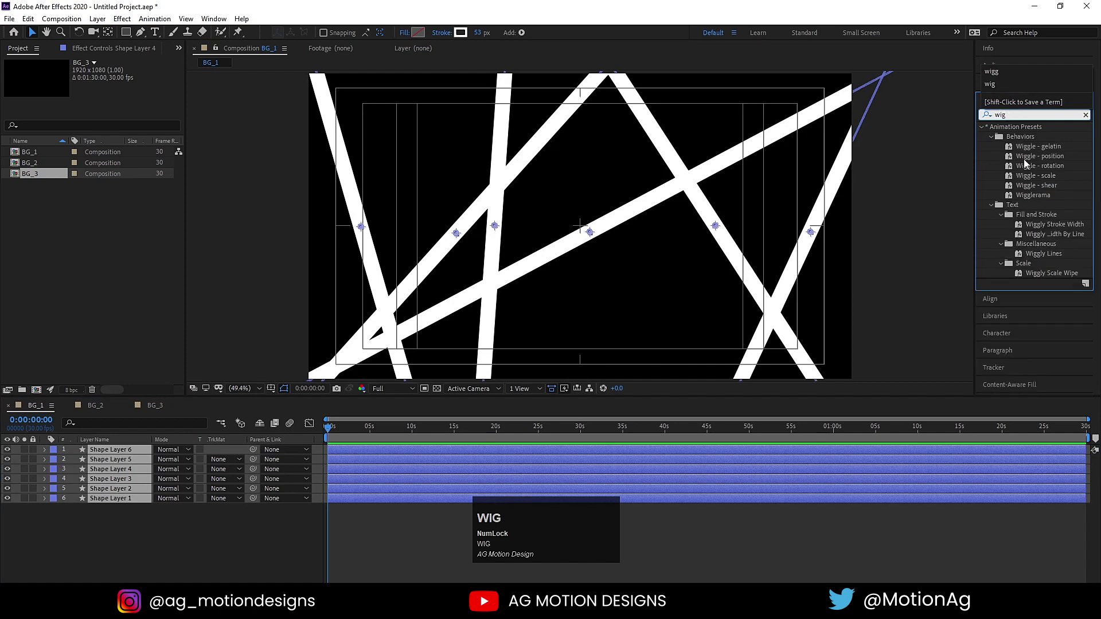
left_click(1028, 163)
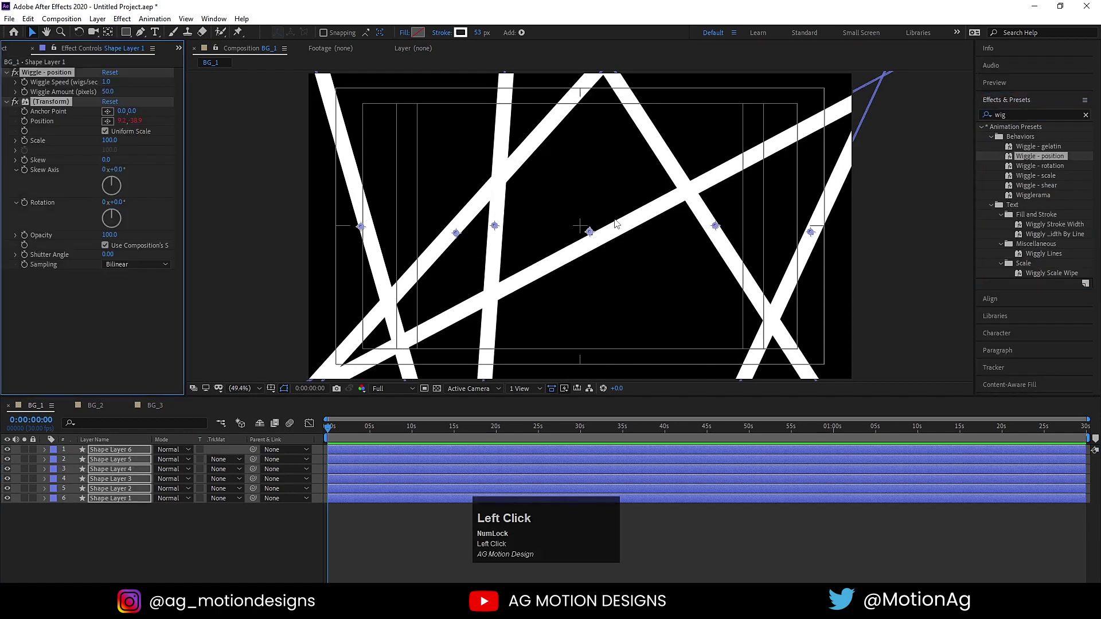
key("space")
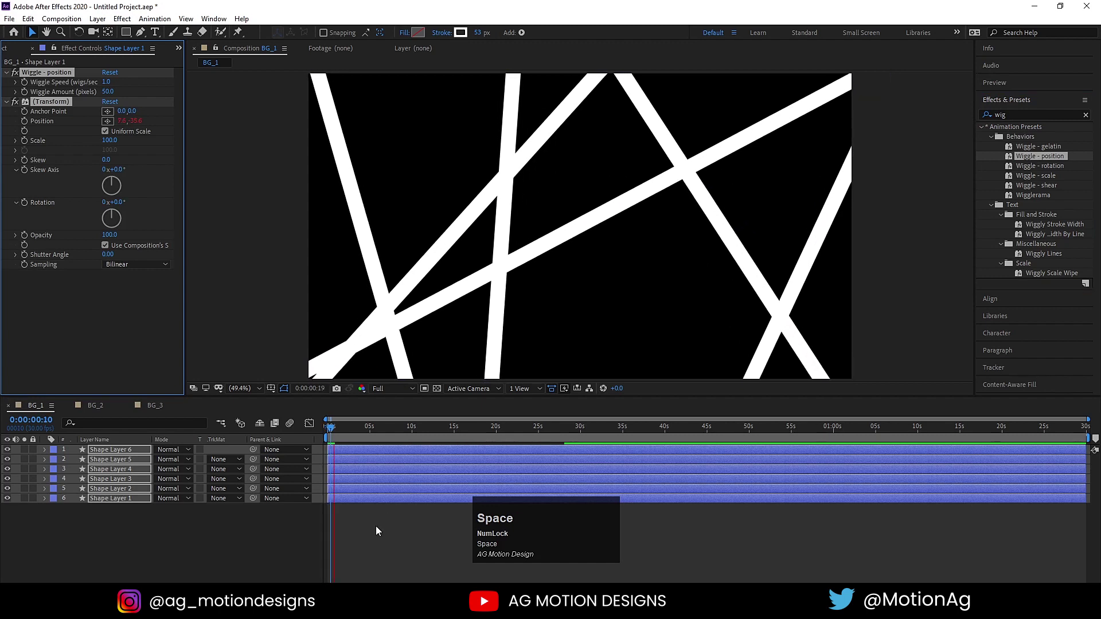
Add the Wiggle - rotation preset to the lines and preview the result
key("space")
left_click_drag(337, 429, 1021, 168)
left_click(1022, 168)
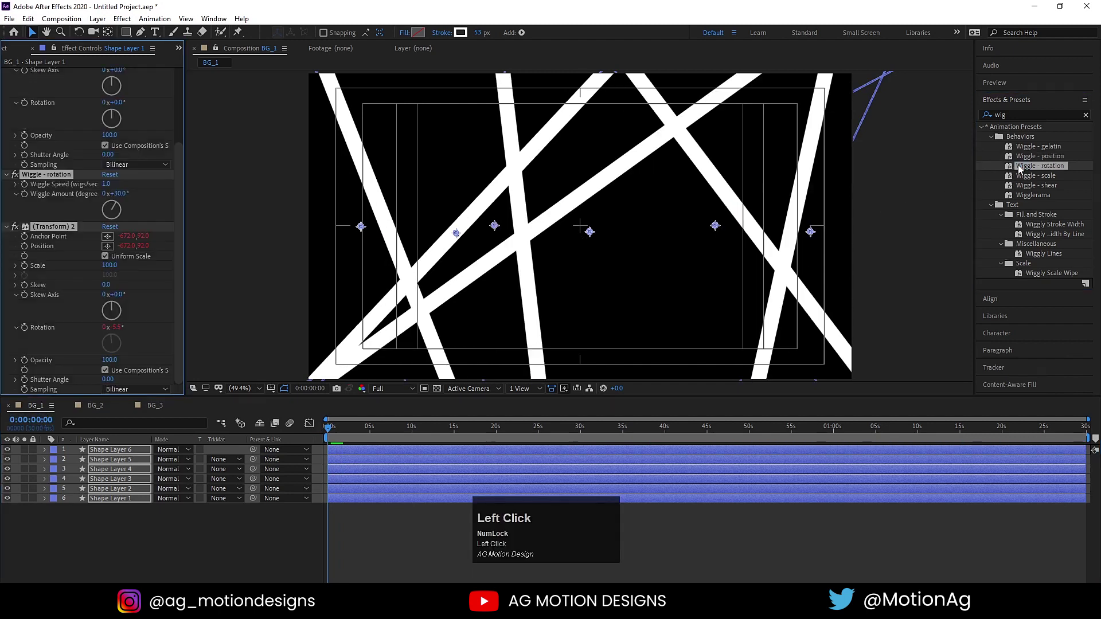
key("space")
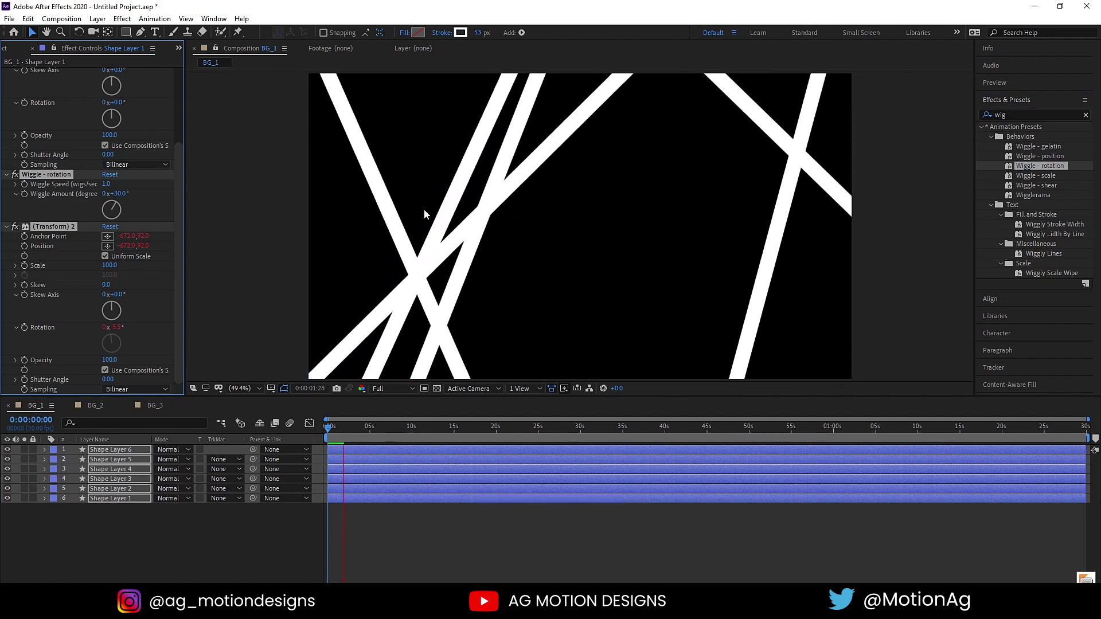
key("space")
left_click(351, 427)
key("space")
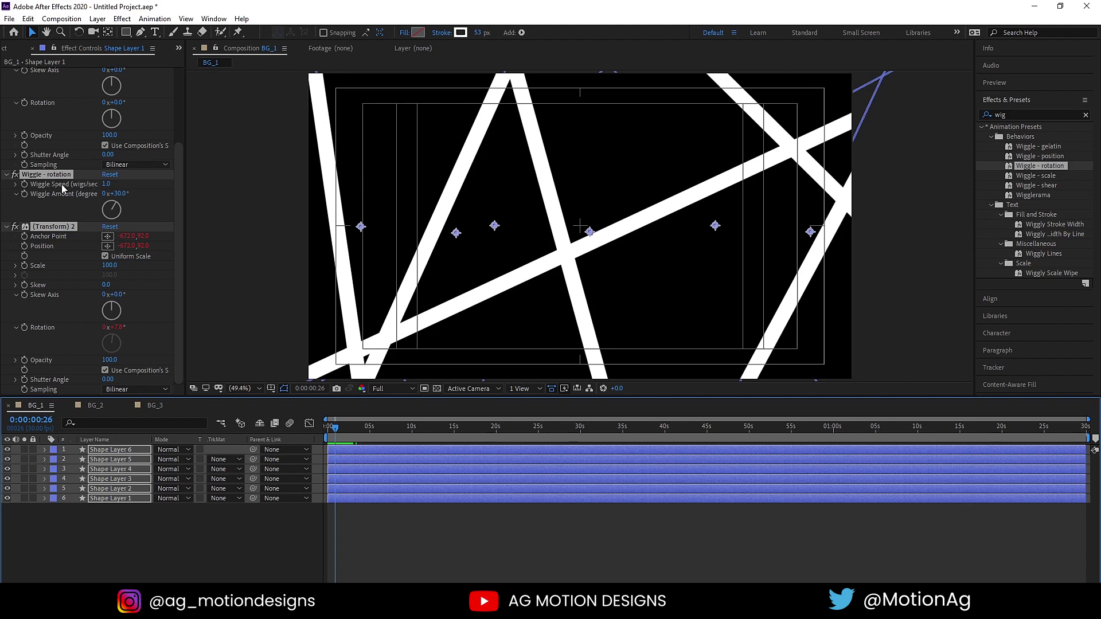
left_click(118, 185)
key("Return")
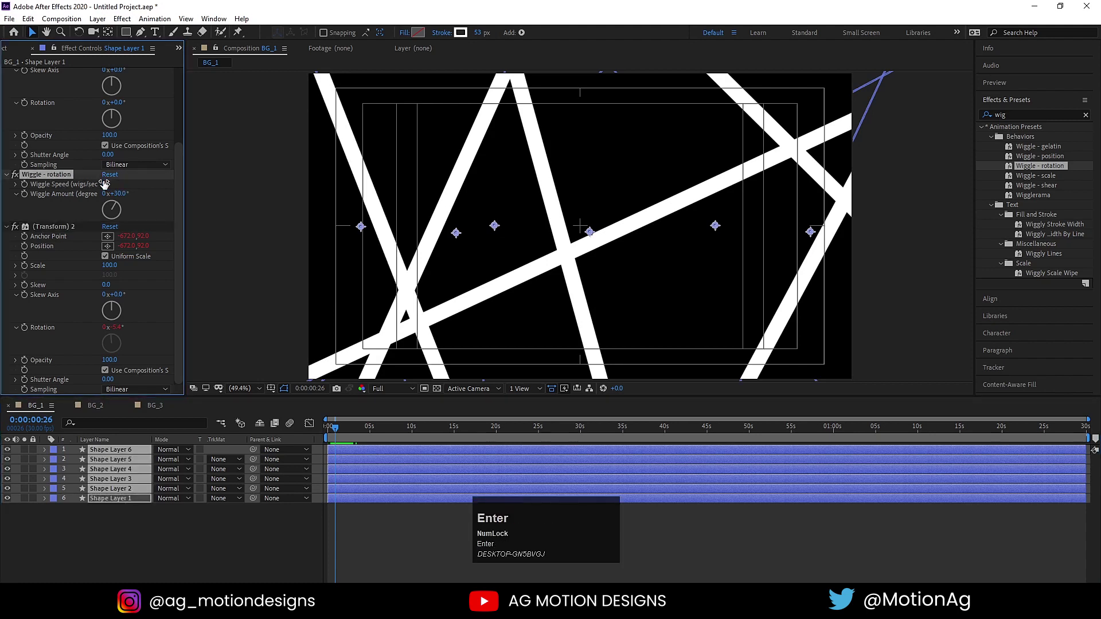
Lower the rotation Wiggle Speed on the shape layers to about 0.5–0.6 and preview
left_click(155, 521)
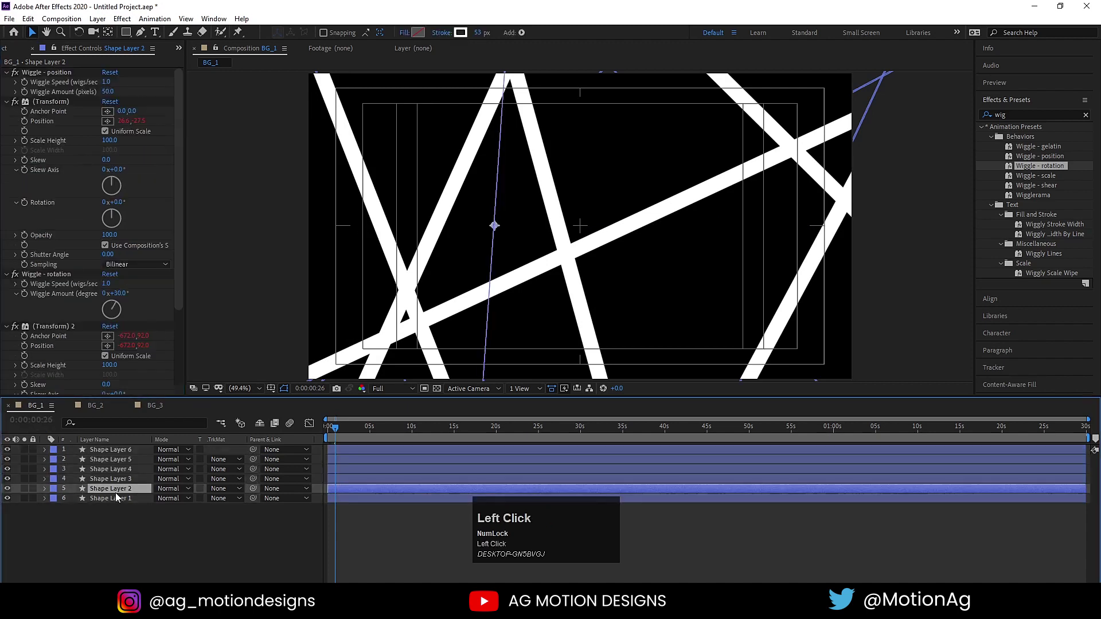
key("ctrl+a")
left_click(111, 287)
key("Return")
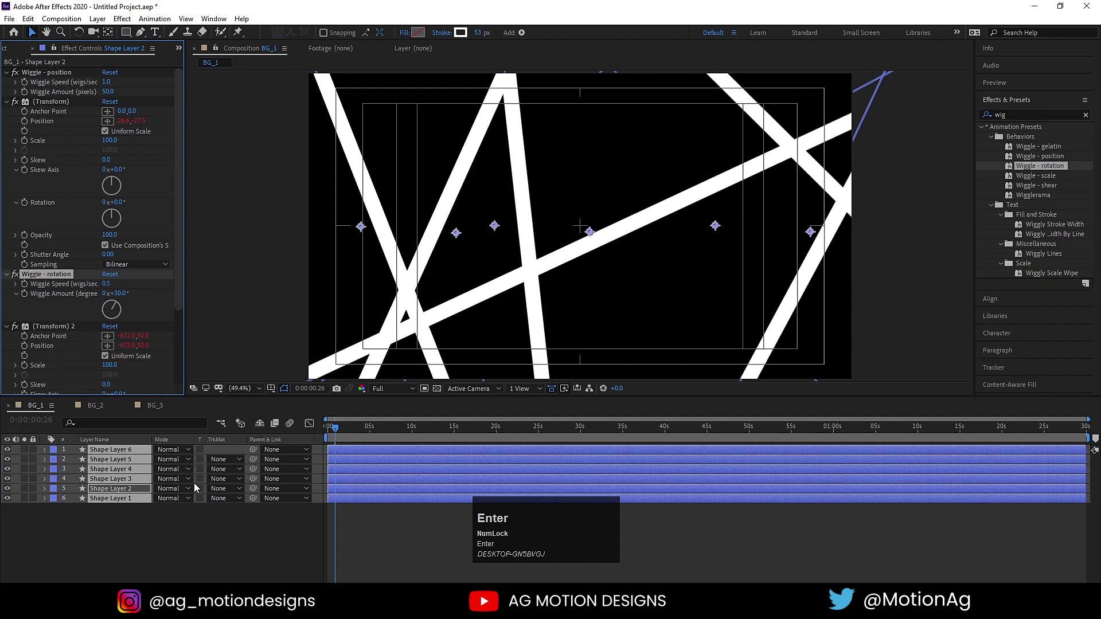
left_click(193, 518)
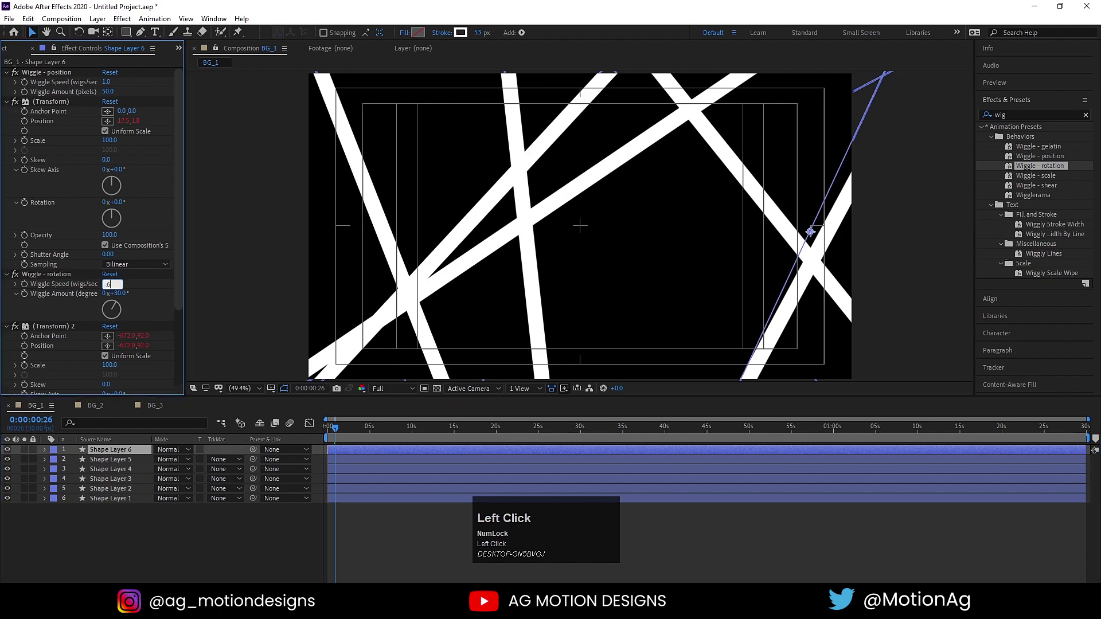
key("Return")
left_click(297, 545)
key("space")
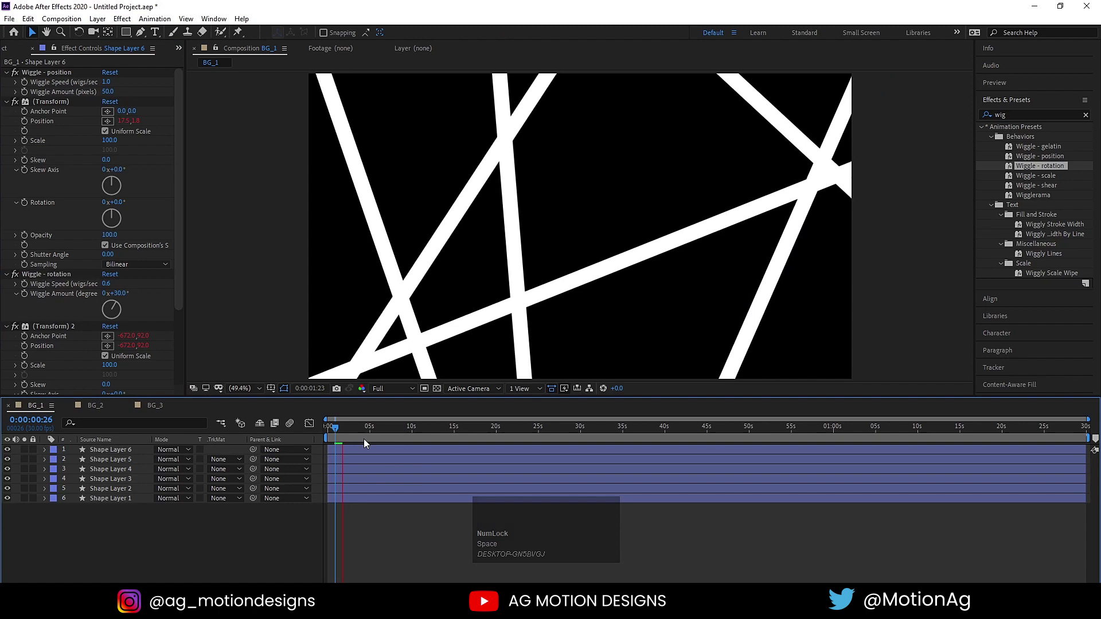
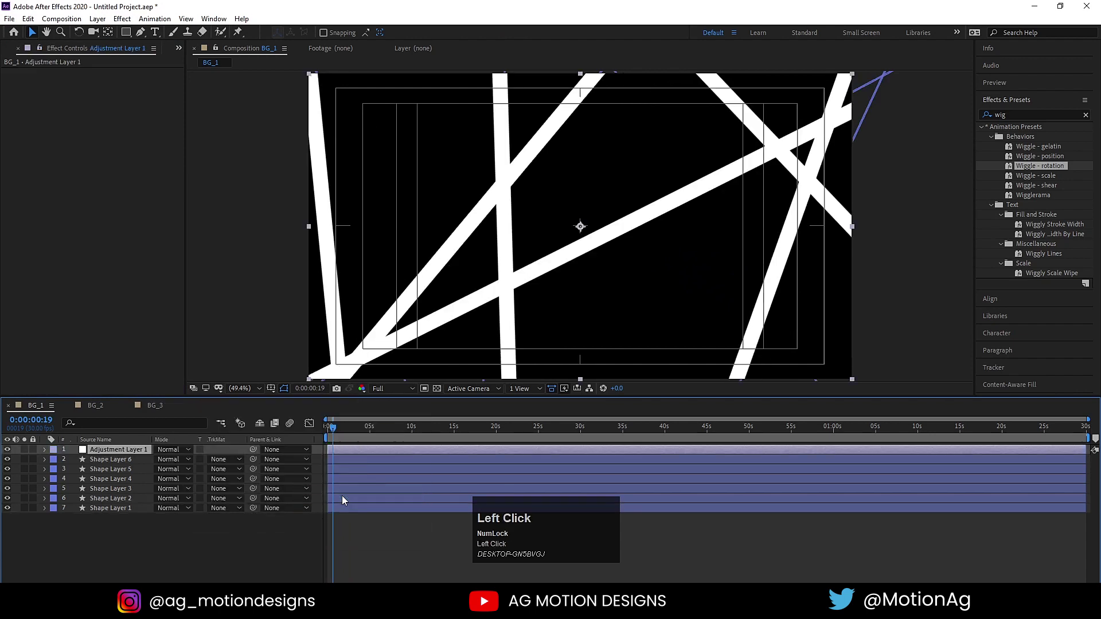
Apply Gaussian Blur with Blurriness 100 to the new adjustment layer
key("ctrl+a")
type("blur")
left_click(1046, 358)
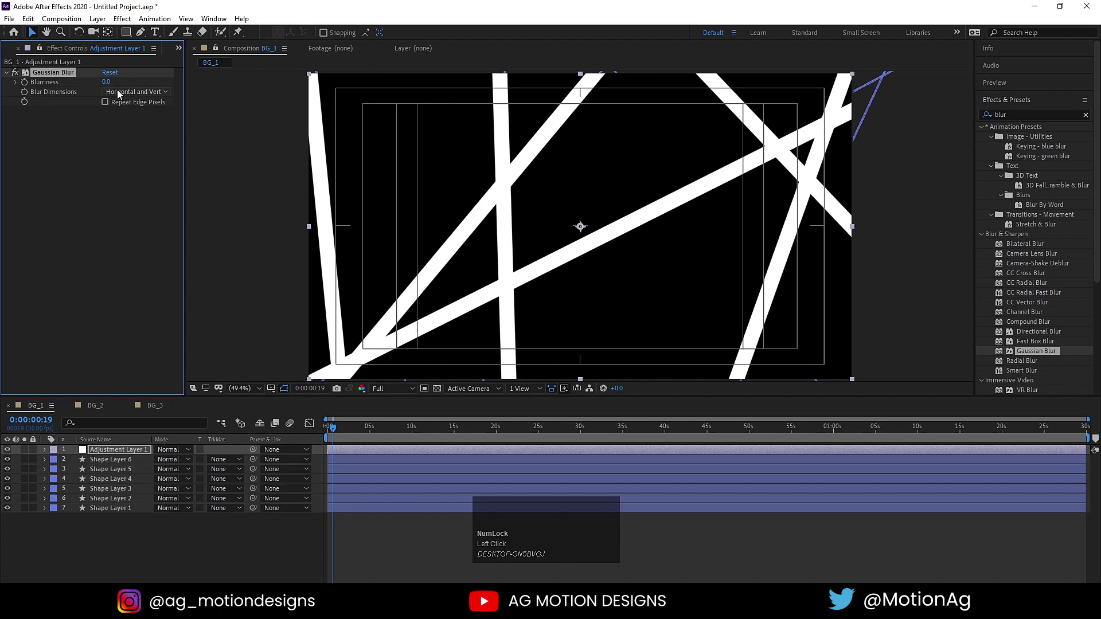
left_click(111, 89)
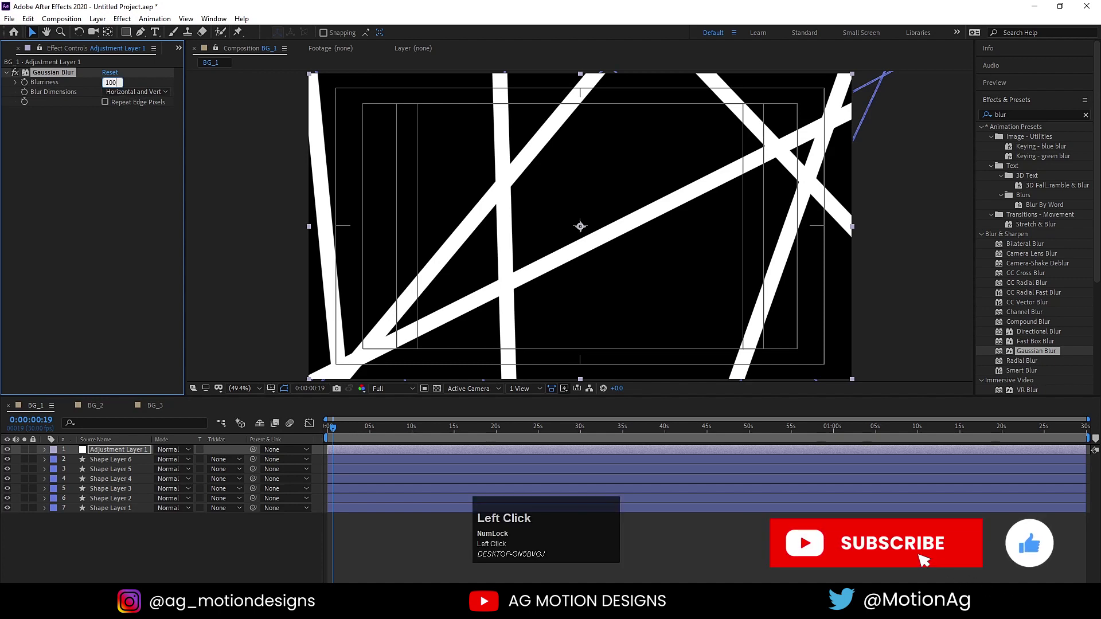
key("Return")
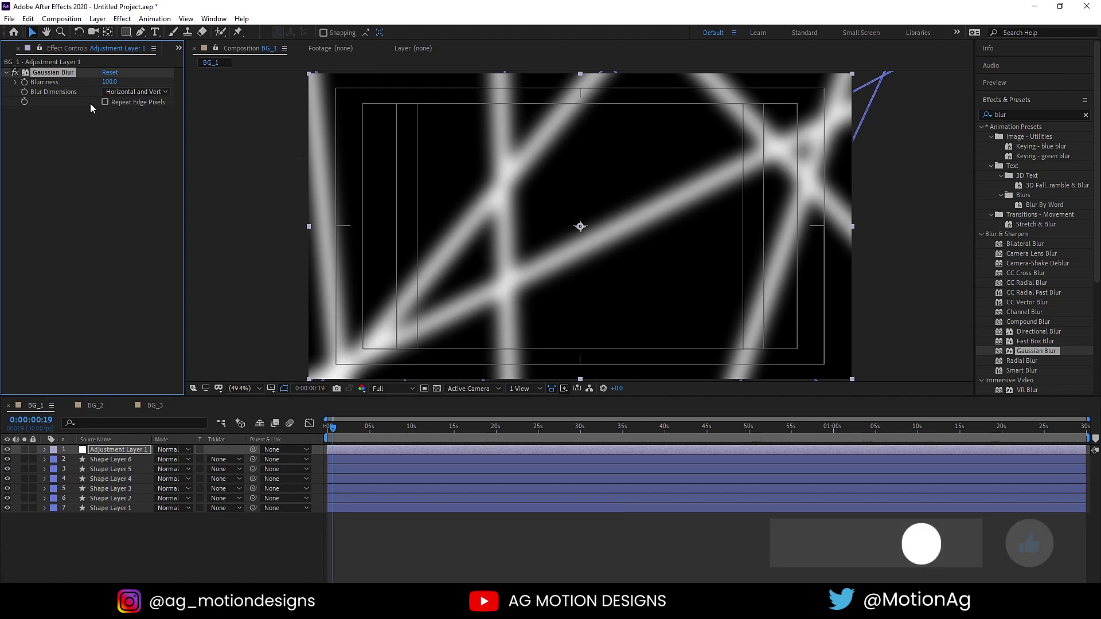
Enable Repeat Edge Pixels and add Simple Choker with Choke Matte 50 to the adjustment layer
left_click(108, 104)
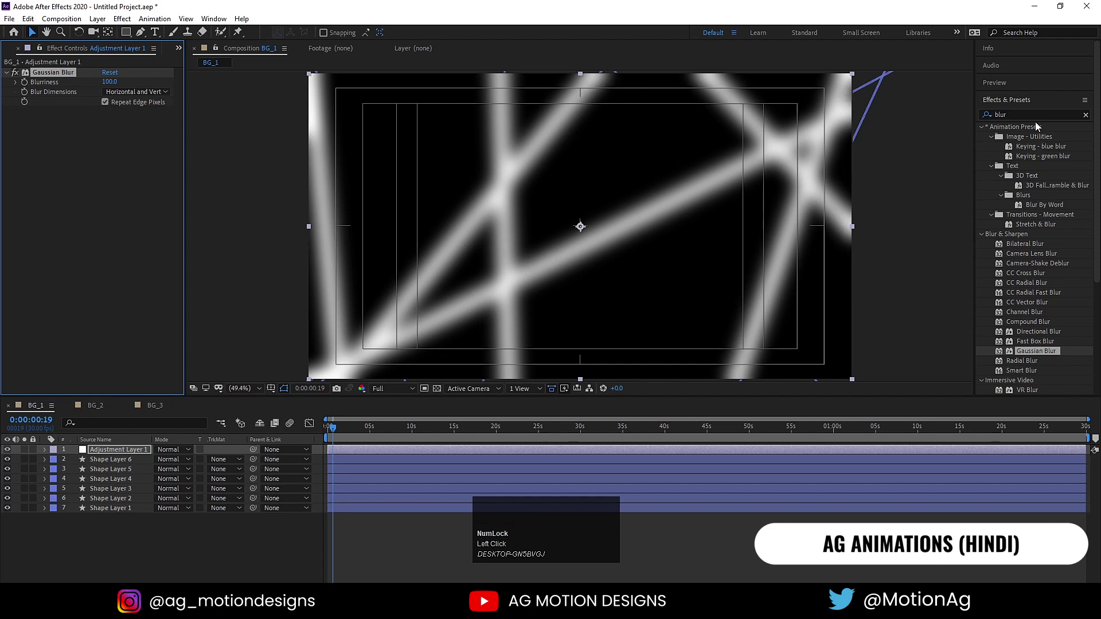
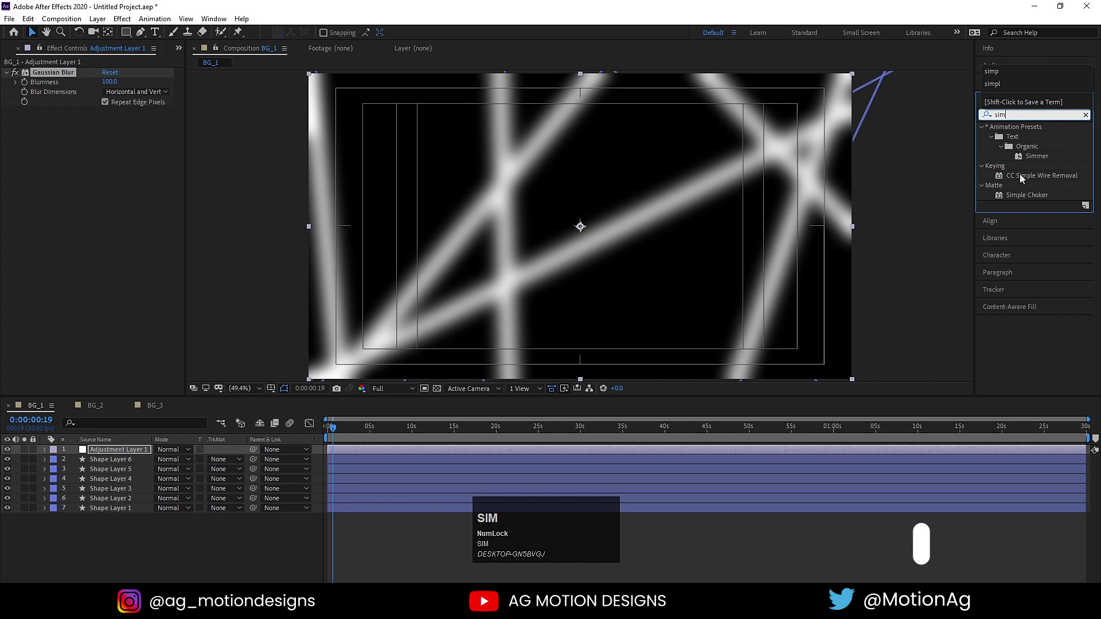
left_click(1024, 202)
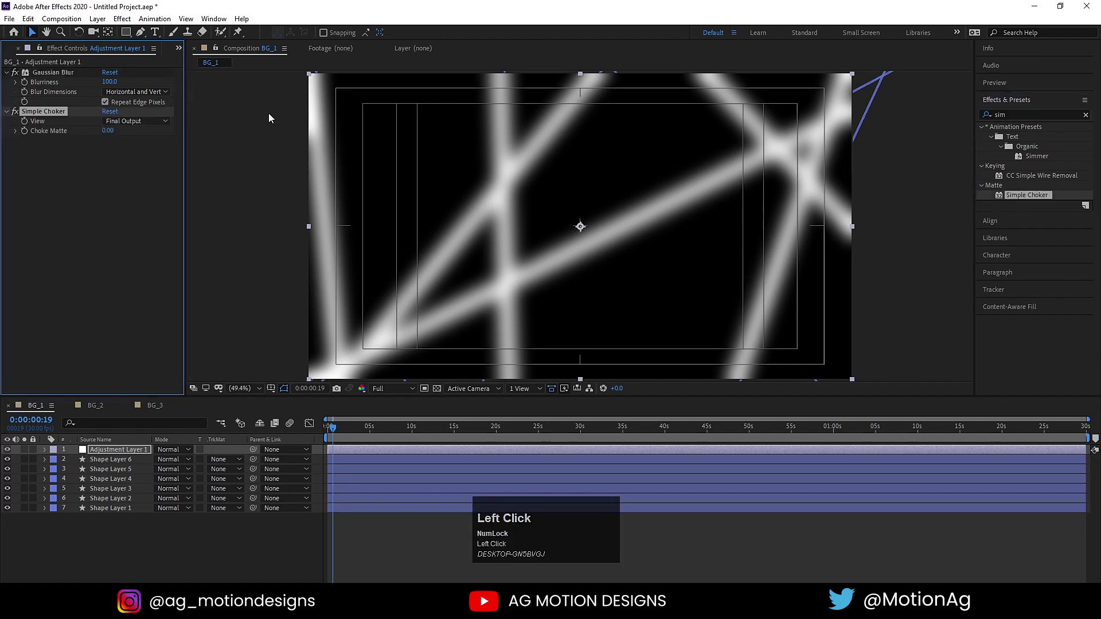
left_click(113, 134)
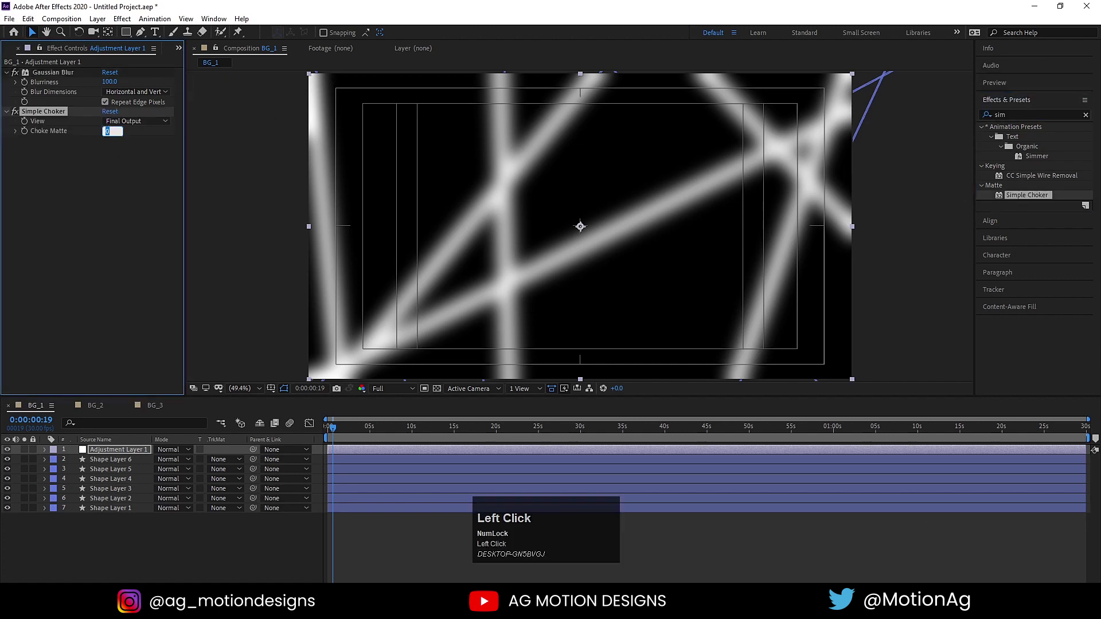
key("Return")
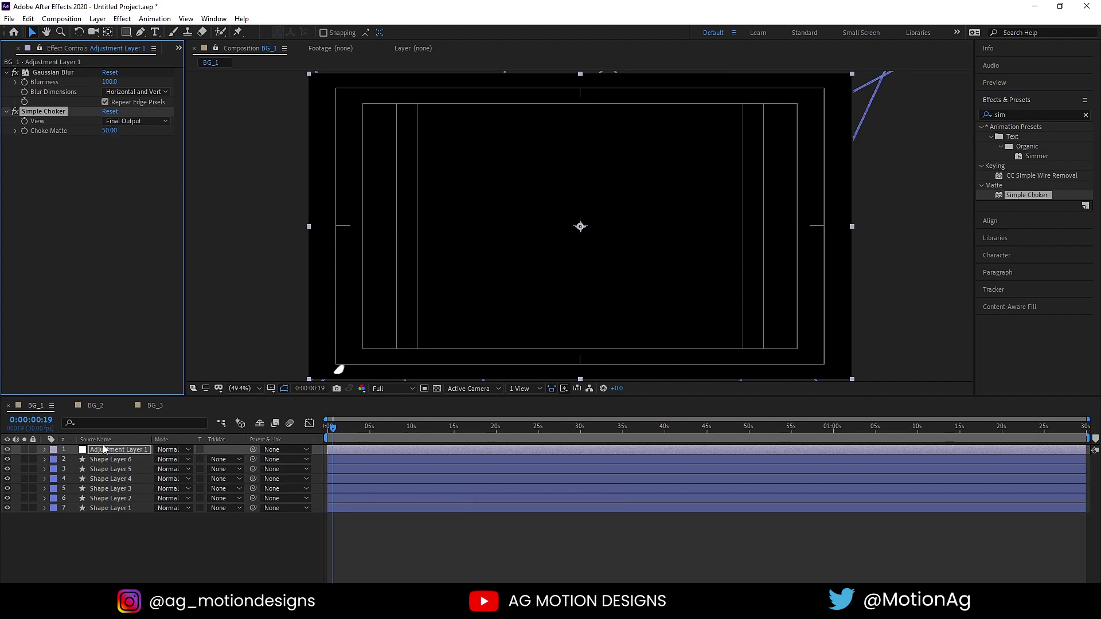
left_click(92, 462)
Thicken all six strokes to 129 px and preview the gooey blobs at quarter resolution
left_click(109, 507)
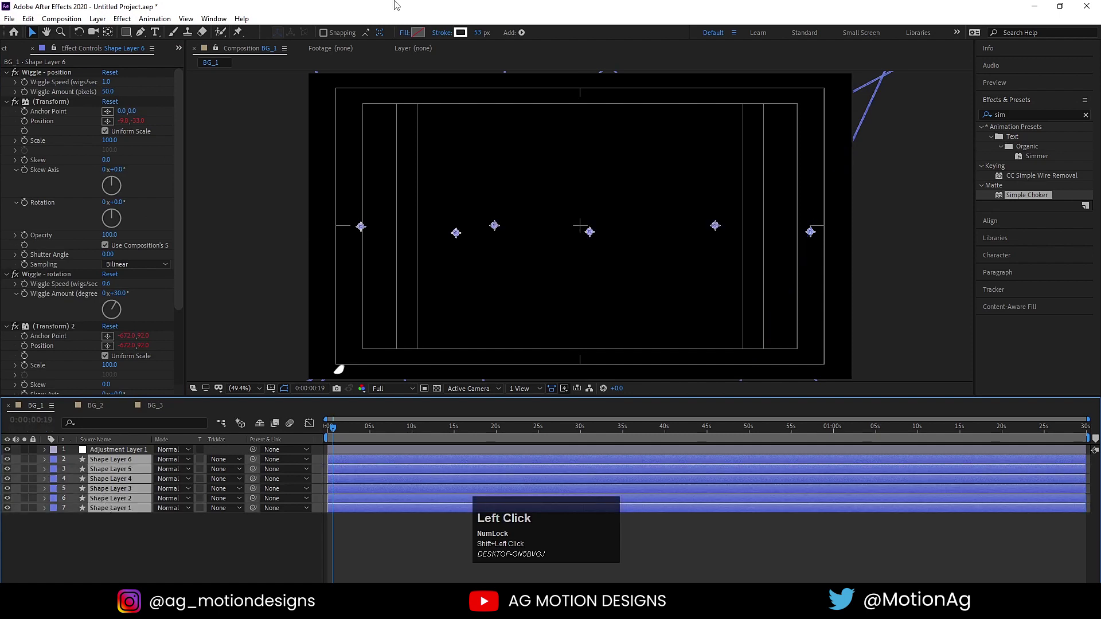
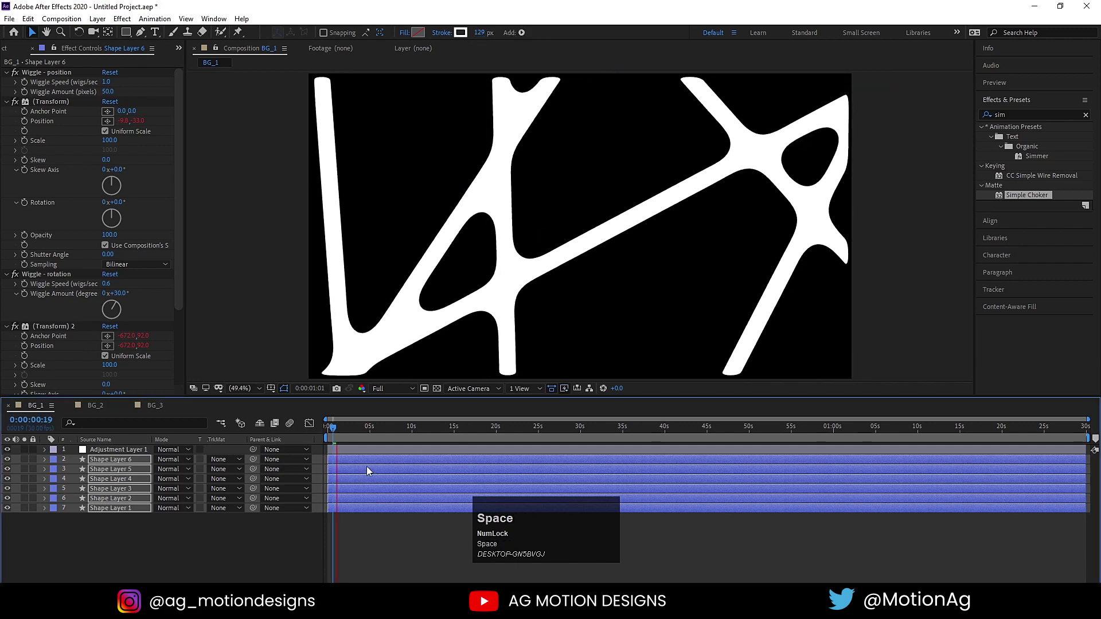
key("space")
left_click(333, 439)
key("space")
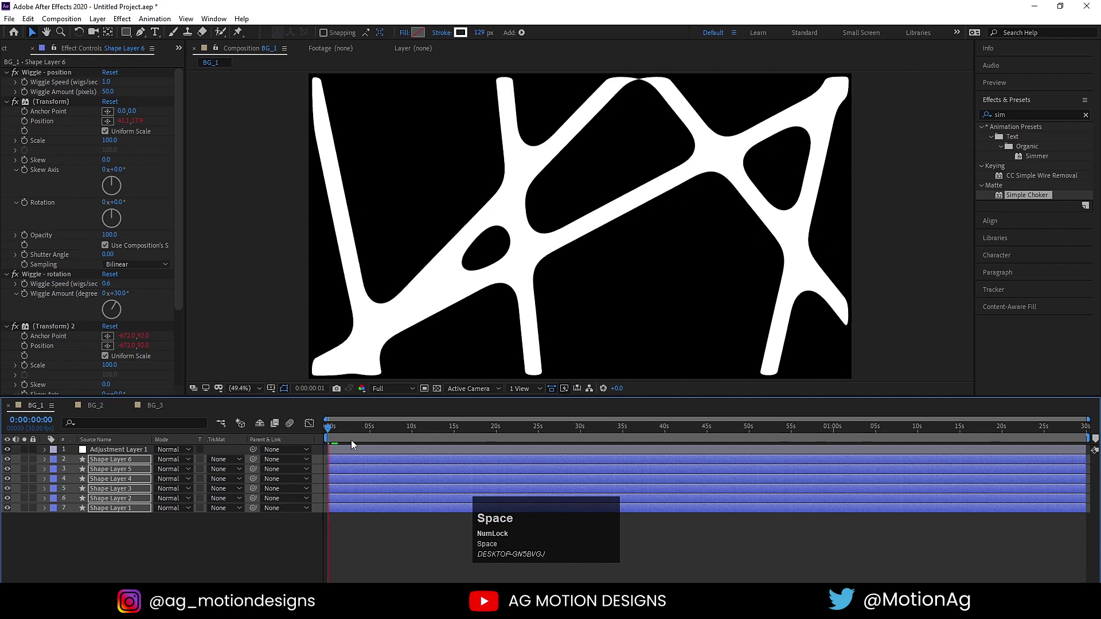
key("space")
left_click(382, 393)
key("space")
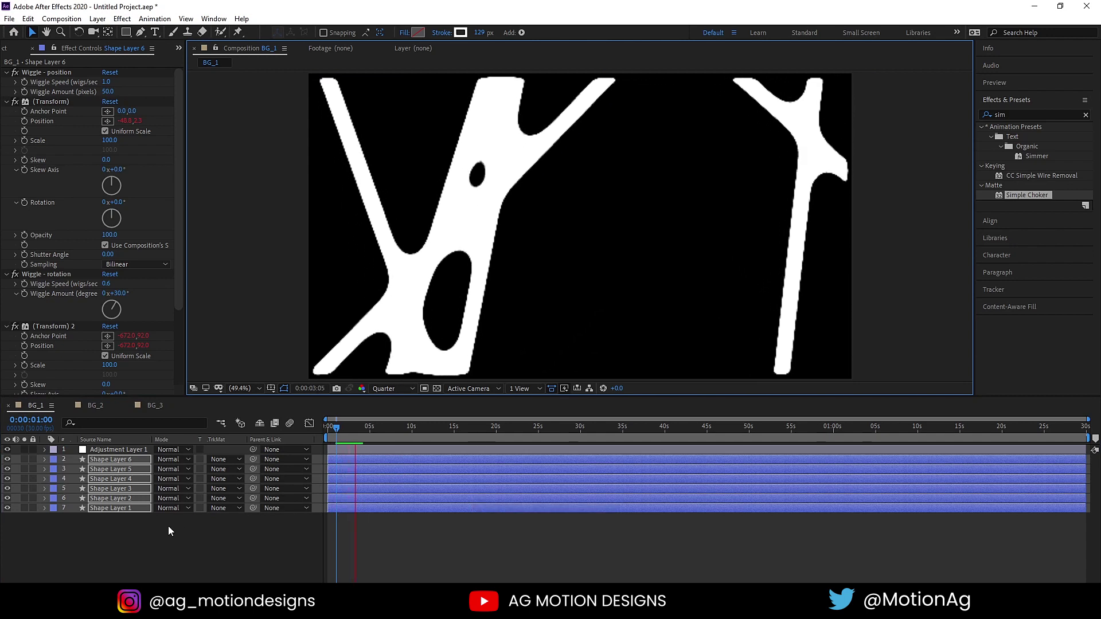
Give each shape its own stroke colour (purple, blue-green, yellow, red) and preview
key("space")
left_click_drag(122, 536, 435, 301)
key("space")
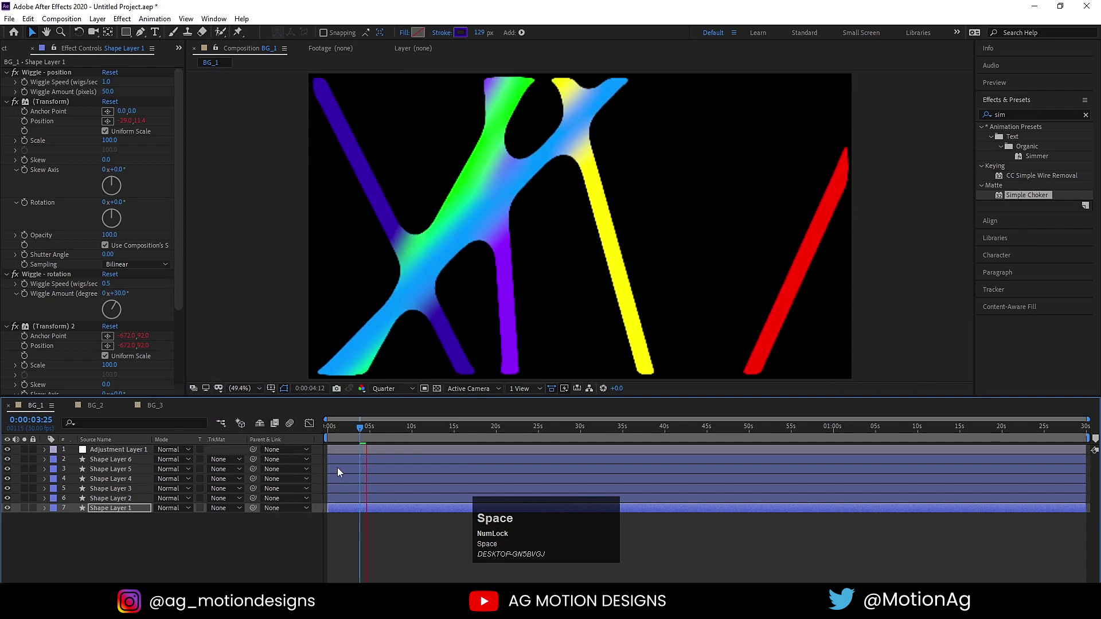
key("space")
Add a new 1920×1080 white solid to serve as the background
left_click(324, 435)
key("ctrl+y")
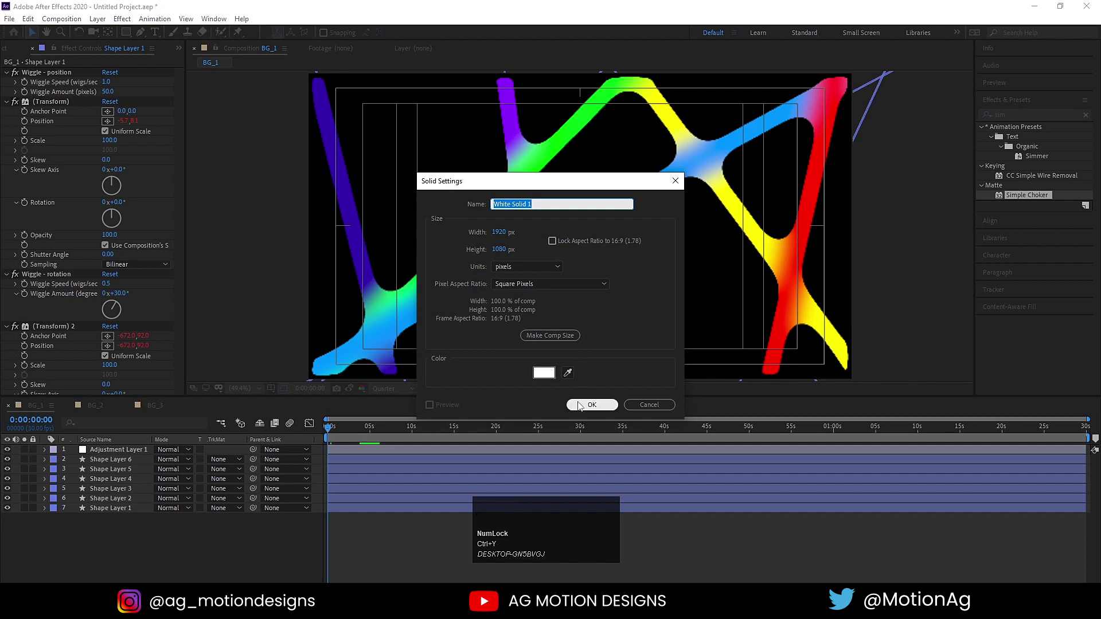
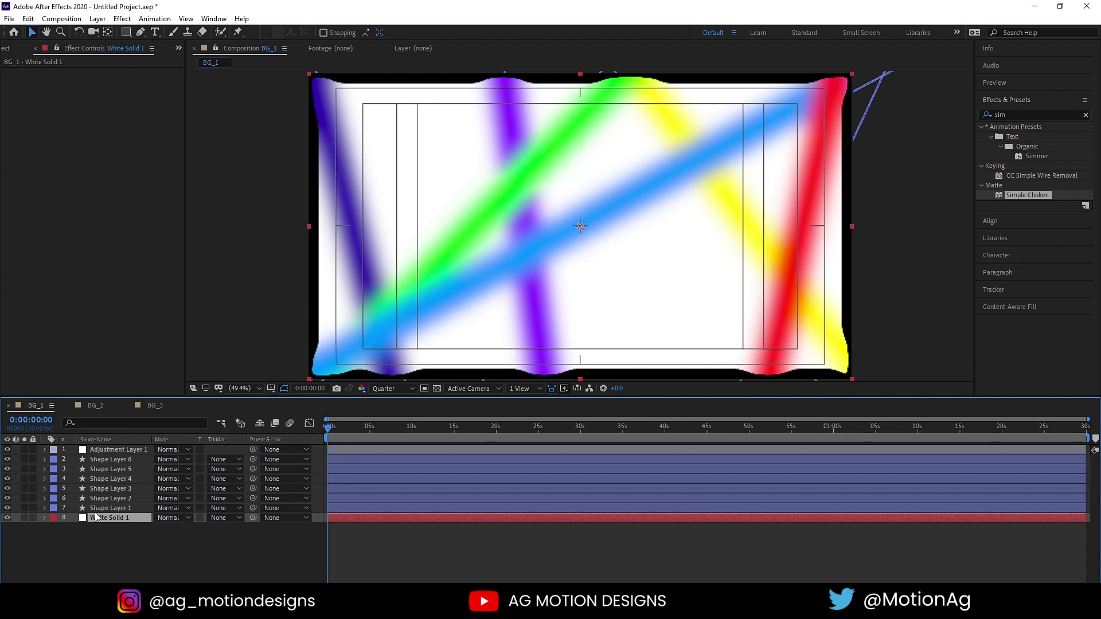
Pre-compose the adjustment and shape layers into a precomp named 'stroke animation'
left_click(92, 513)
left_click(87, 452)
key("ctrl+shift+c")
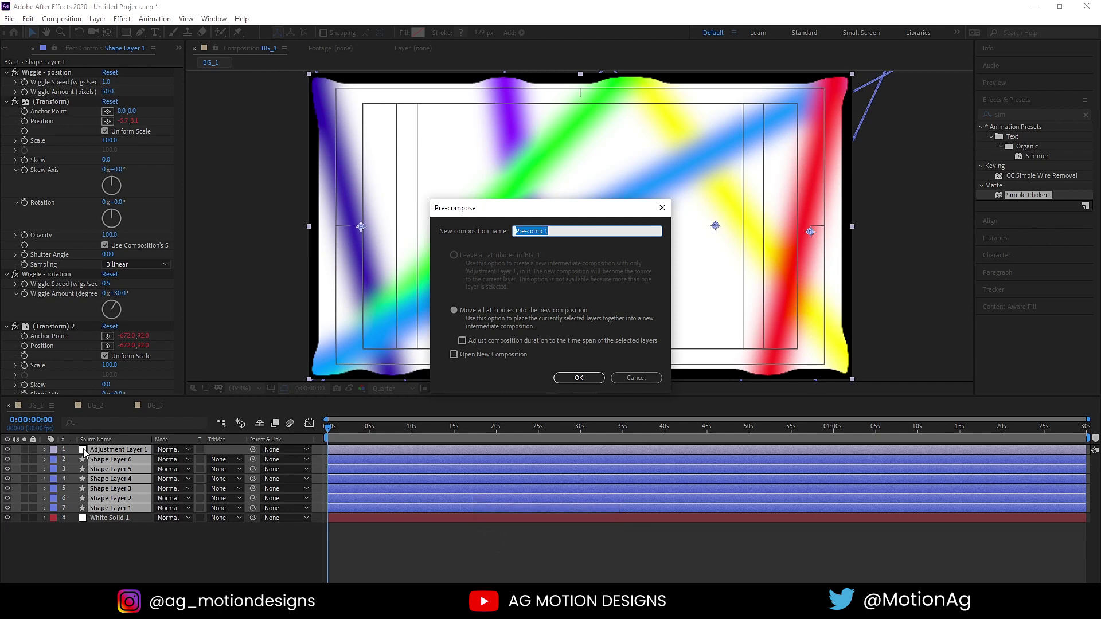
type("strioke")
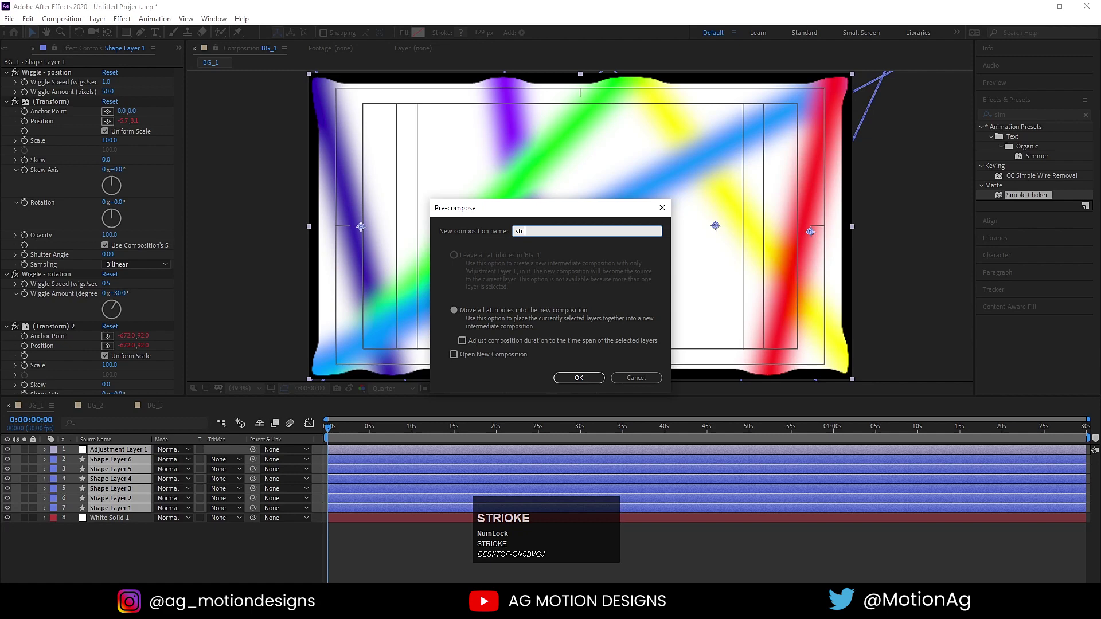
type("oke")
key("space")
type("animation")
key("Return")
Scale the stroke animation precomp to 111% and preview it at full resolution
key("s")
left_click_drag(174, 467, 351, 523)
key("space")
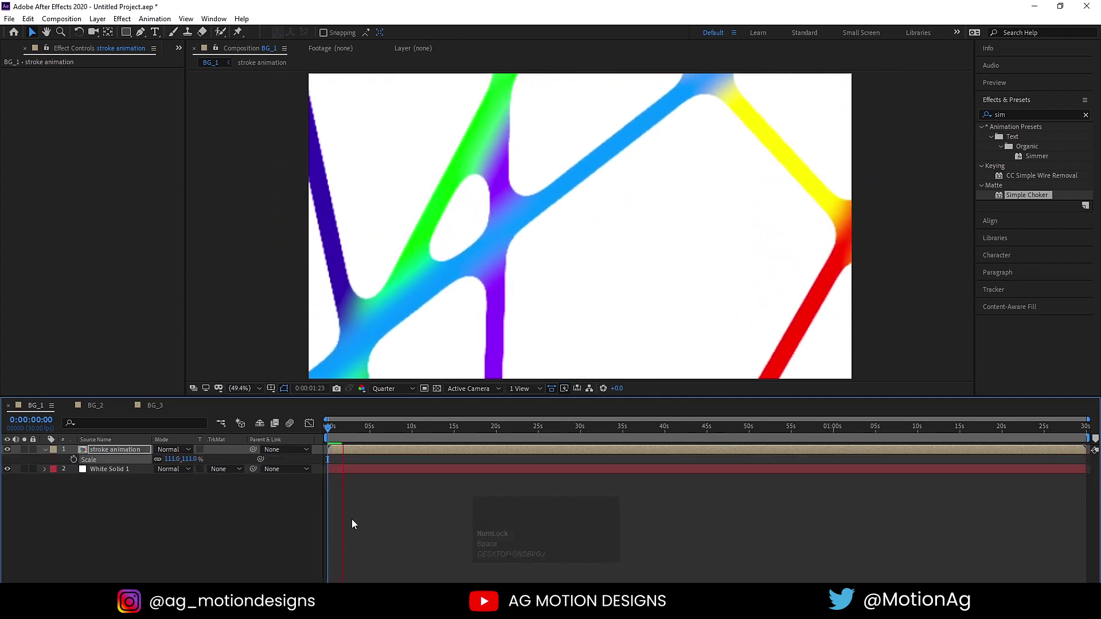
key("space")
left_click(393, 392)
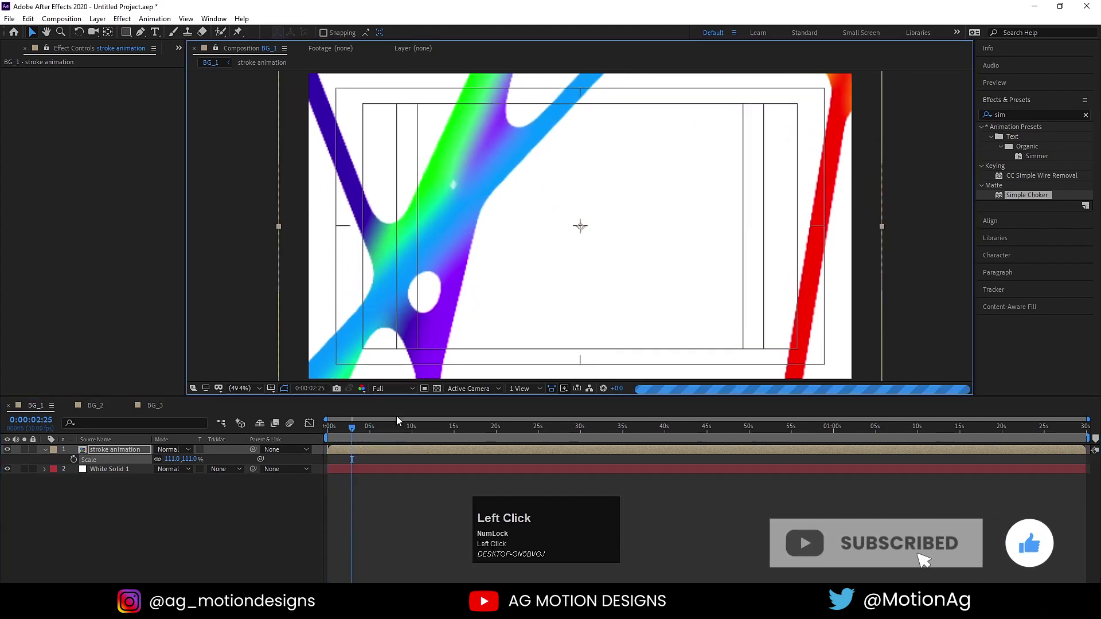
key("space")
left_click(358, 435)
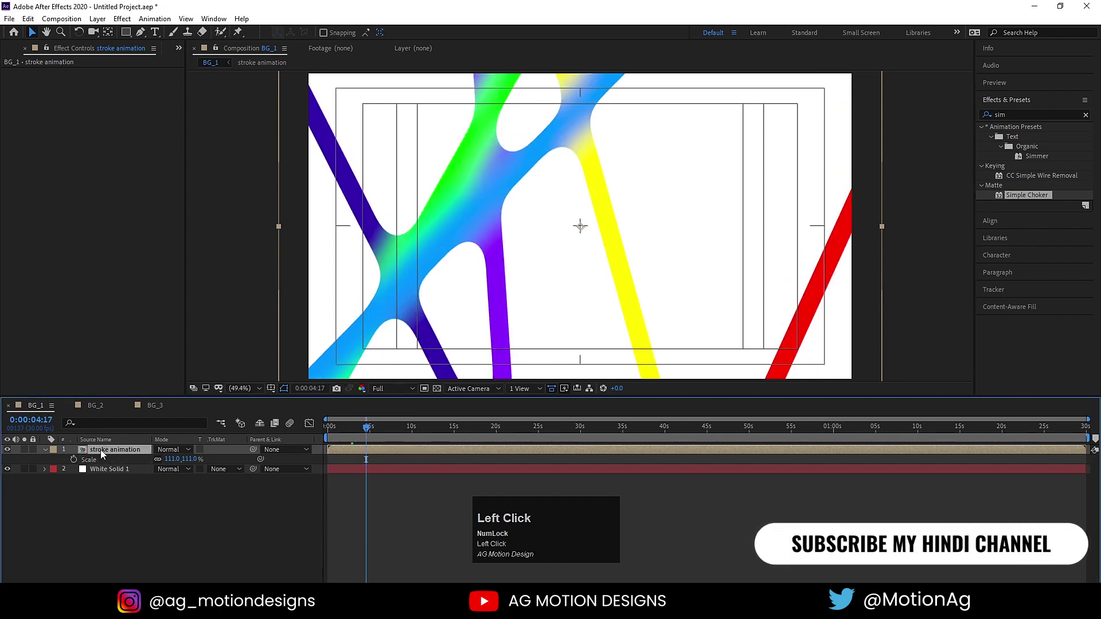
Add a Bevel and Emboss layer style to the stroke animation layer and review its settings
right_click(104, 454)
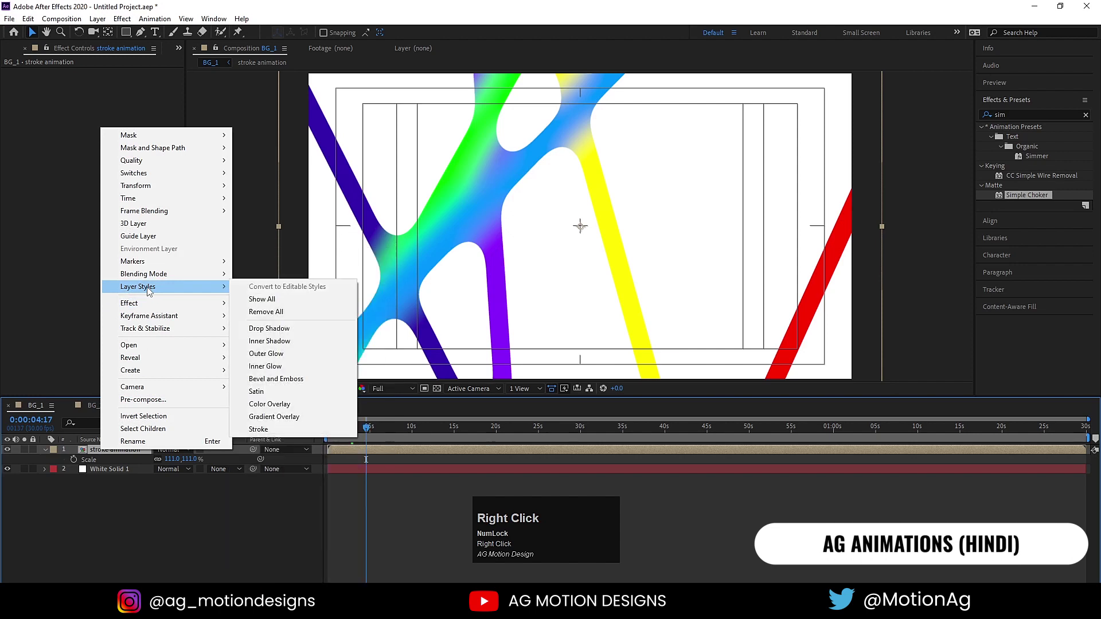
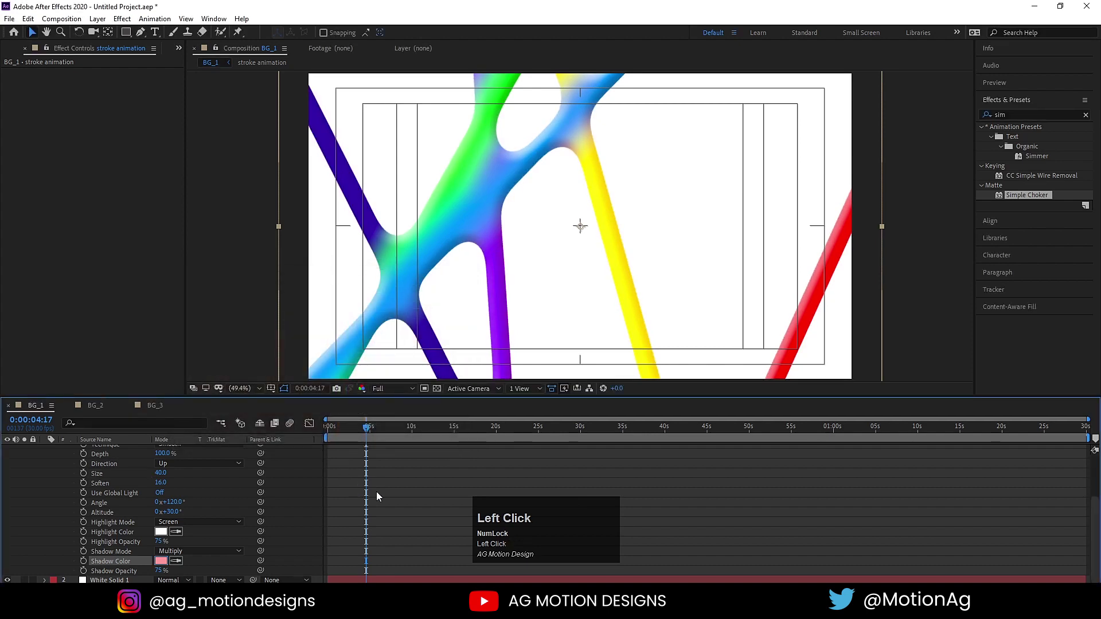
scroll("up", 3)
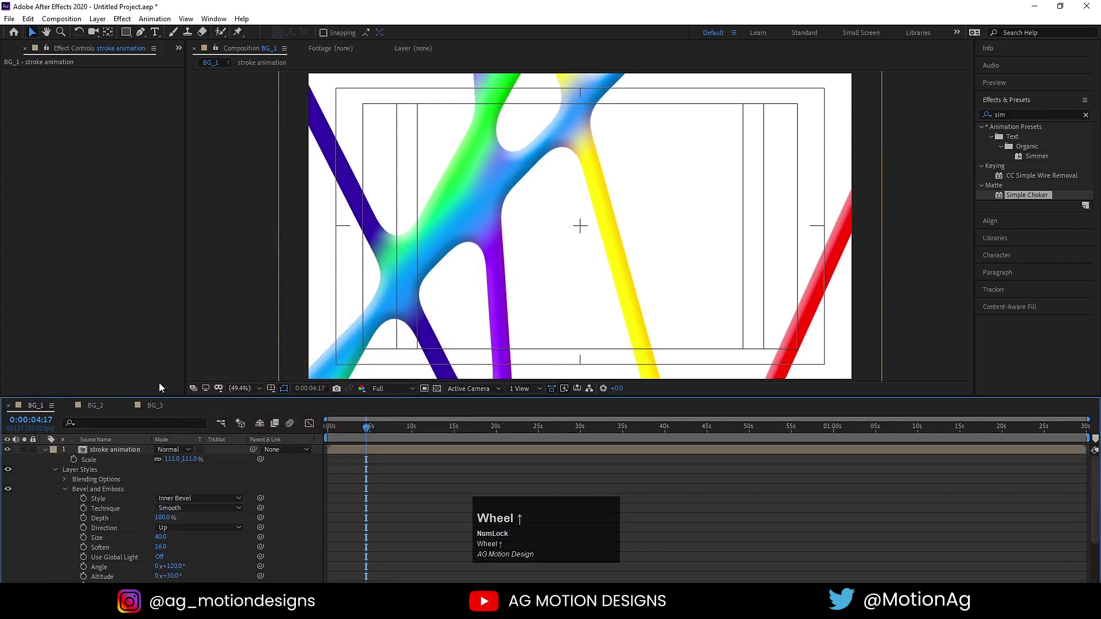
left_click(100, 452)
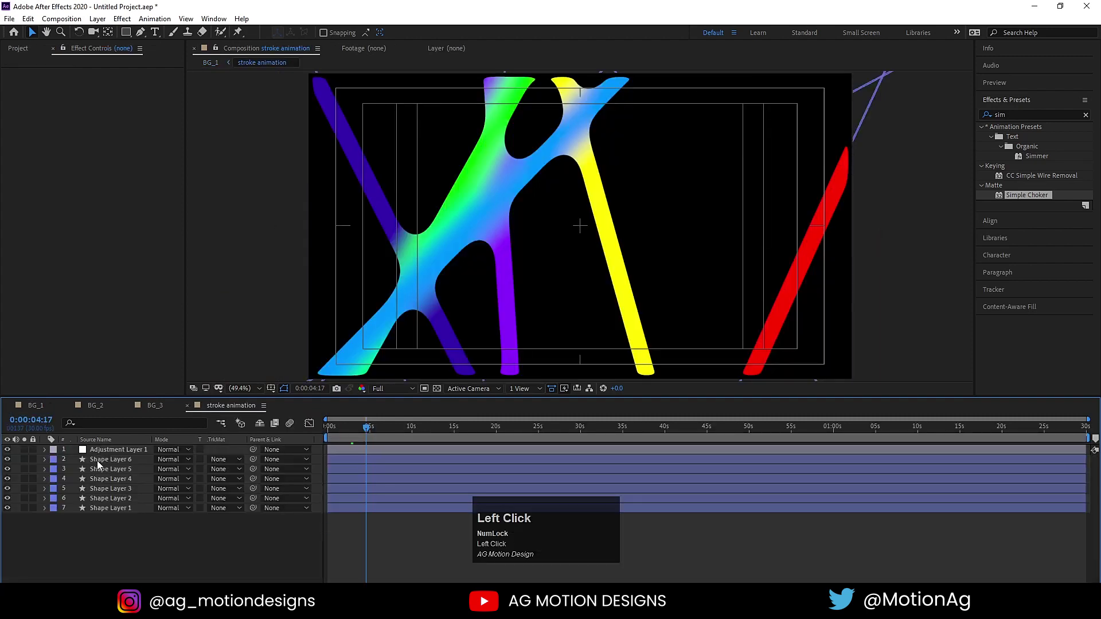
left_click(106, 515)
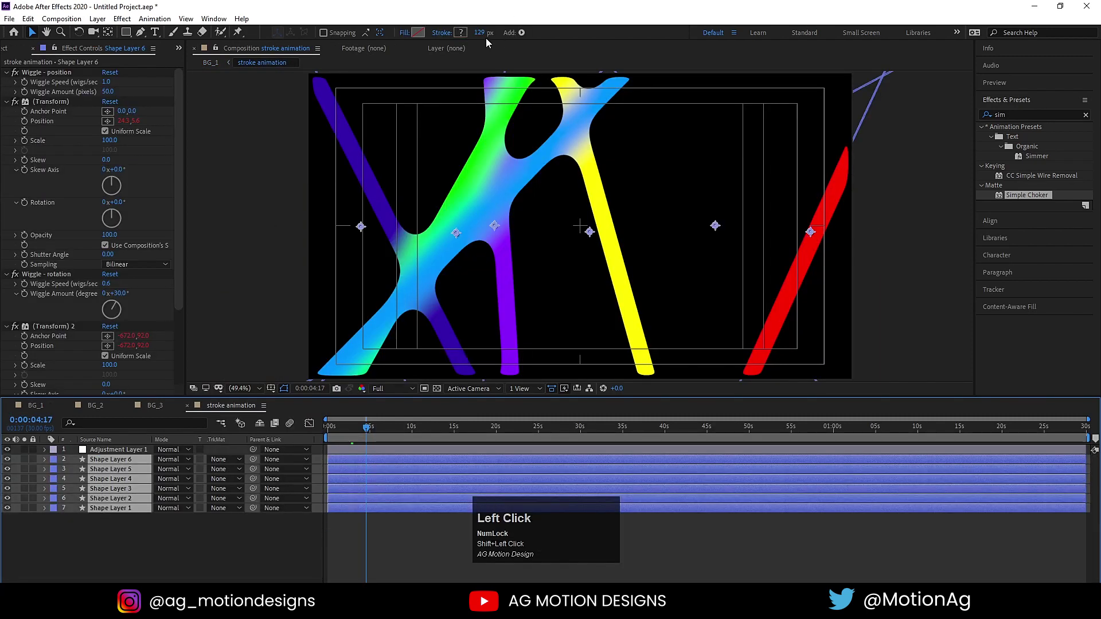
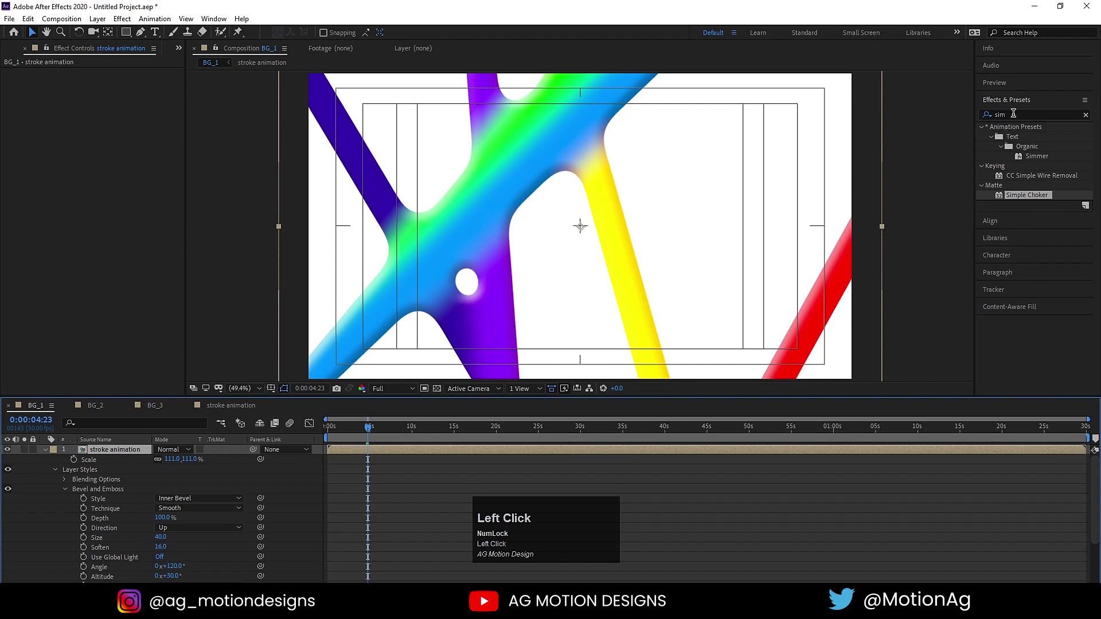
Apply a Drop Shadow effect with a bluish shadow colour to the stroke animation layer
key("ctrl+a")
type("rop")
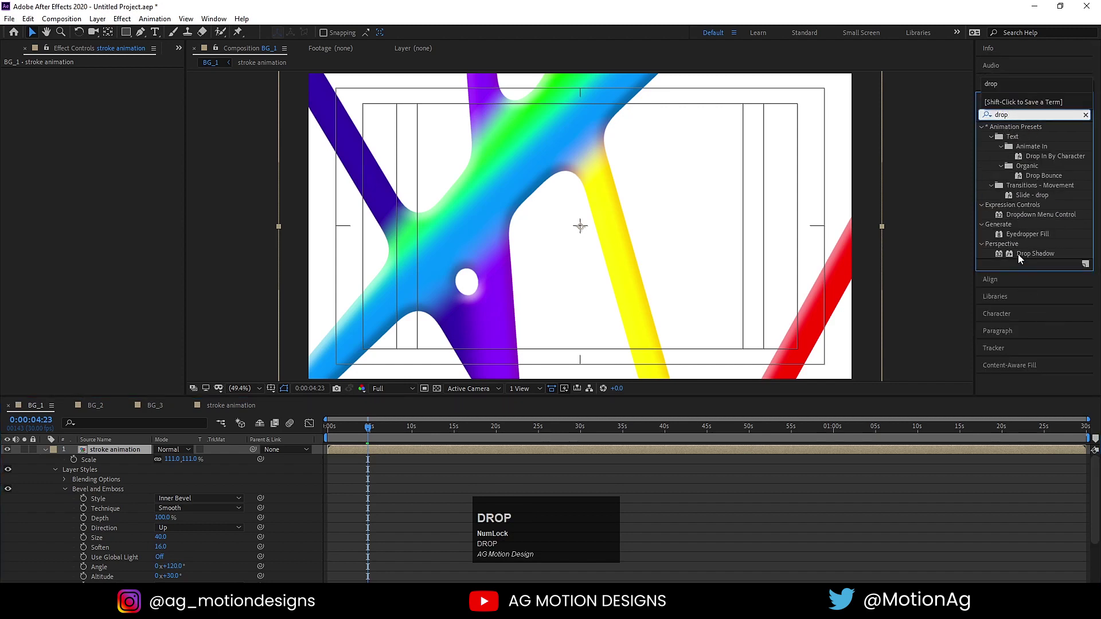
left_click_drag(1021, 257, 421, 303)
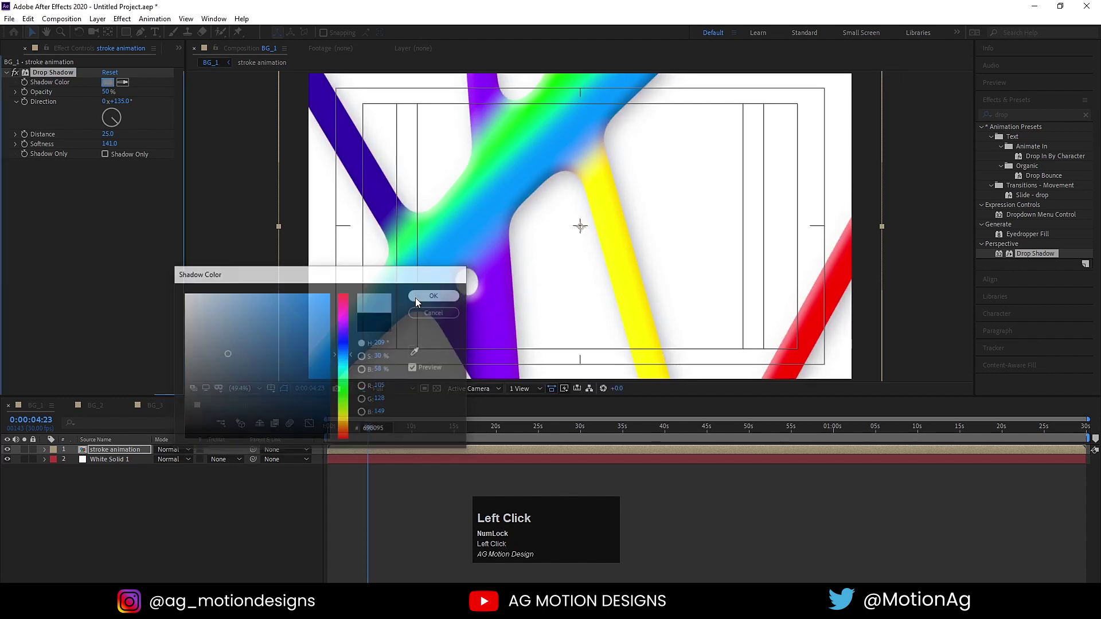
key("space")
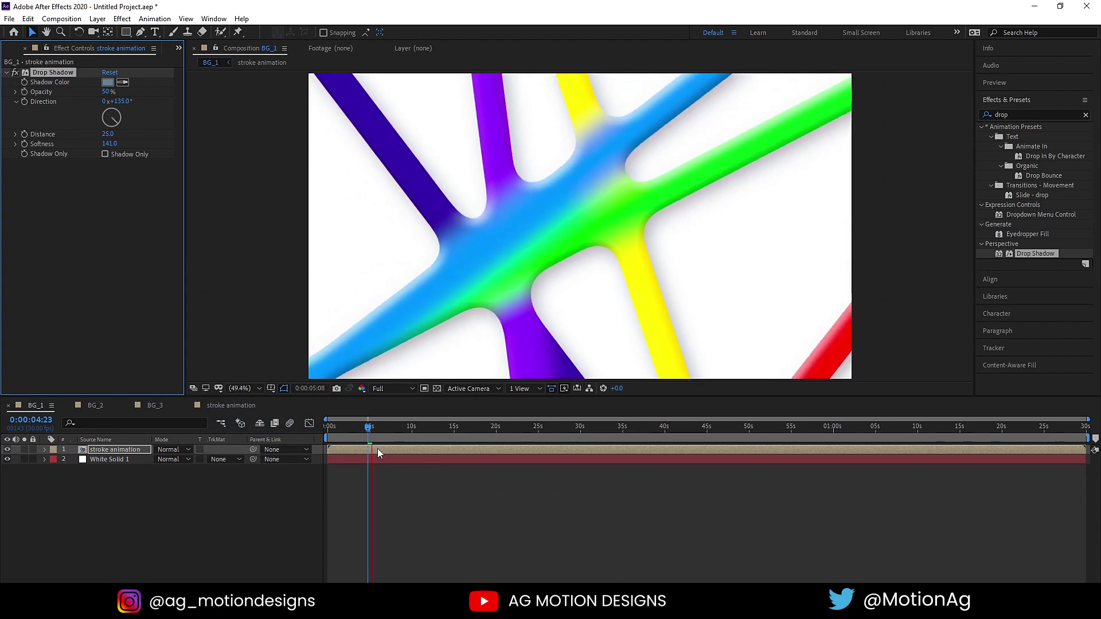
key("space")
Preview the soft blue drop shadow at distance 25, softness 141, 50% opacity
left_click(370, 437)
key("space")
key("space")
left_click(255, 535)
key("space")
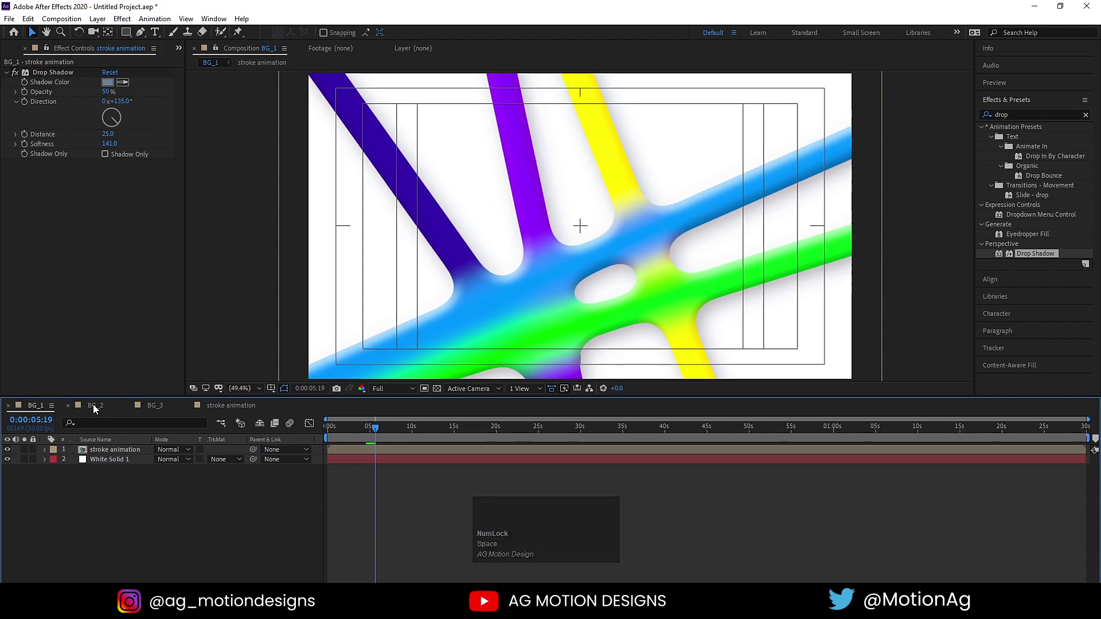
Switch to the BG_2 composition and add a full-frame white solid background
left_click(97, 409)
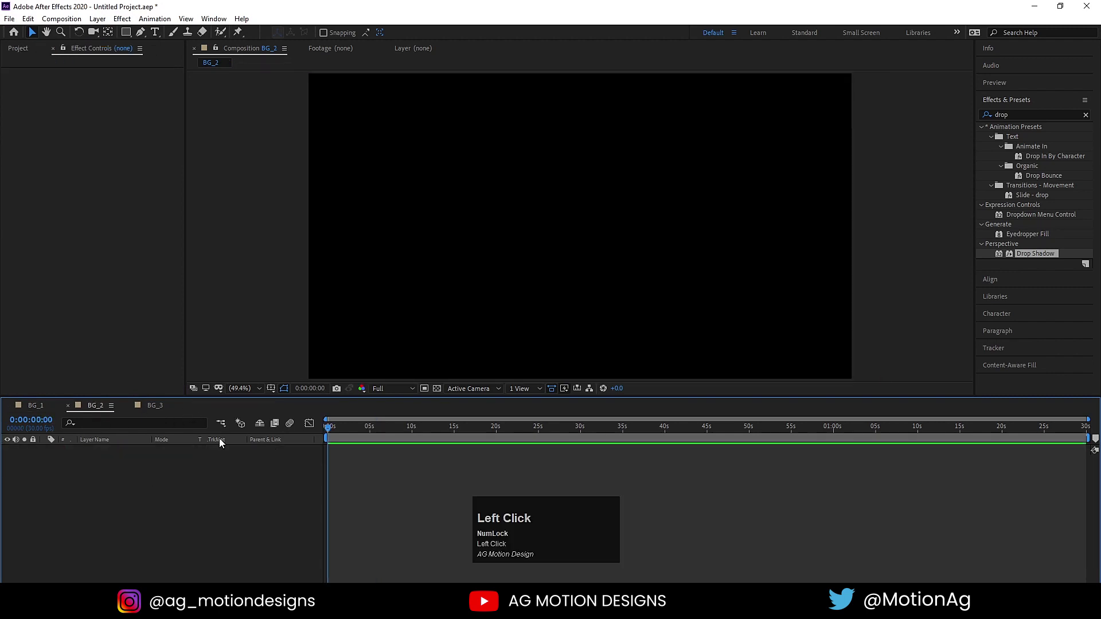
key("ctrl+y")
key("Return")
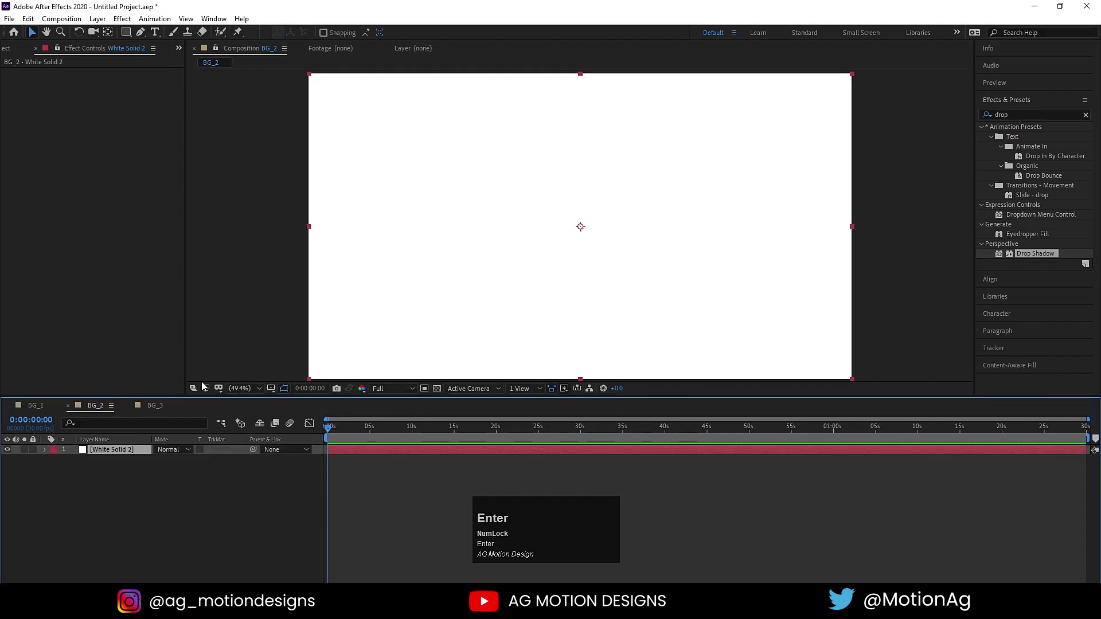
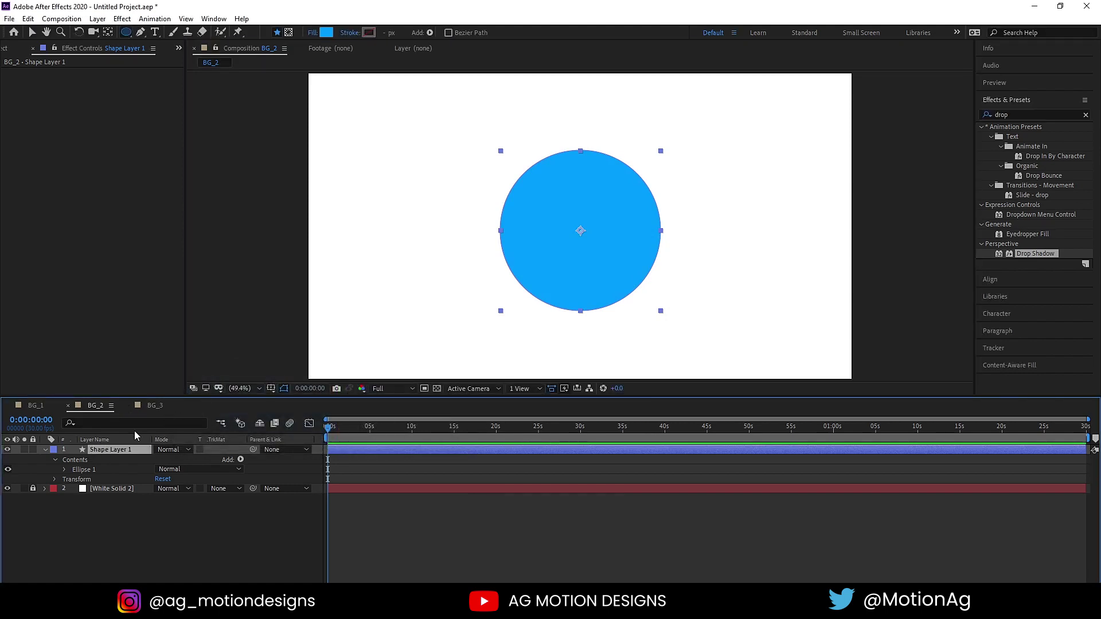
Duplicate the blue circle layer and resize the copies to different scales
left_click(108, 457)
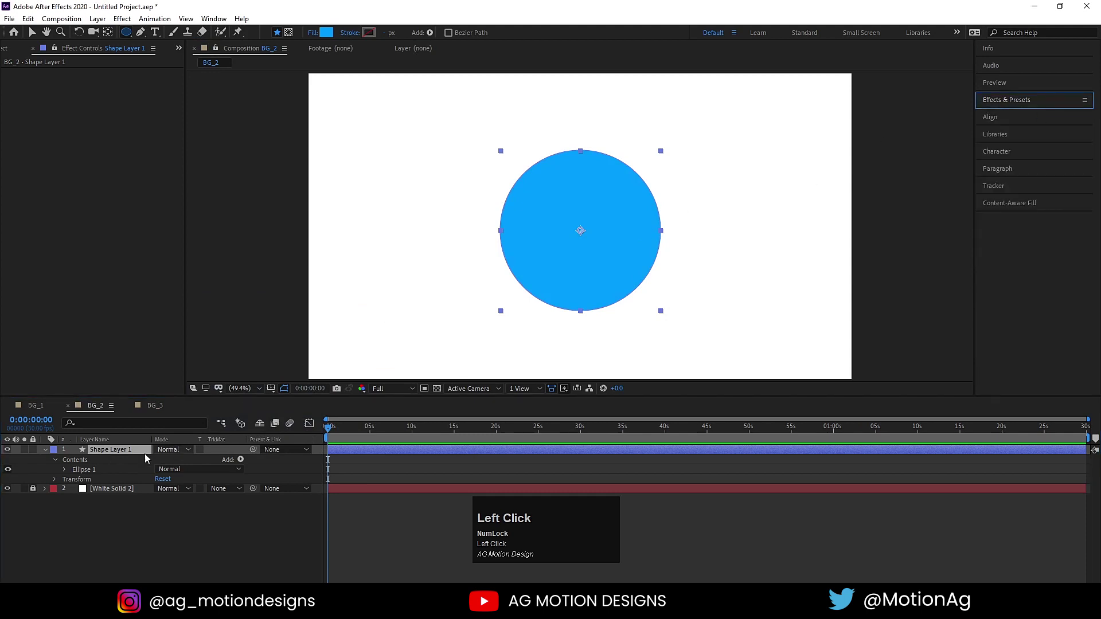
key("ctrl+d")
left_click(141, 456)
key("ctrl+d")
key("v")
left_click(585, 267)
key("s")
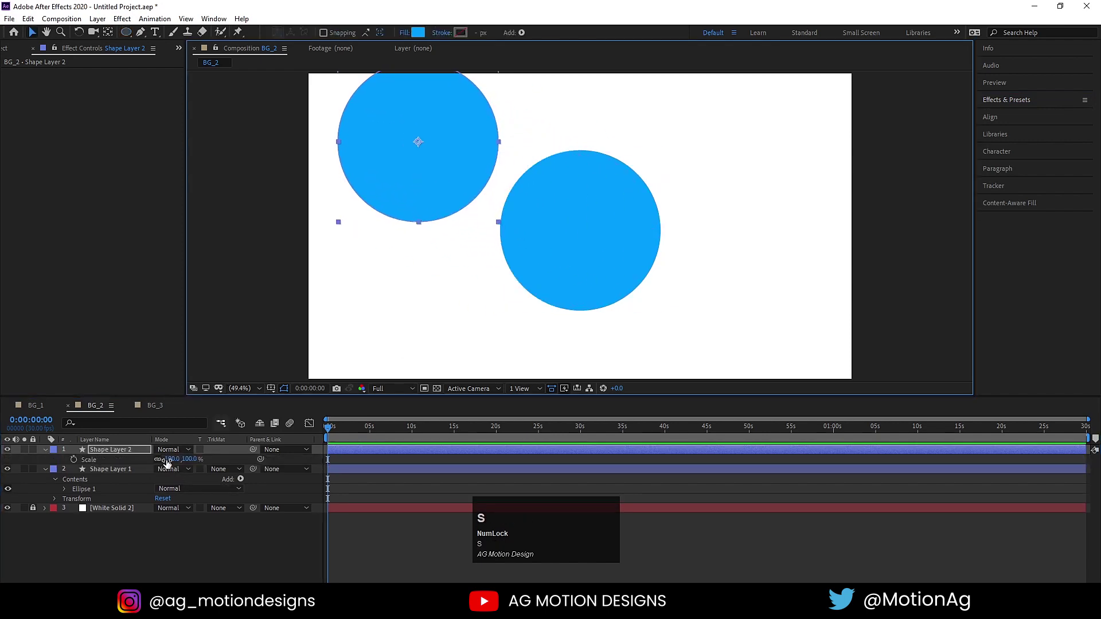
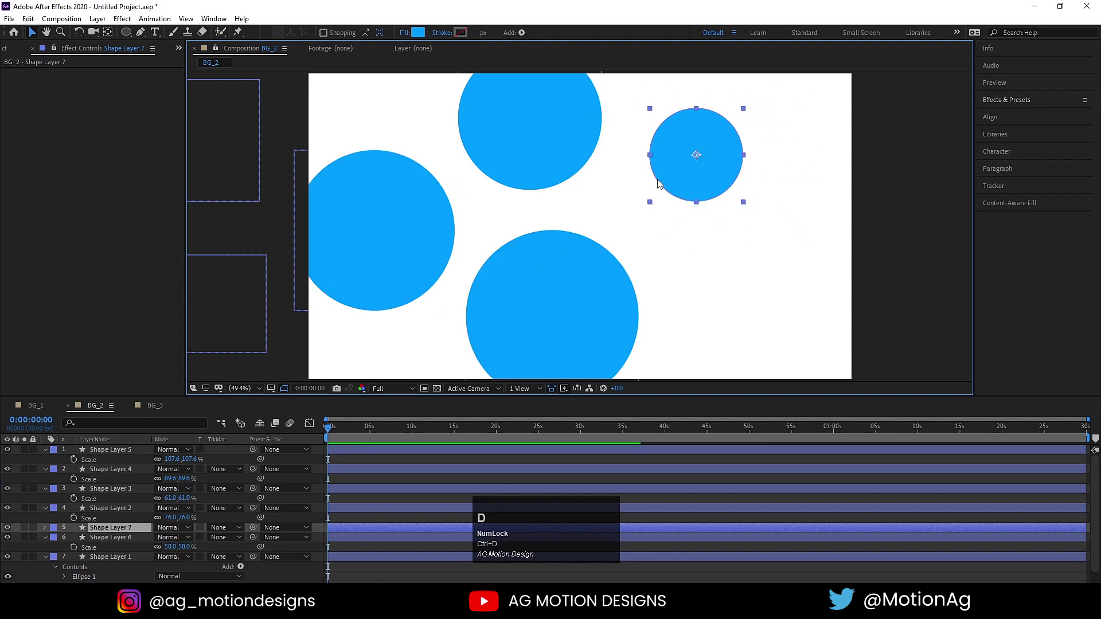
Scatter the eight blue circles across the frame, some running off the edges
left_click_drag(685, 172, 765, 267)
left_click(765, 267)
key("ctrl+d")
left_click_drag(732, 286, 336, 462)
key("u")
left_click(112, 518)
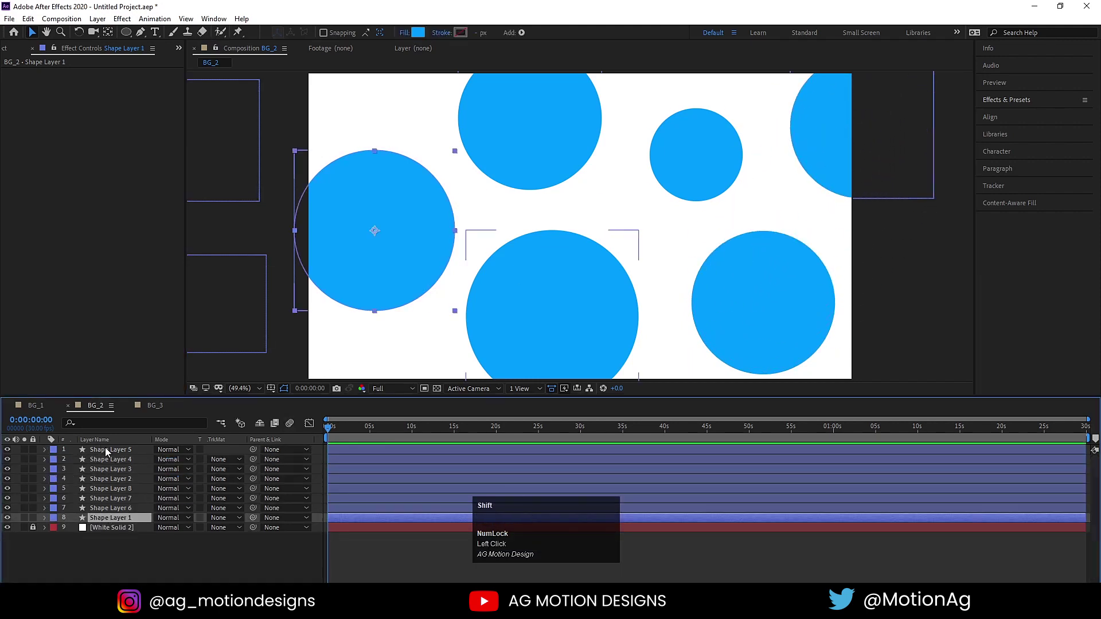
left_click(114, 455)
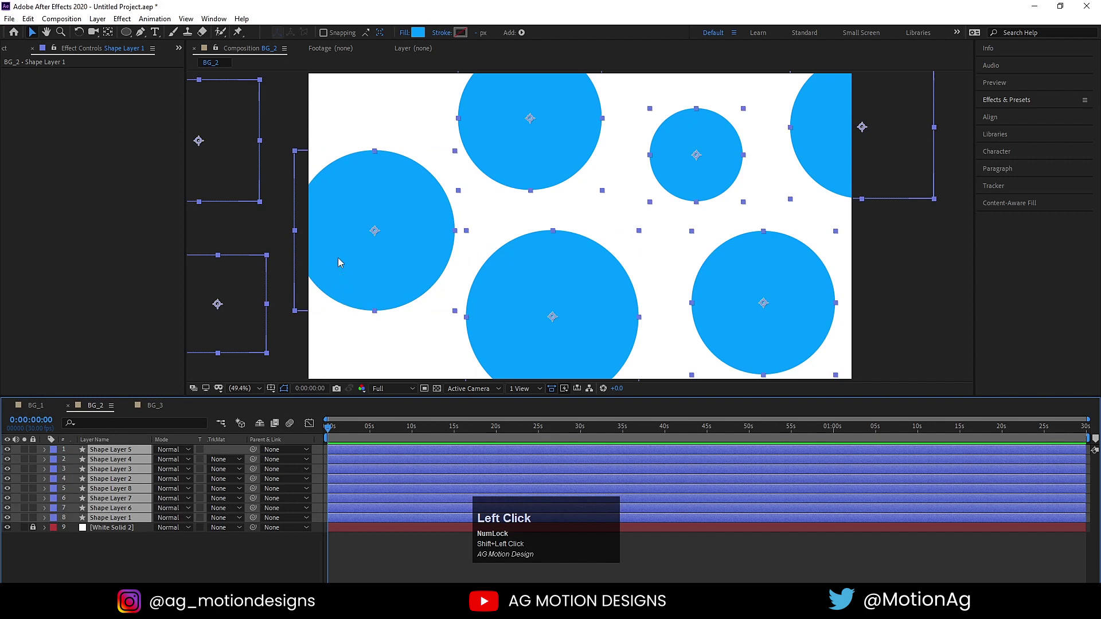
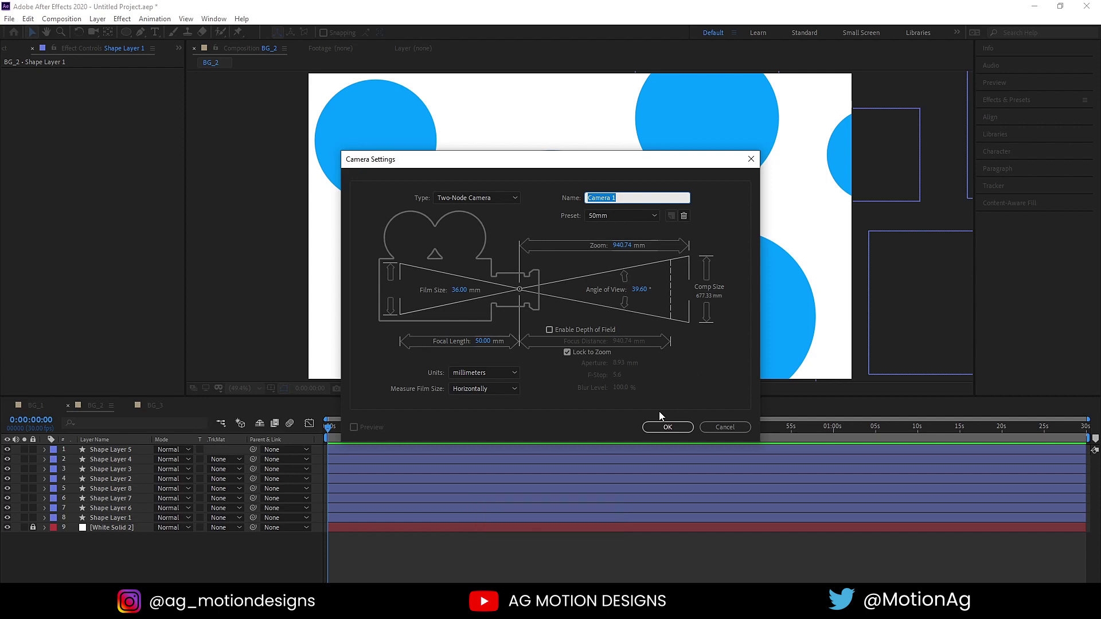
Add a two-node 50mm camera named Camera 1 above the circle layers
left_click(666, 429)
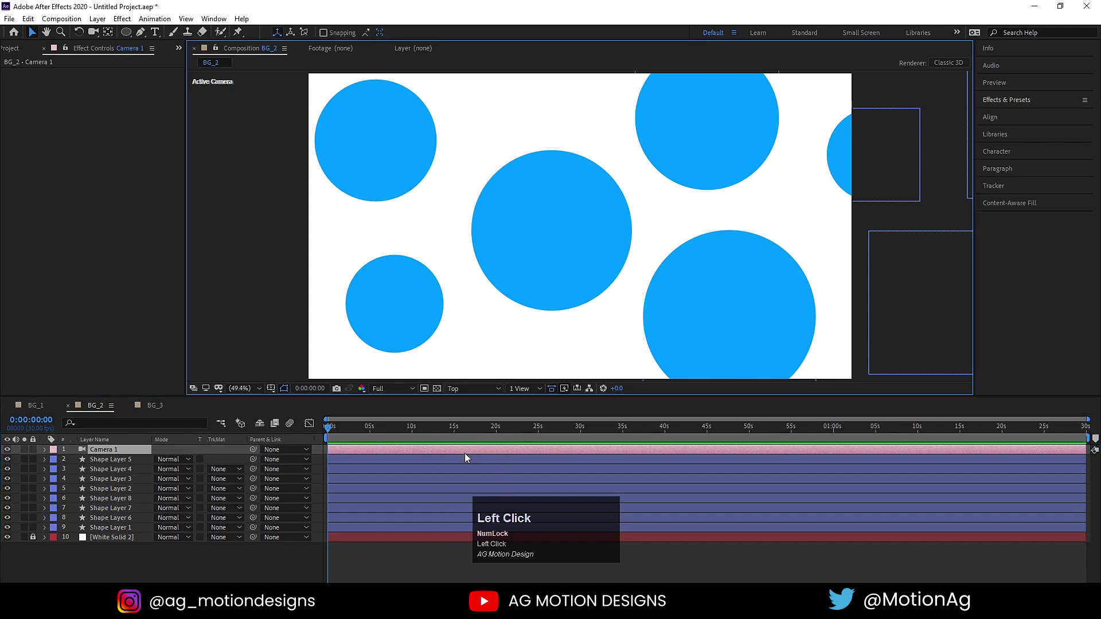
Make all eight circle layers 3D via the layer switches
scroll("down", 3)
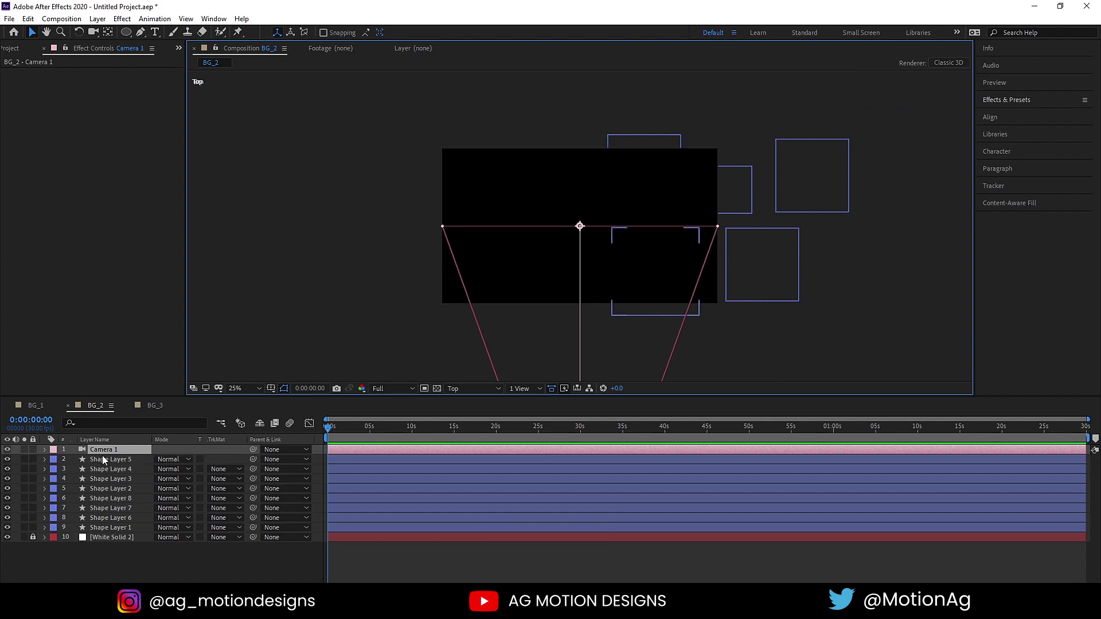
left_click(106, 460)
left_click(122, 530)
key("F4")
left_click(221, 463)
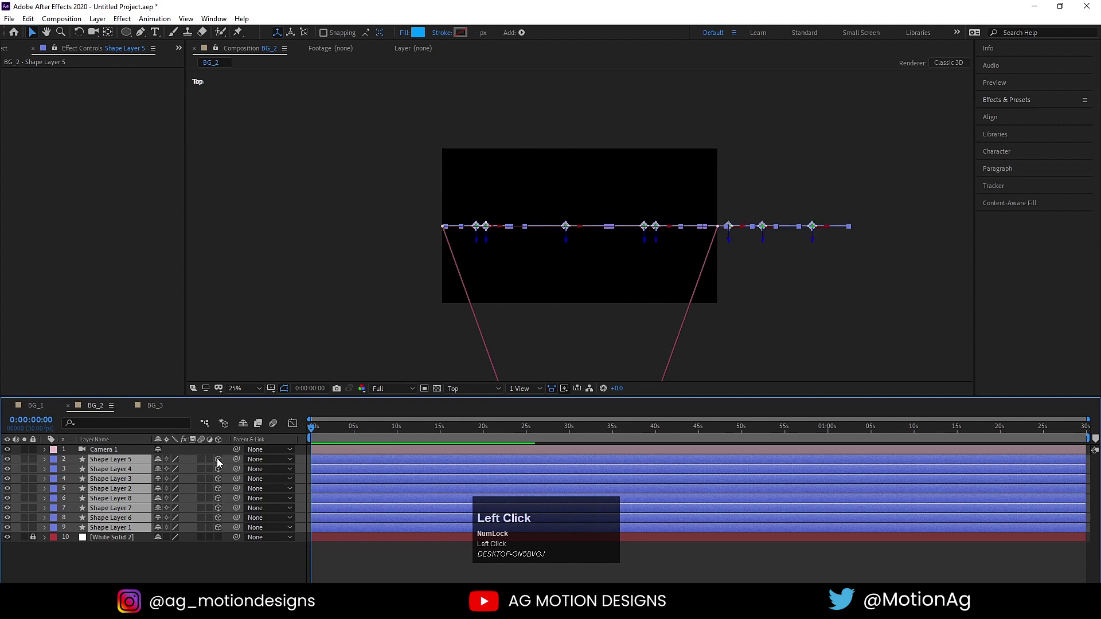
Set the viewer to 2 Views - Horizontal with one view looking from the top
scroll("up", 3)
left_click(519, 394)
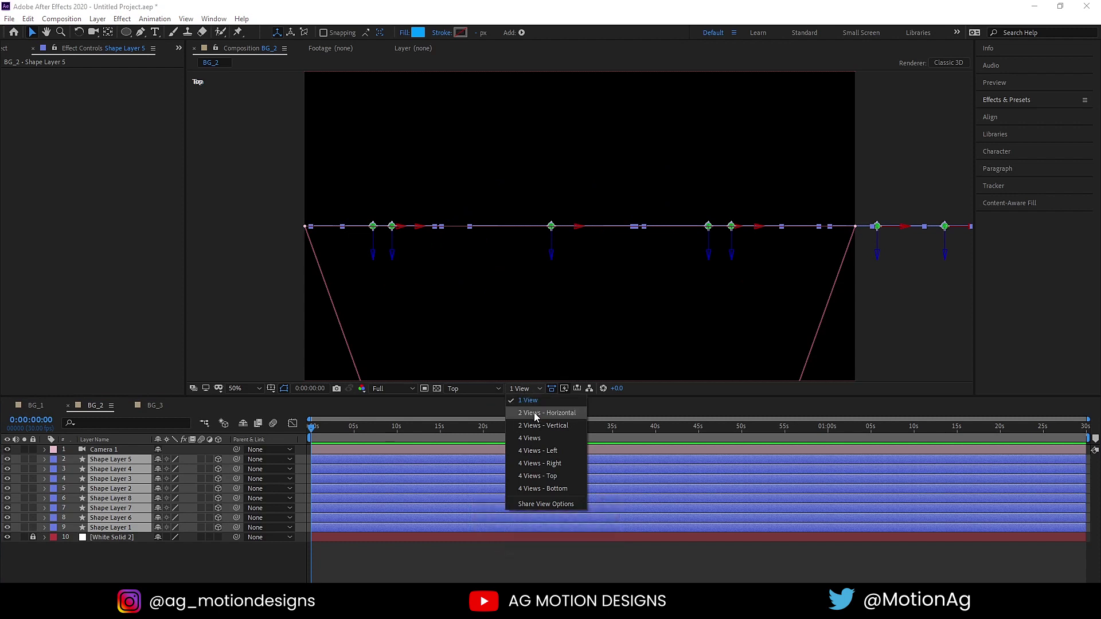
left_click(538, 417)
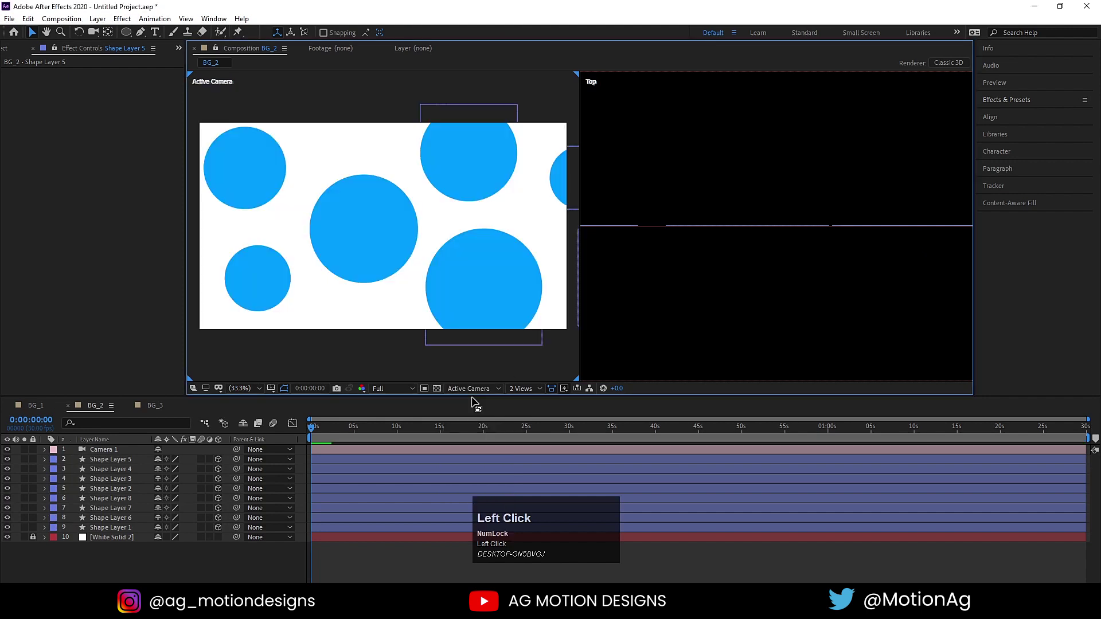
scroll("down", 3)
left_click(804, 230)
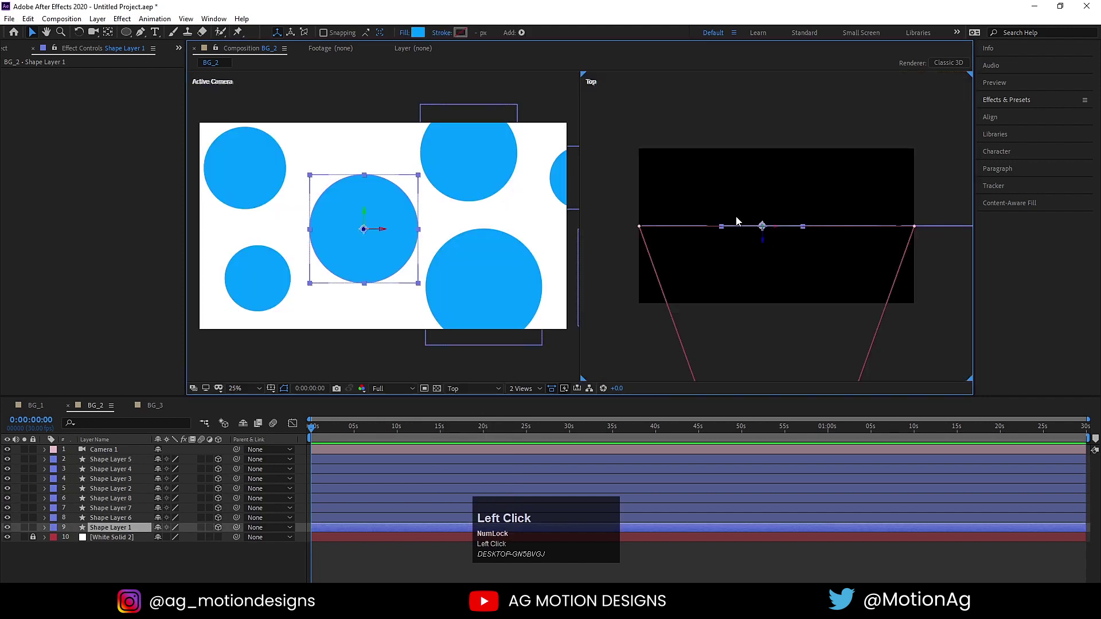
Expand Camera 1's options and bring up the composition's 3D renderer settings
left_click(110, 451)
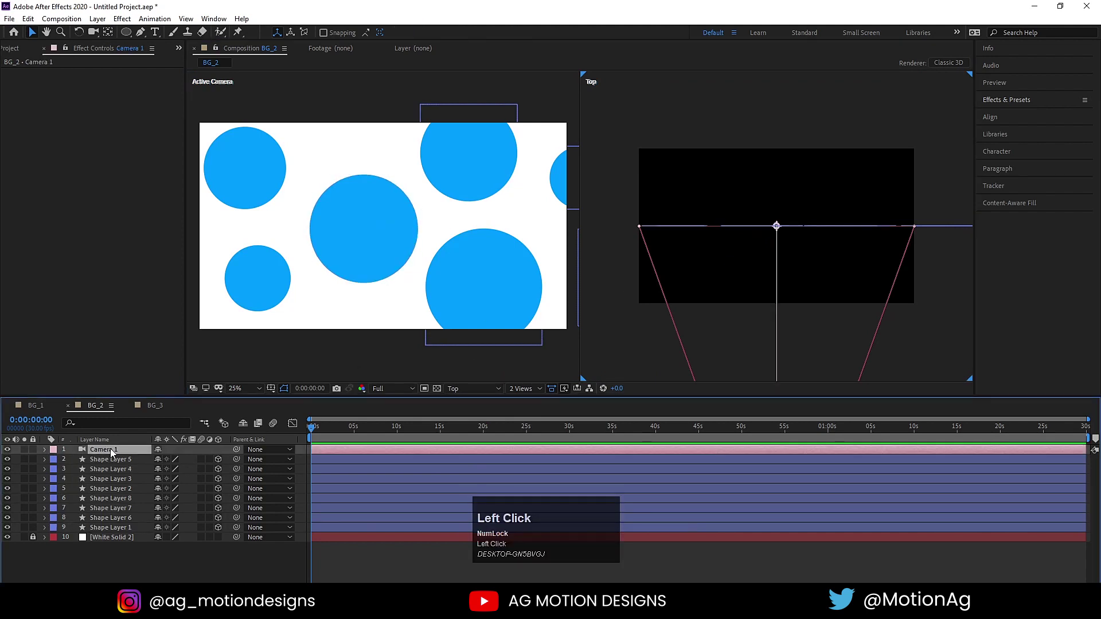
type("aa")
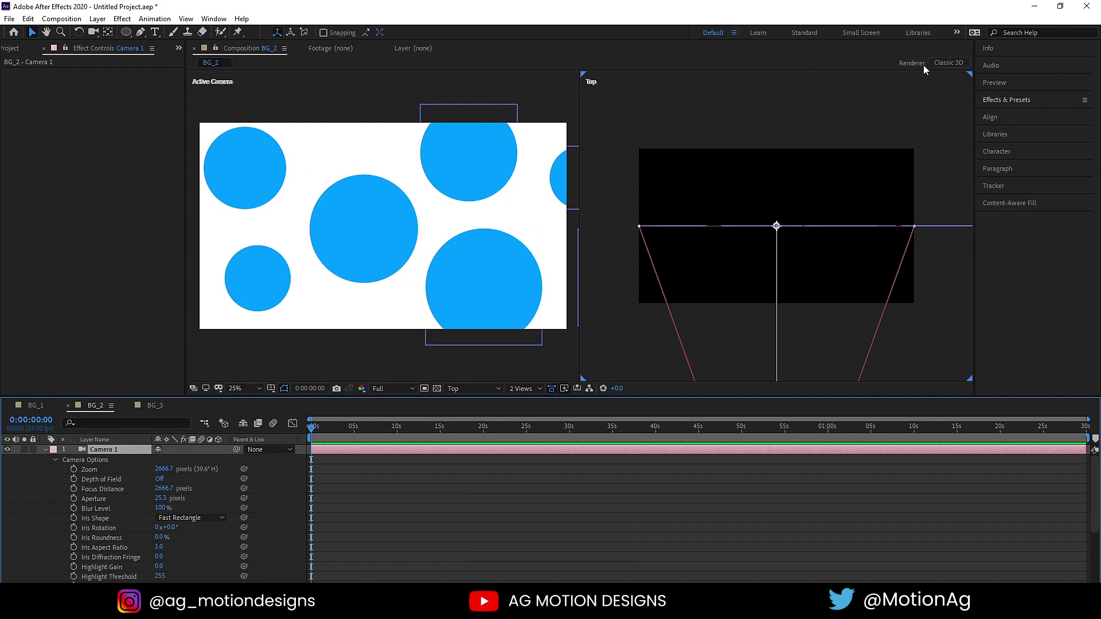
left_click(912, 70)
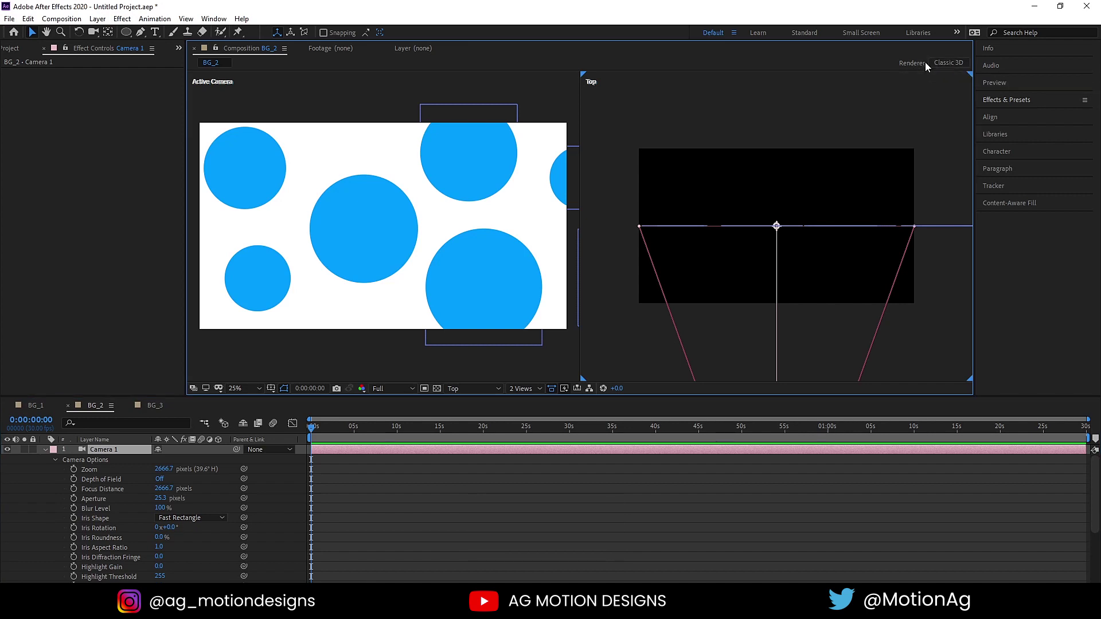
Review the renderer list and keep Classic 3D, closing Composition Settings
left_click(942, 66)
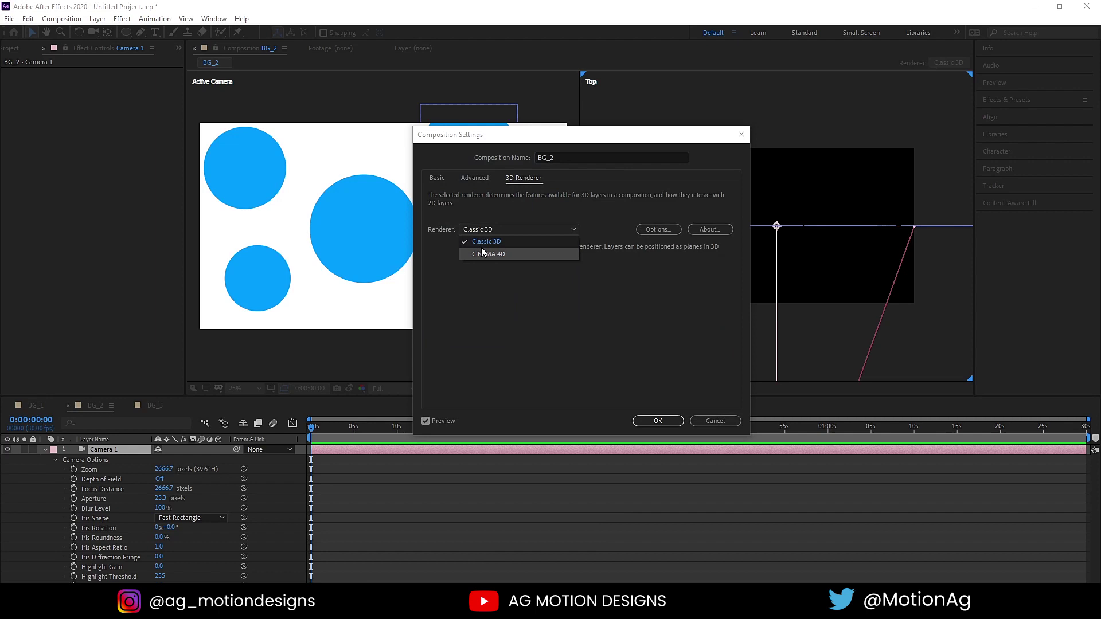
left_click(672, 425)
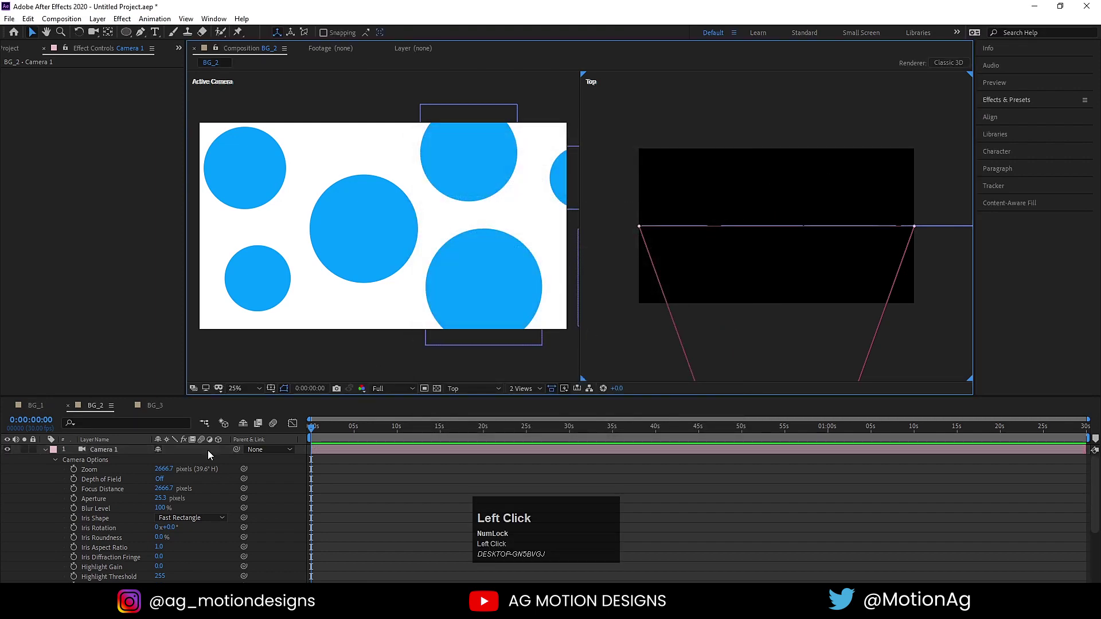
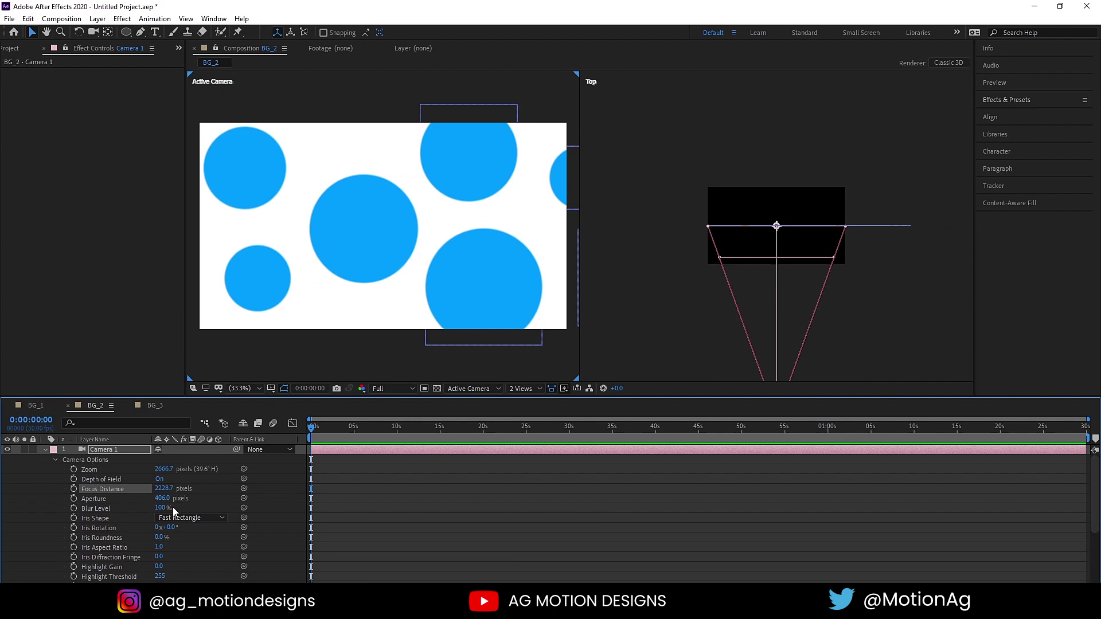
With depth of field on, adjust Camera 1's focus distance to shift which circles blur
left_click(162, 494)
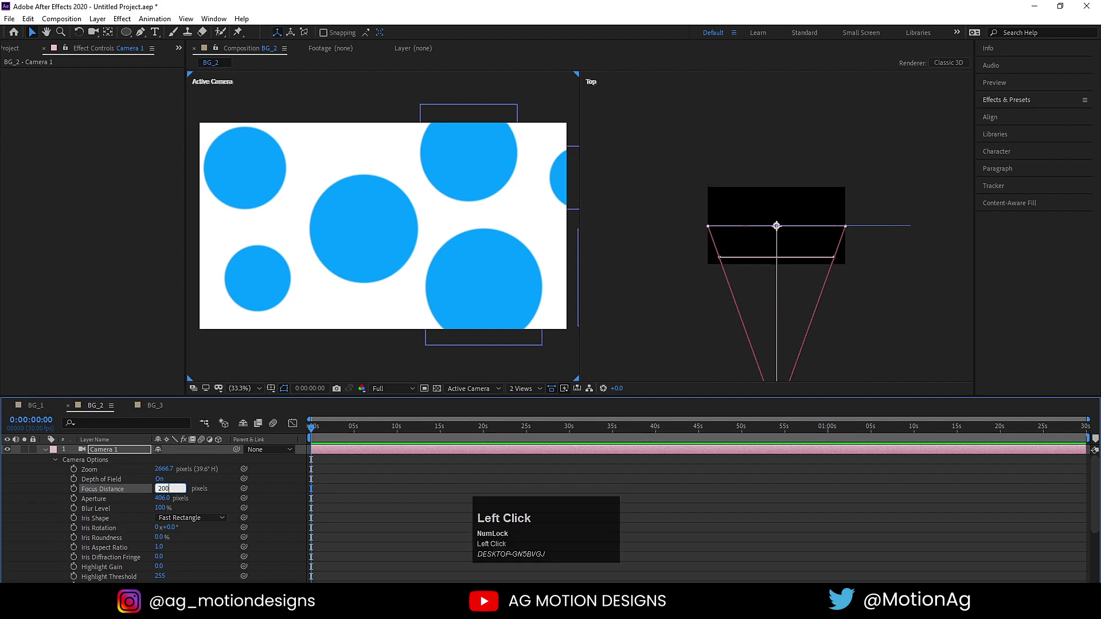
key("Return")
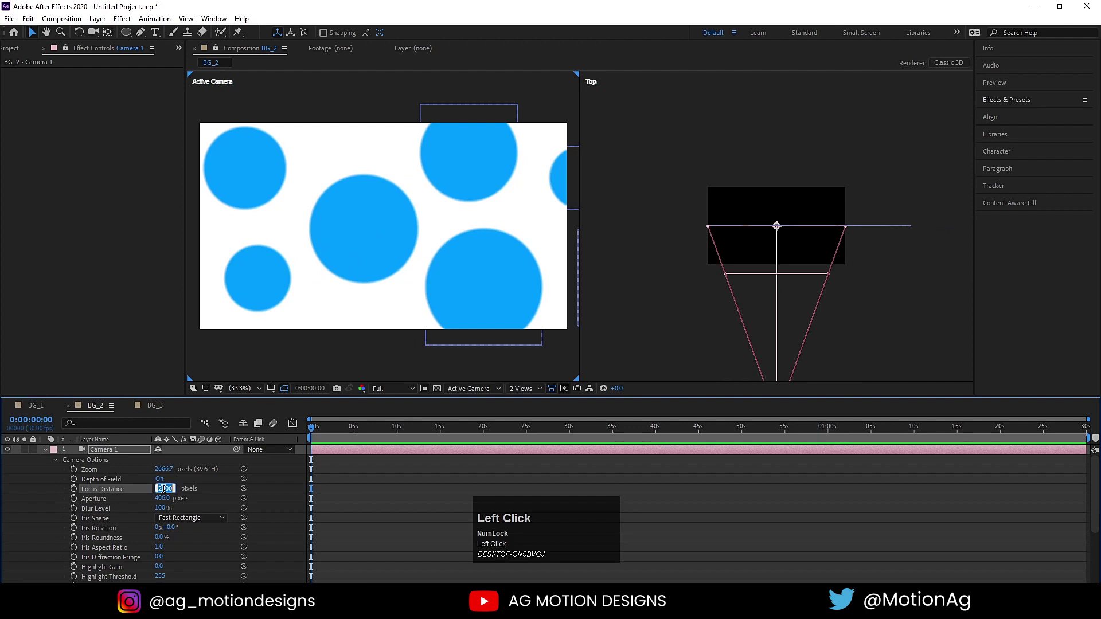
key("Return")
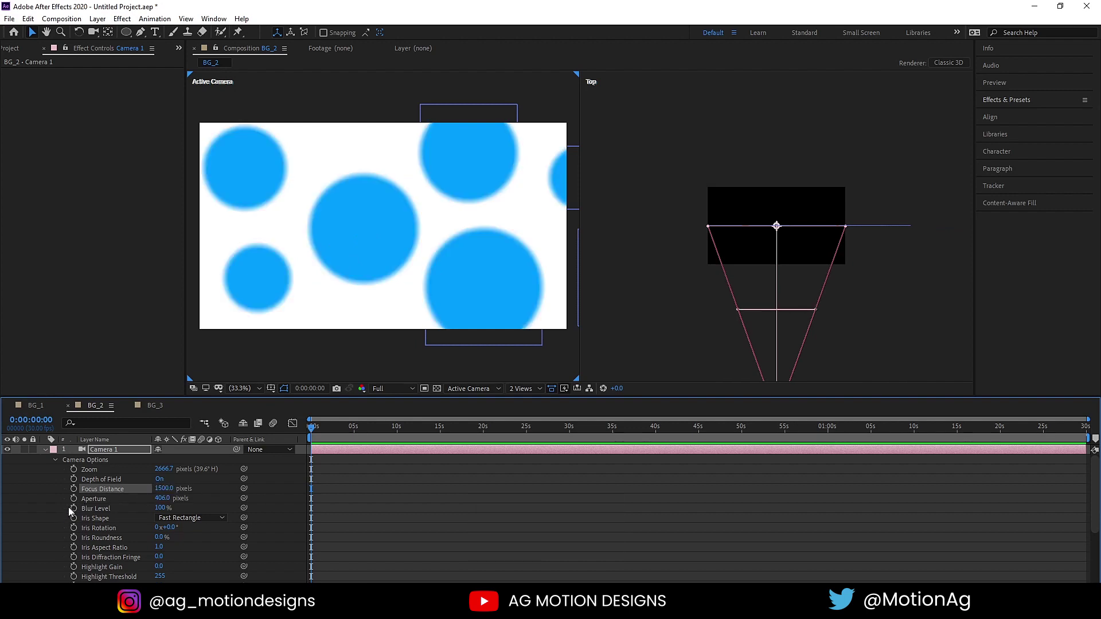
left_click_drag(164, 493, 648, 376)
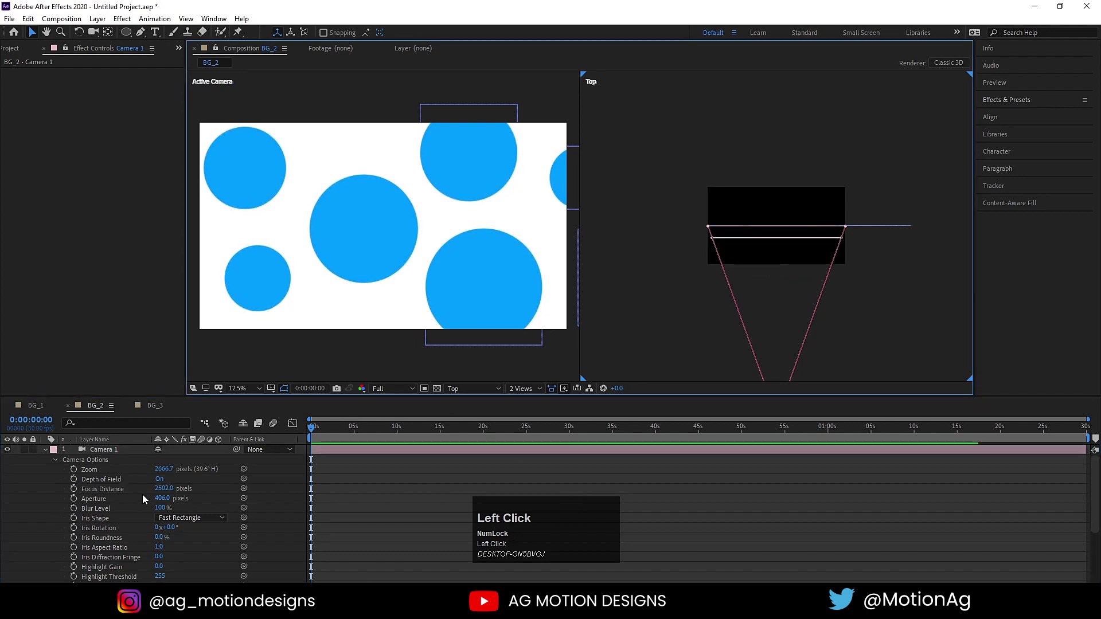
left_click_drag(162, 492, 768, 240)
Push Shape Layer 2 deeper in Z so it appears smaller and blurred
scroll("up", 3)
left_click_drag(50, 452, 273, 93)
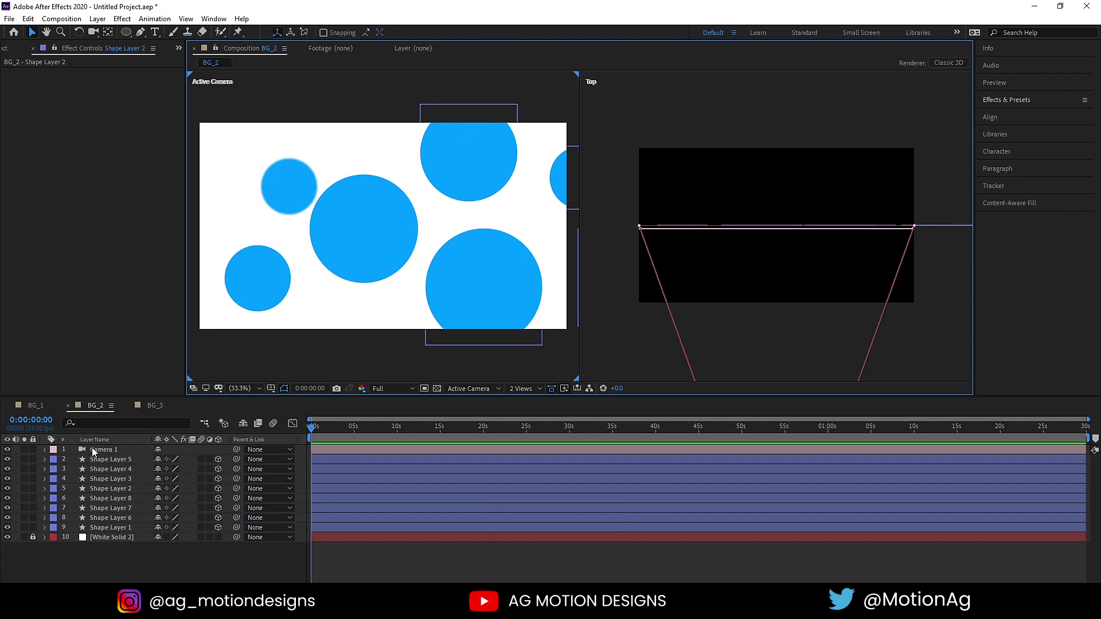
Enable Depth of Field on Camera 1 and raise its Aperture and Blur Level
left_click(101, 451)
key("a")
type("aa")
left_click(169, 504)
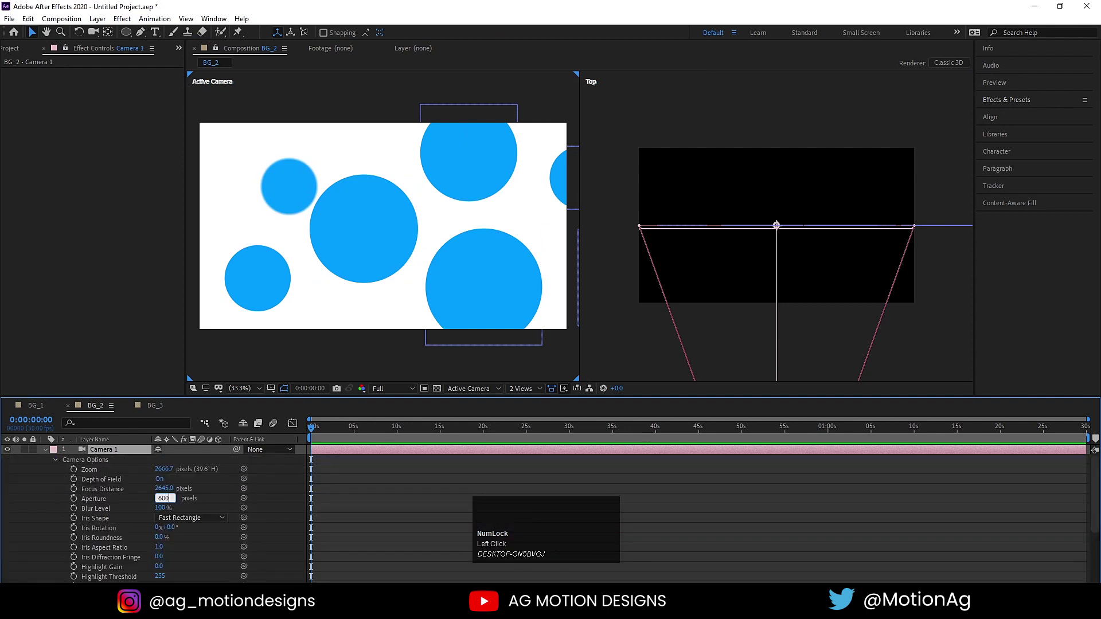
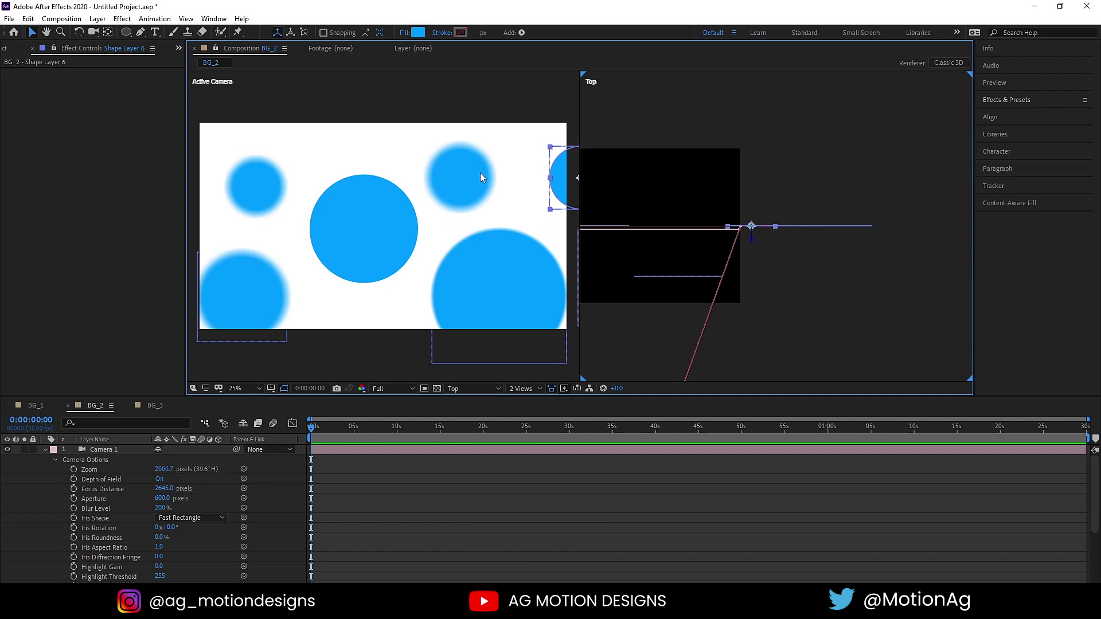
Reposition Camera 1 in the Top view so some circles fall out of focus
scroll("down", 3)
scroll("up", 3)
scroll("down", 3)
left_click(758, 276)
scroll("up", 3)
scroll("down", 3)
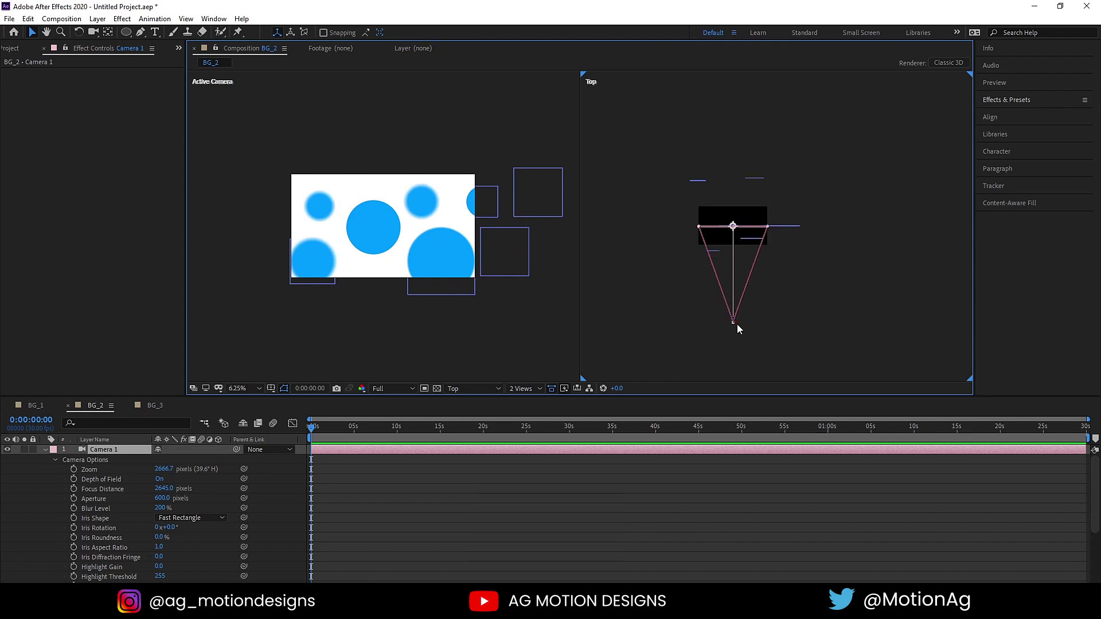
left_click_drag(740, 322, 391, 209)
scroll("up", 3)
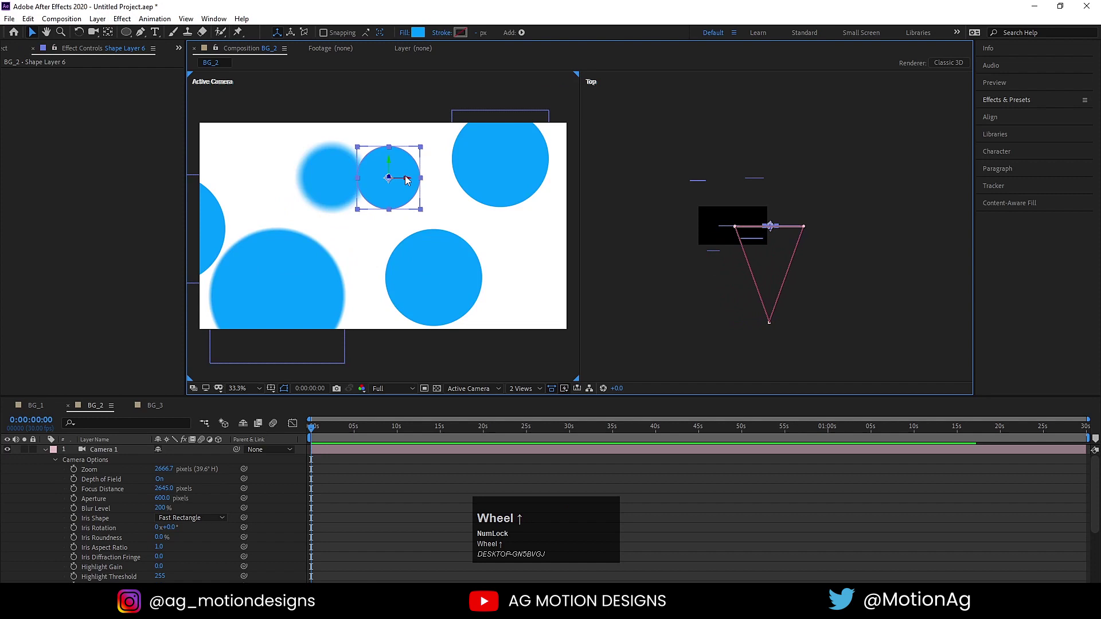
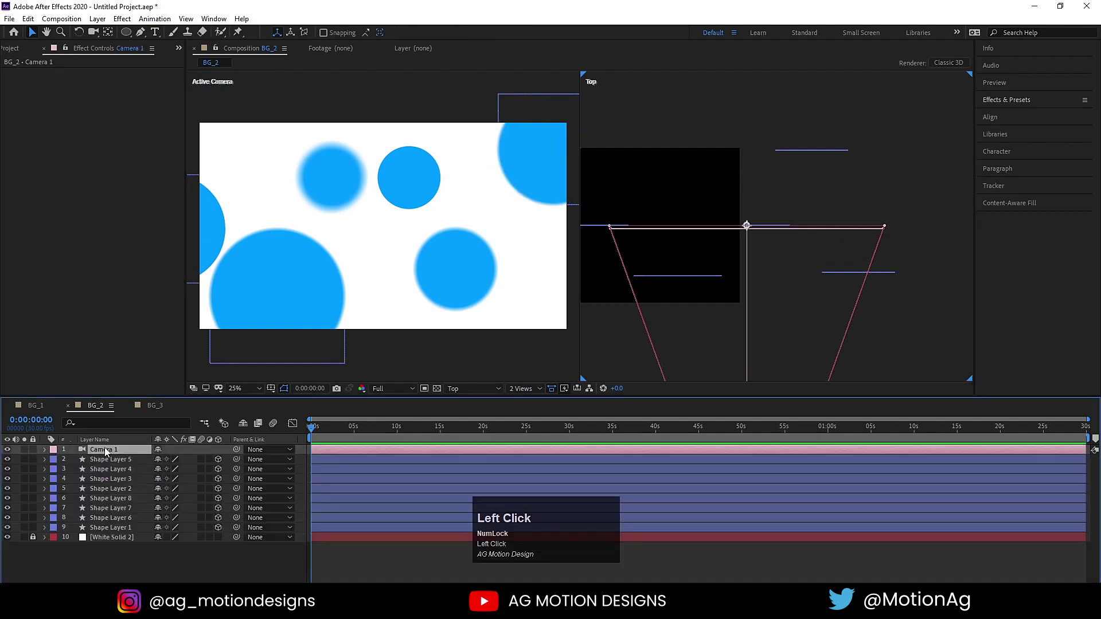
Reveal Camera 1's Position and set its starting keyframe at 0s in the Top view
key("p")
left_click_drag(165, 467, 205, 465)
key("ctrl+z")
left_click_drag(187, 465, 216, 456)
key("ctrl+z")
scroll("down", 3)
left_click_drag(777, 323, 79, 461)
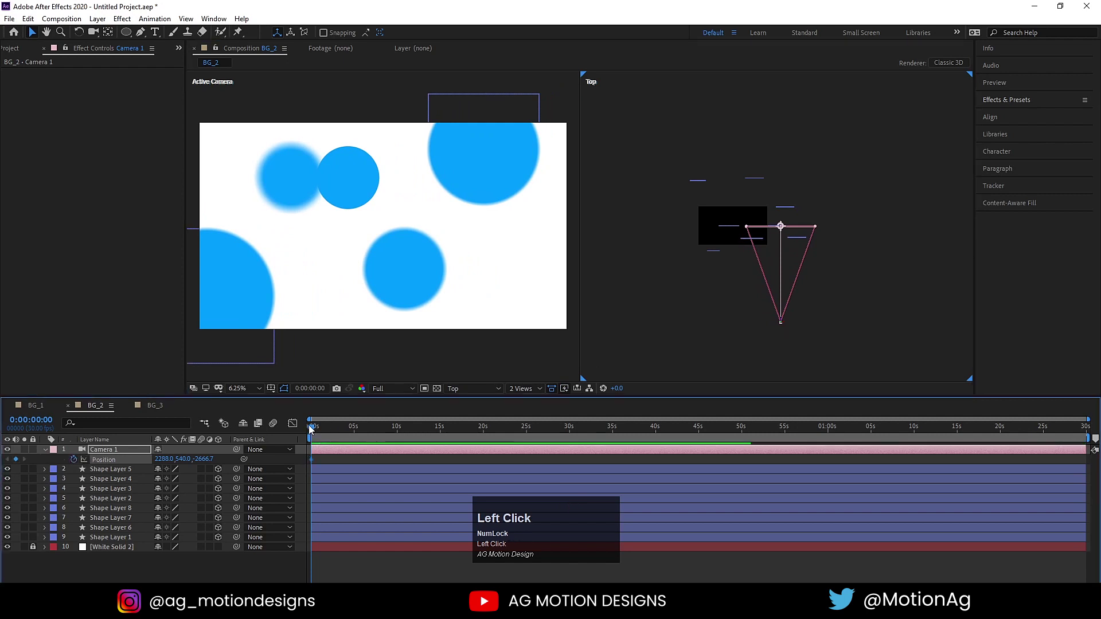
key("=")
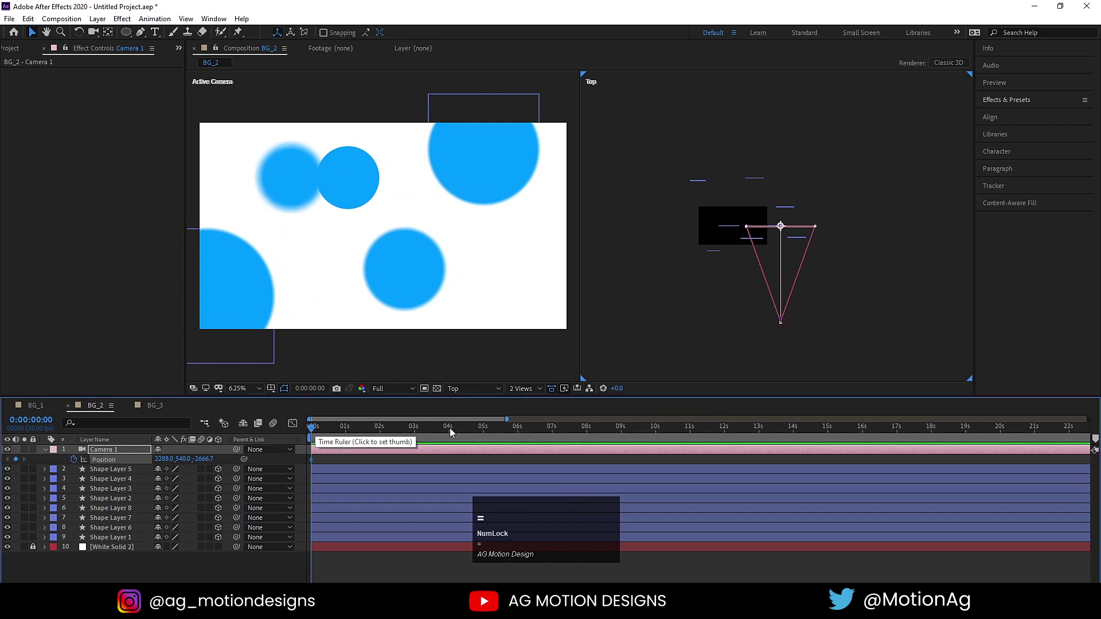
At about 6s slide the camera sideways for the end keyframe and play back the pan
left_click(522, 431)
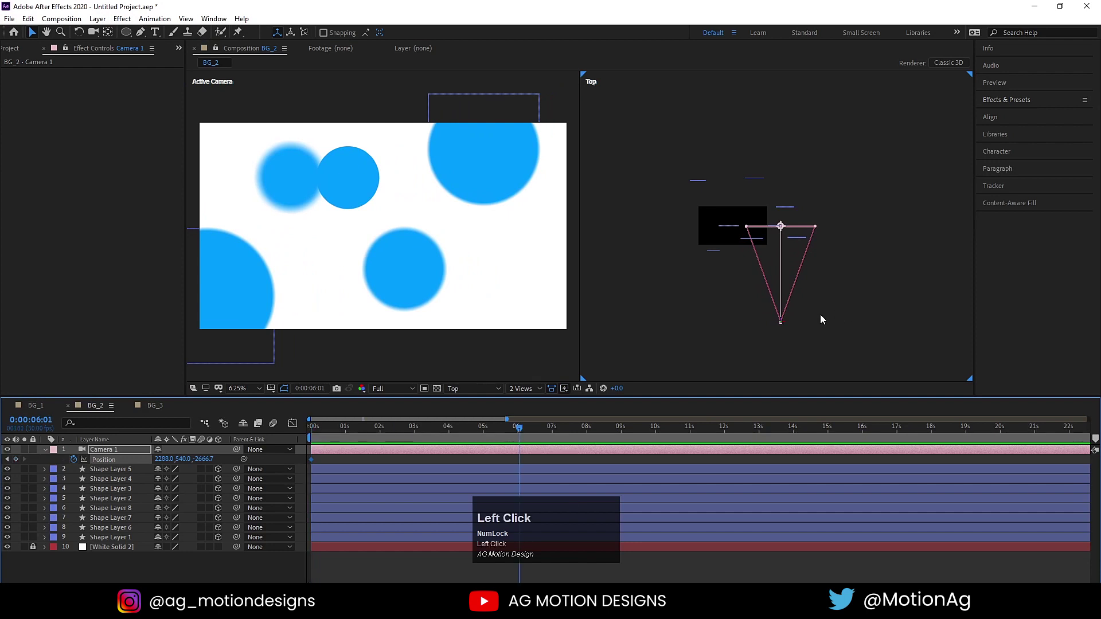
left_click_drag(791, 322, 295, 432)
key("space")
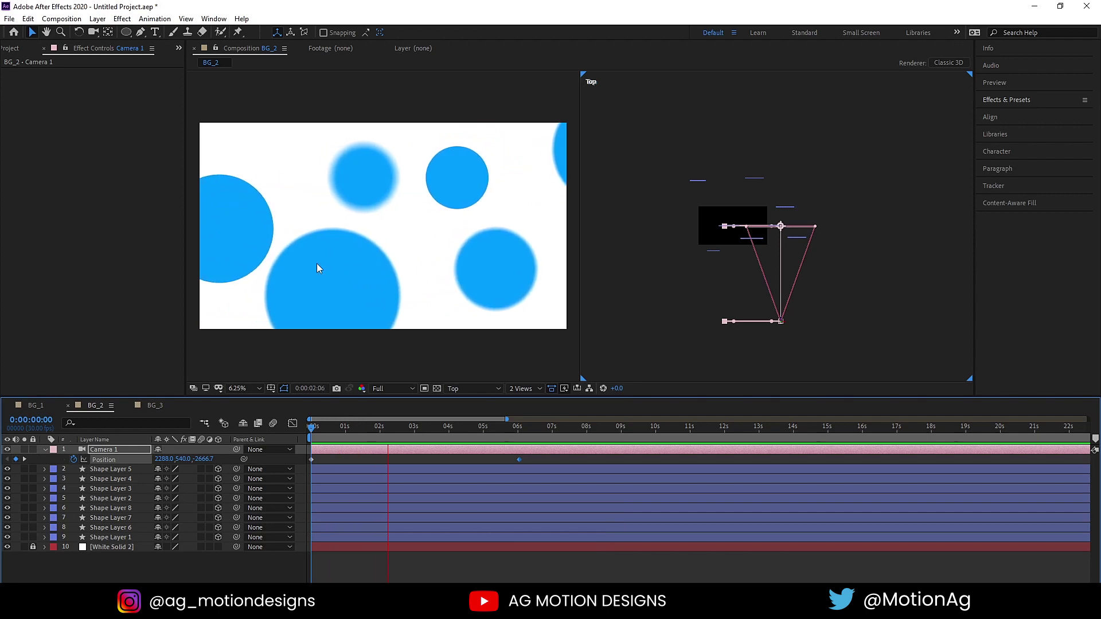
key("space")
left_click(634, 152)
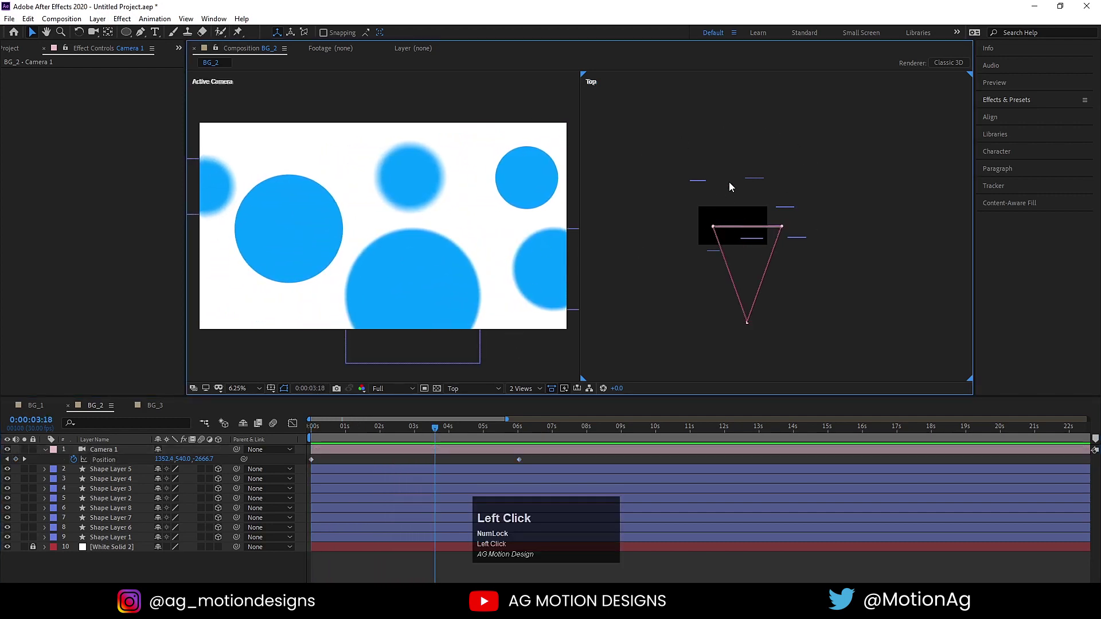
Switch the viewer to a single Active Camera view fitted to the panel
left_click(469, 396)
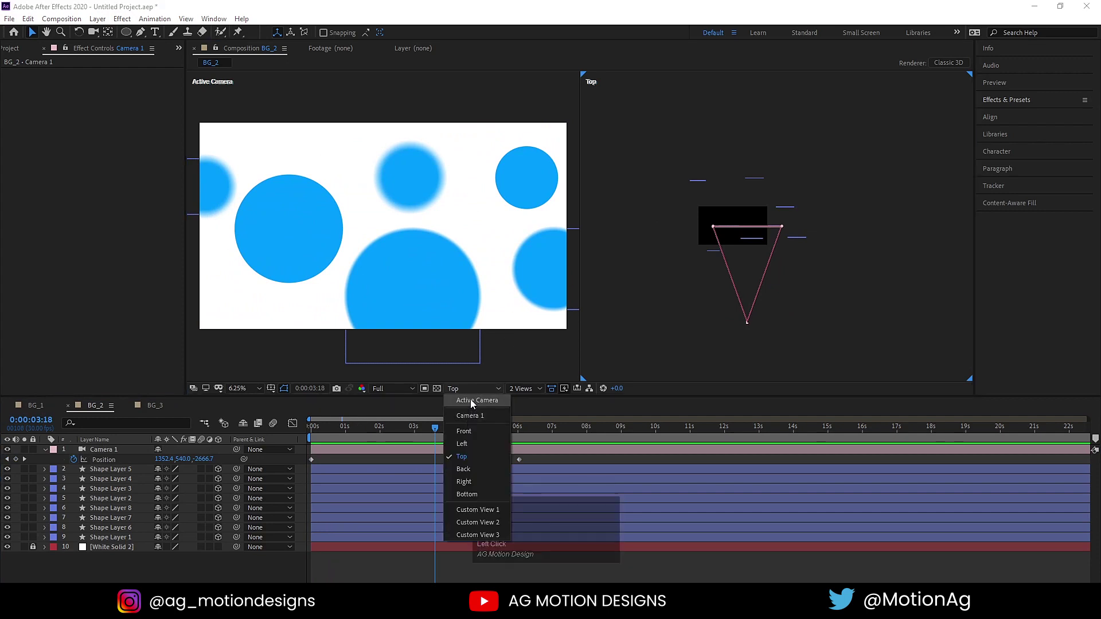
left_click(474, 404)
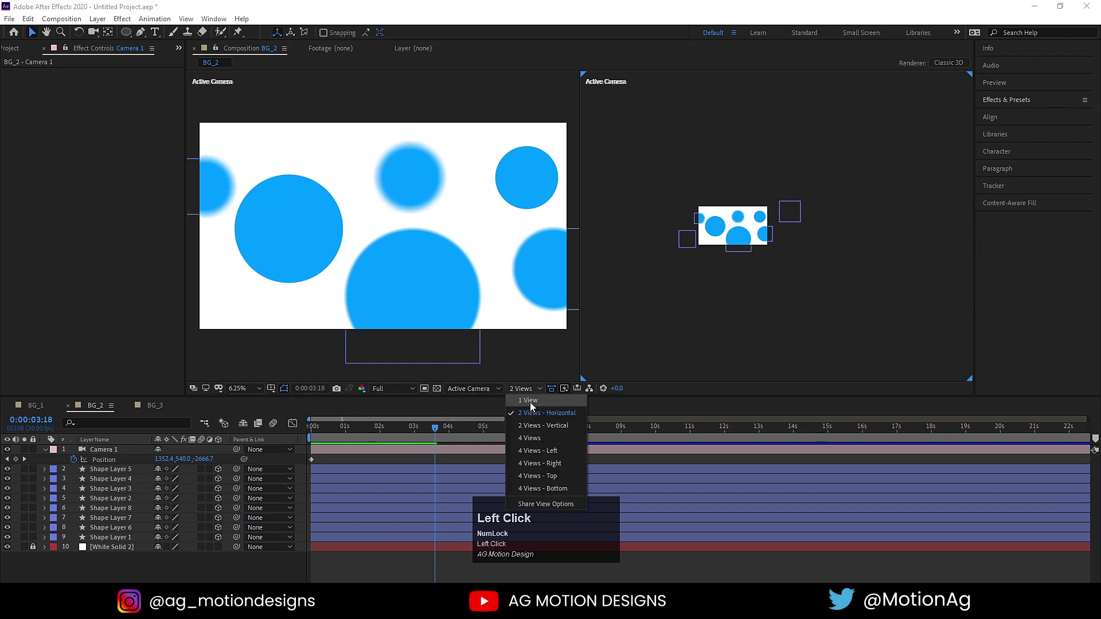
scroll("up", 3)
left_click(330, 438)
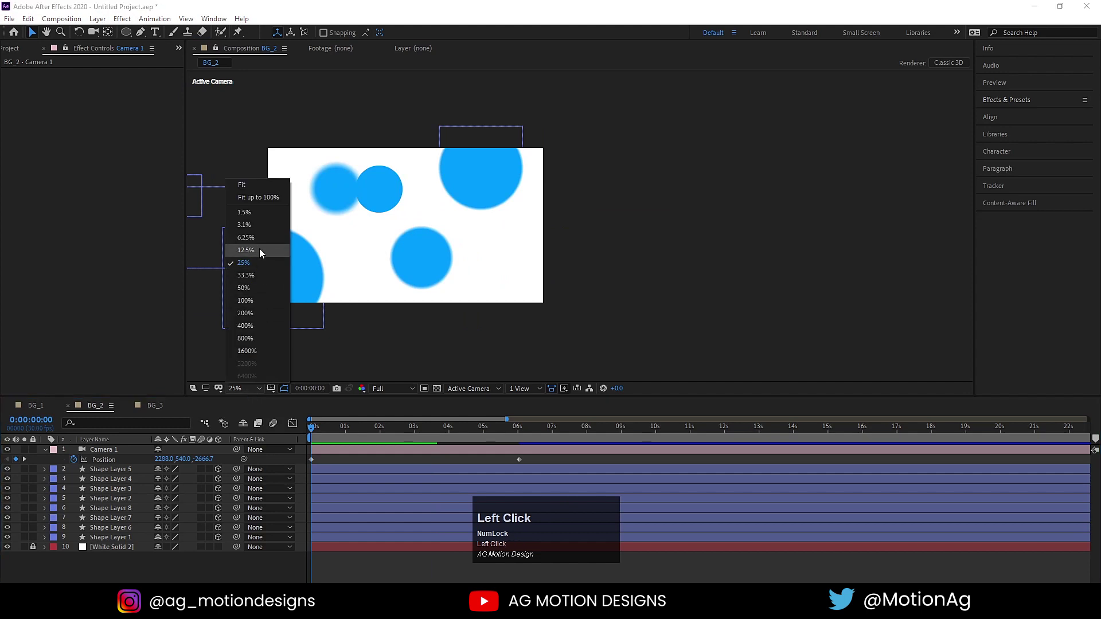
key("space")
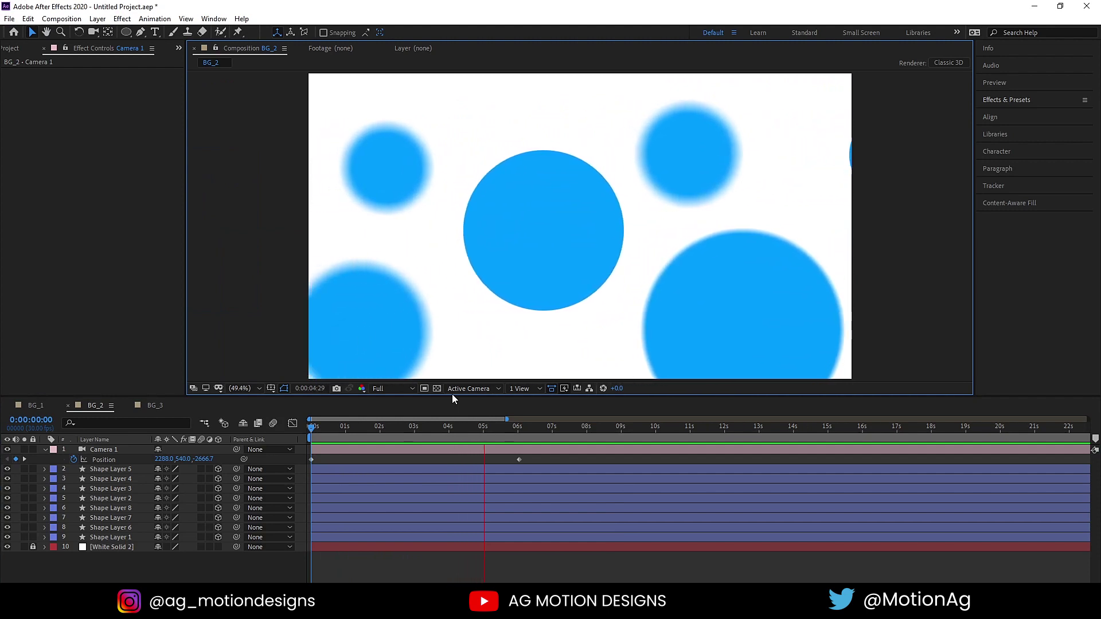
key("space")
Scrub and play back the camera pan, then select all of BG_2's circle layers
left_click_drag(424, 432, 168, 472)
key("space")
key("j")
left_click_drag(166, 466, 142, 466)
key("ctrl+z")
key("space")
left_click(114, 473)
left_click(125, 543)
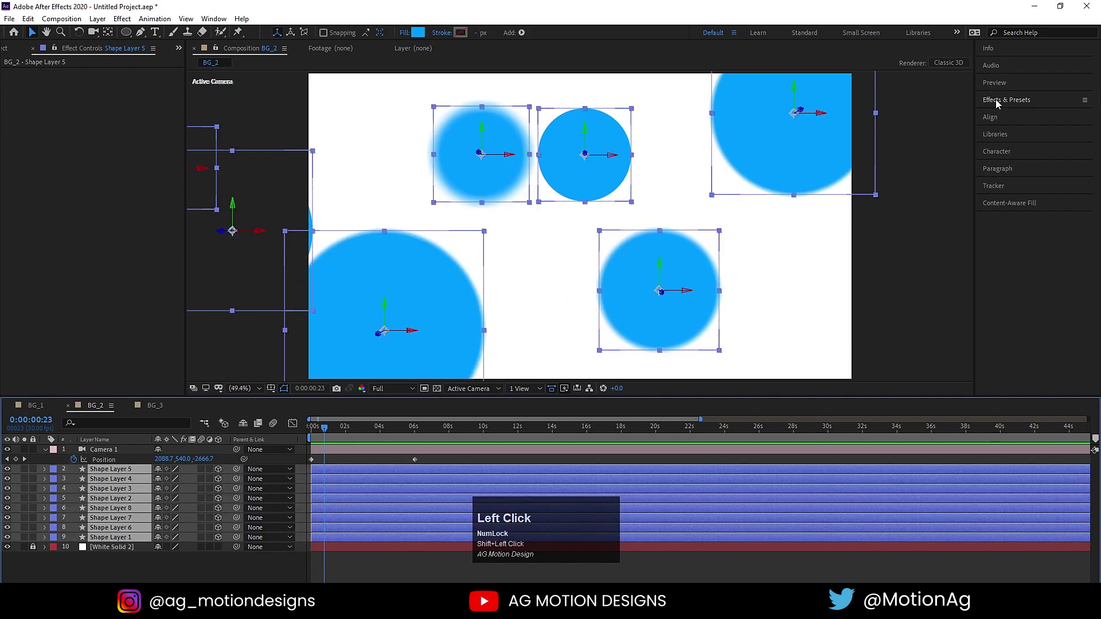
Apply the Wiggle - position preset to every selected circle layer
left_click(1000, 103)
key("ctrl+a")
type("wigg")
double_click(1034, 160)
Preview the wiggling circles at Quarter resolution and return playback to the start
key("space")
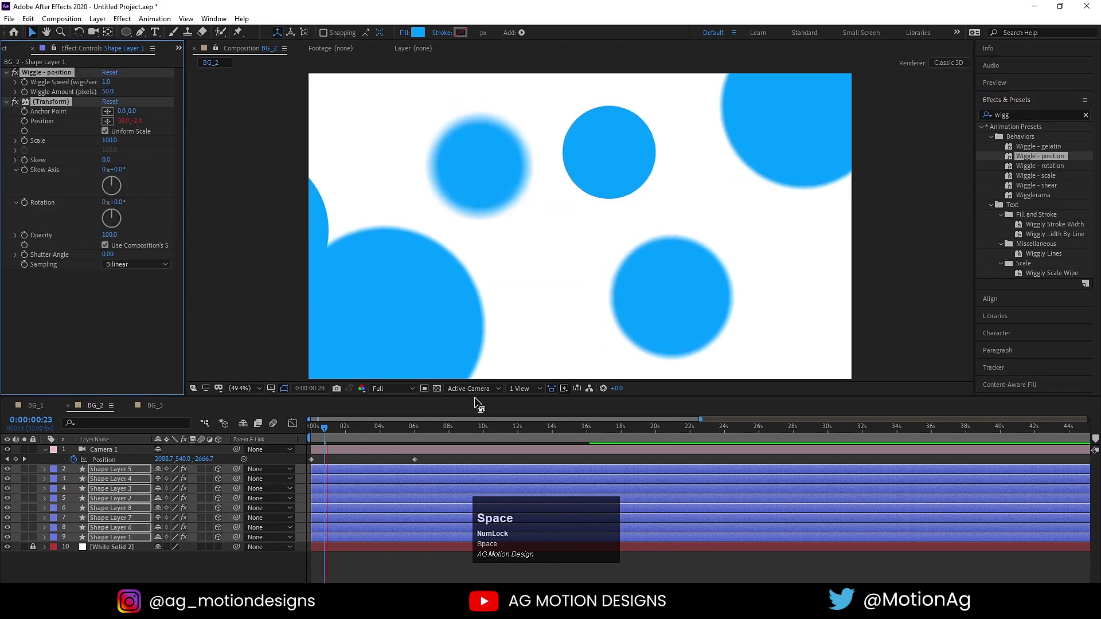
left_click(322, 435)
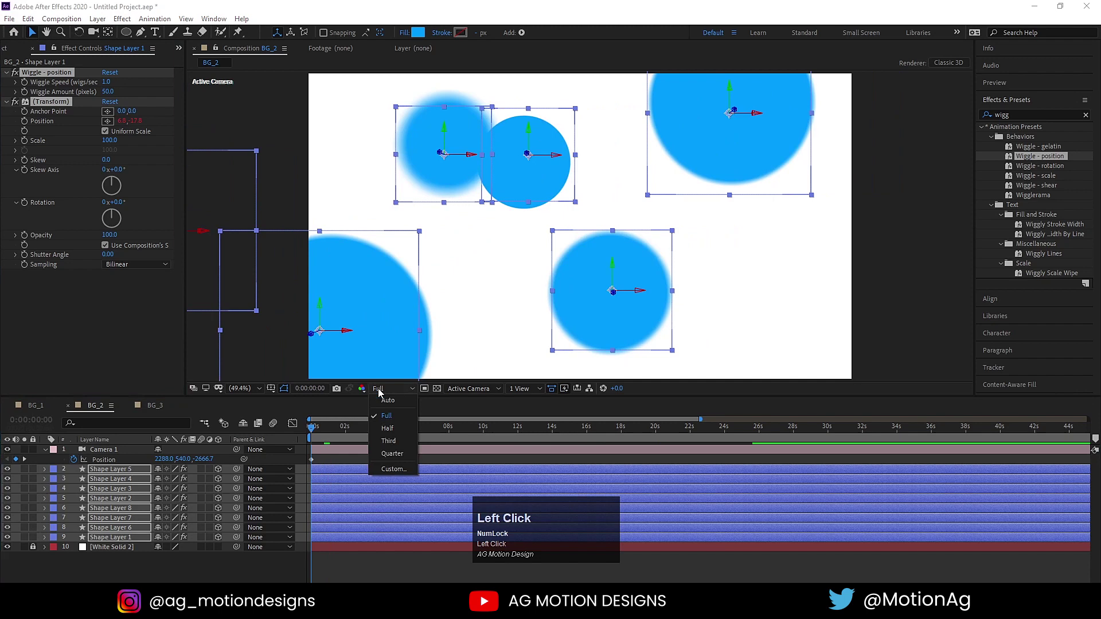
key("space")
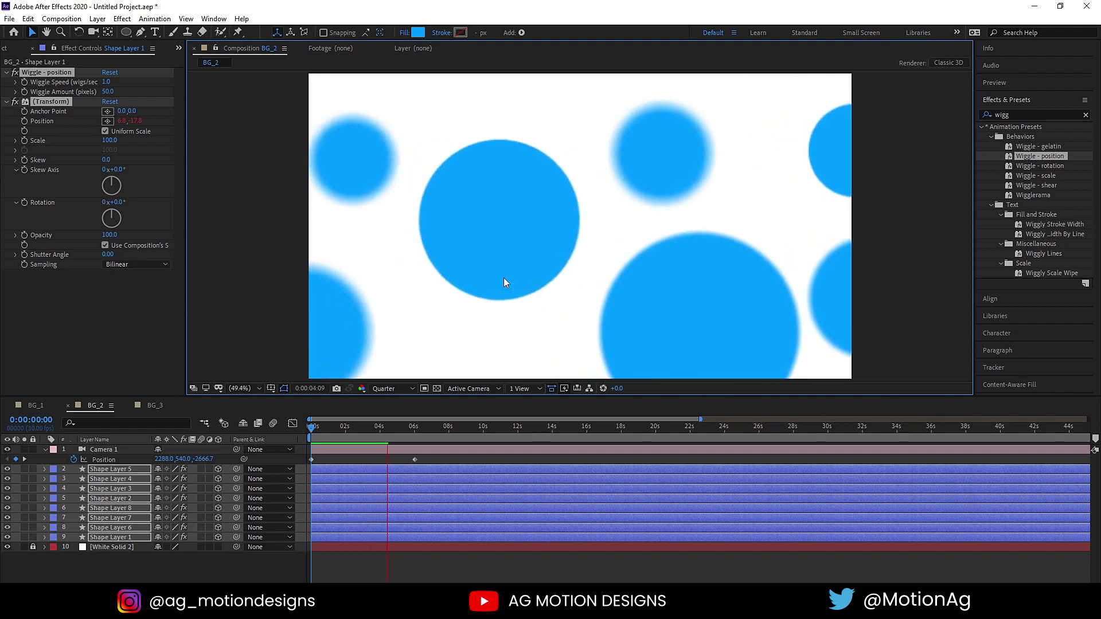
key("space")
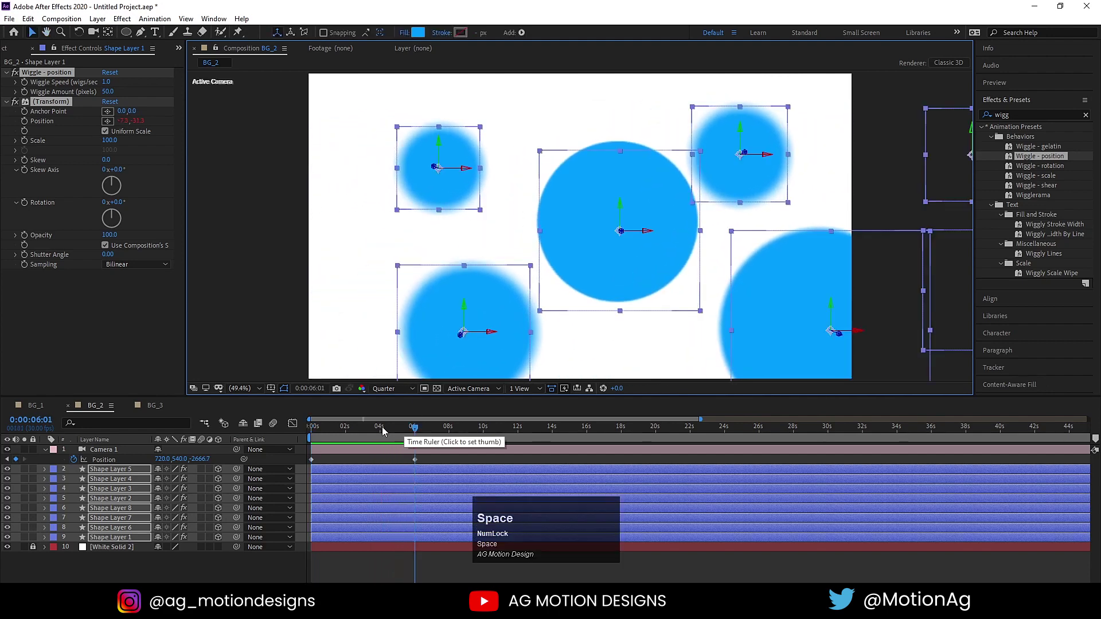
left_click(386, 430)
key("space")
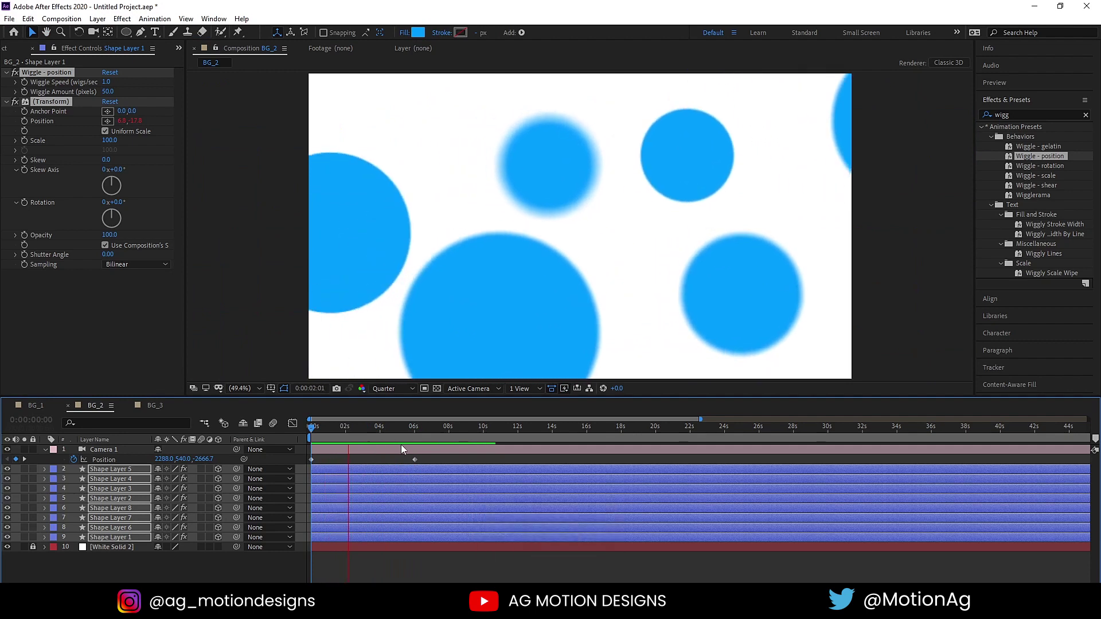
key("space")
left_click(366, 461)
key("space")
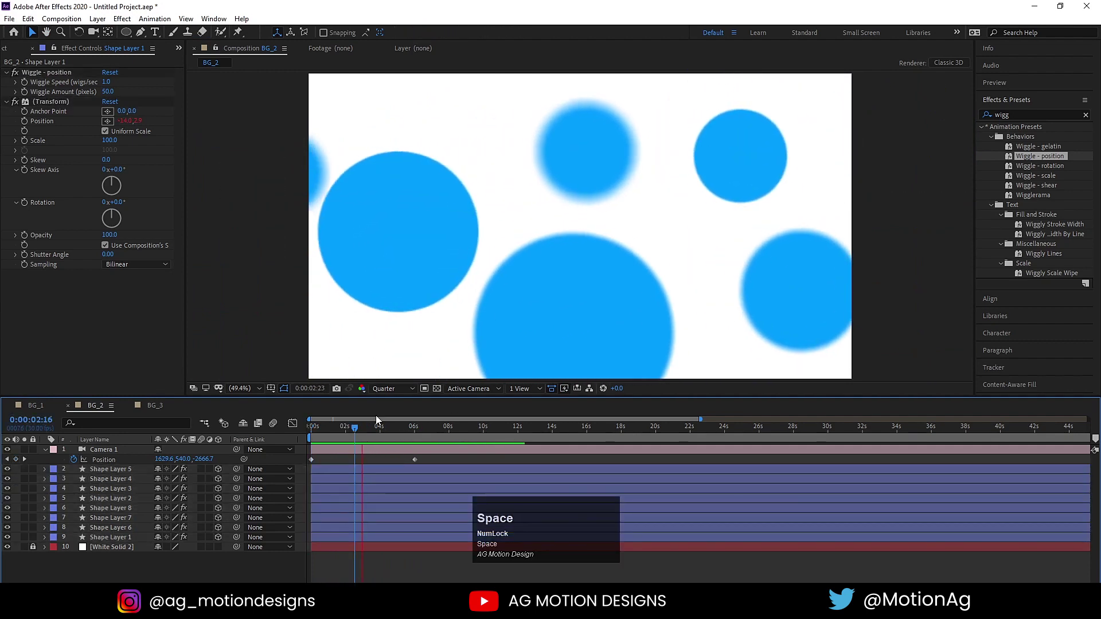
key("space")
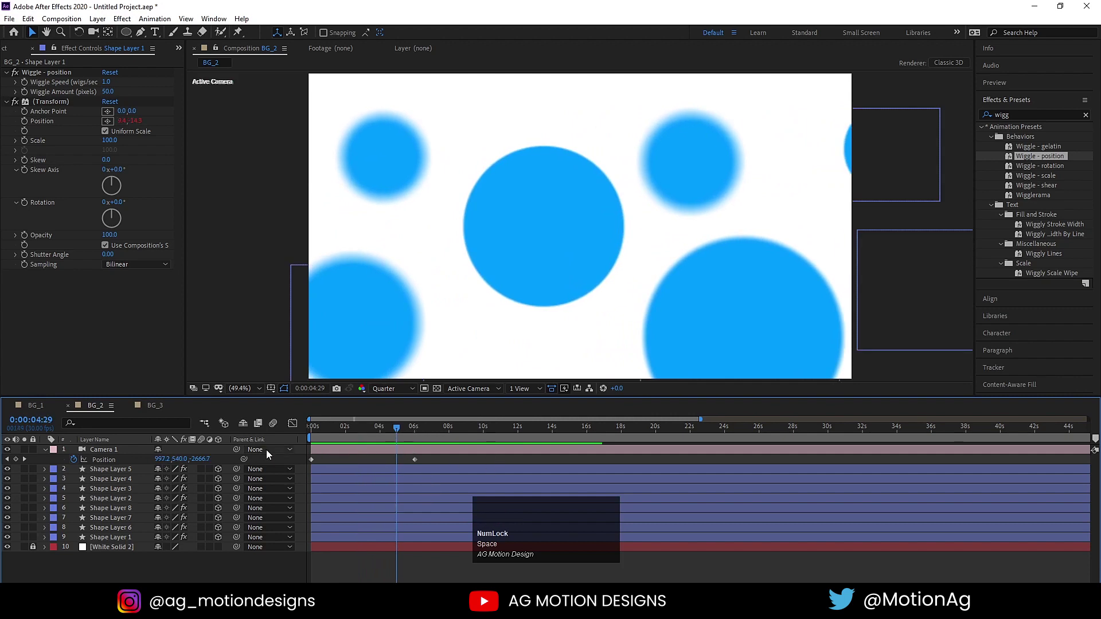
left_click_drag(335, 437, 159, 404)
In BG_3 draw a blue ellipse and centre it in the frame with Align
left_click(156, 407)
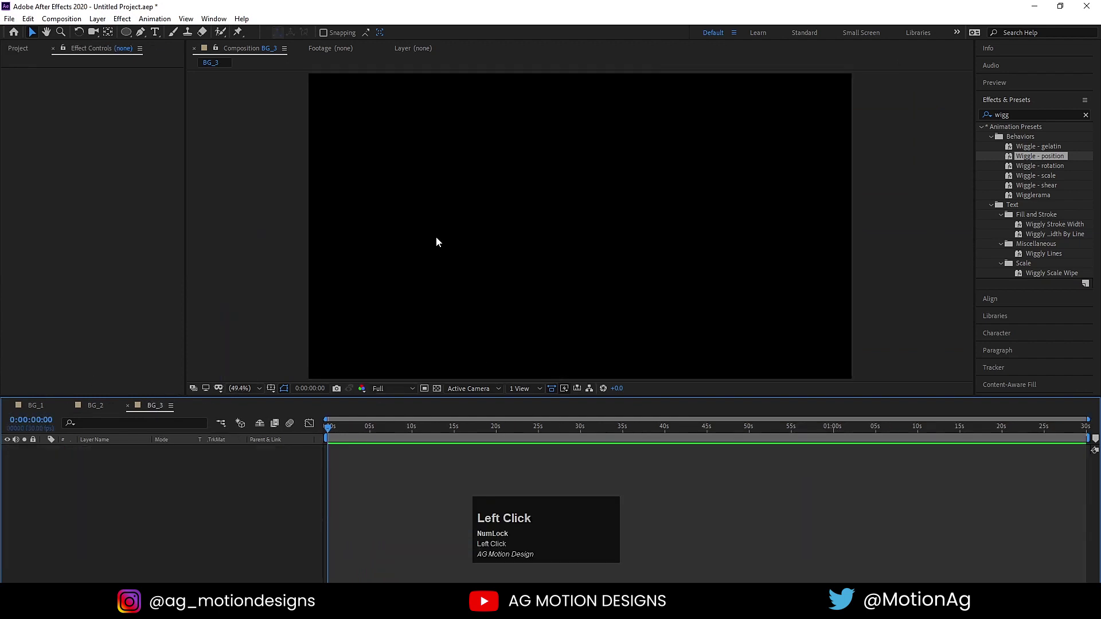
left_click(1050, 104)
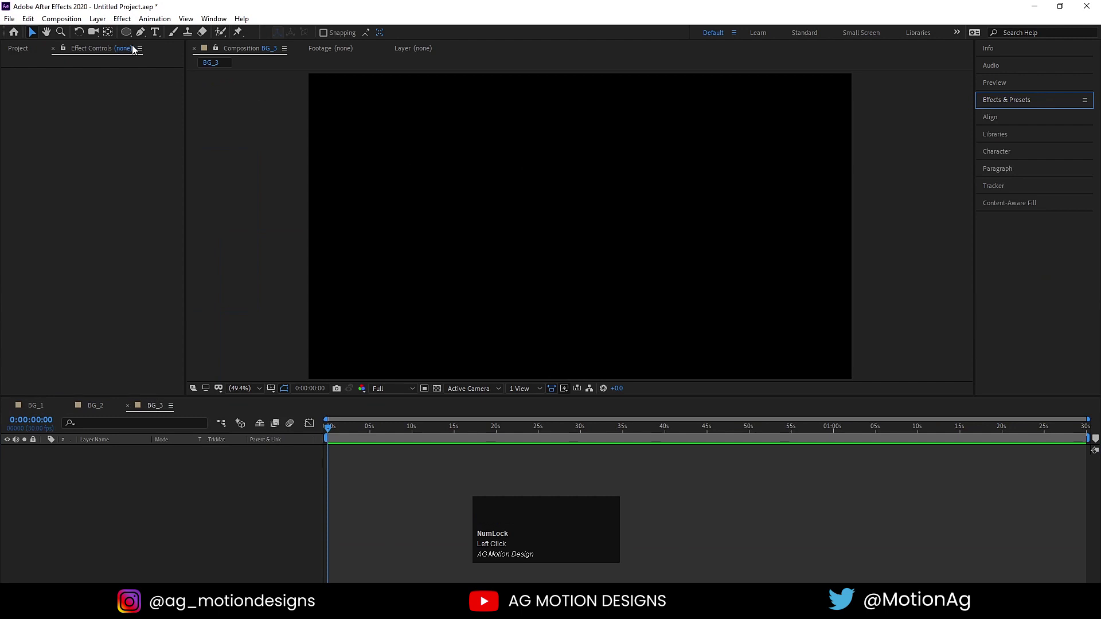
left_click_drag(132, 36, 657, 259)
key("ctrl+alt+Home")
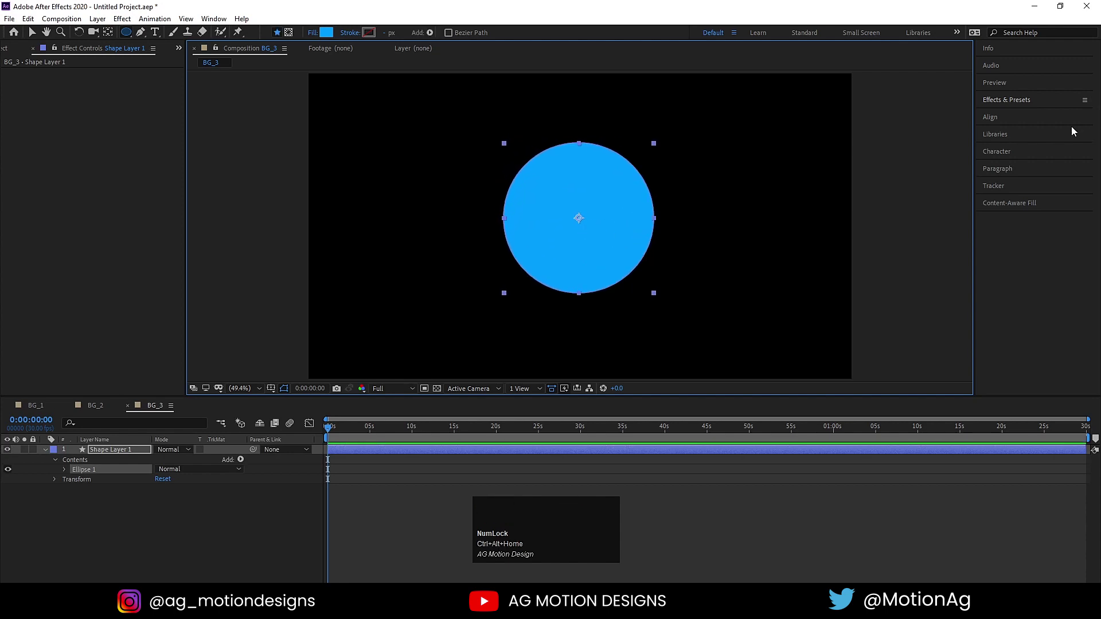
left_click(1021, 122)
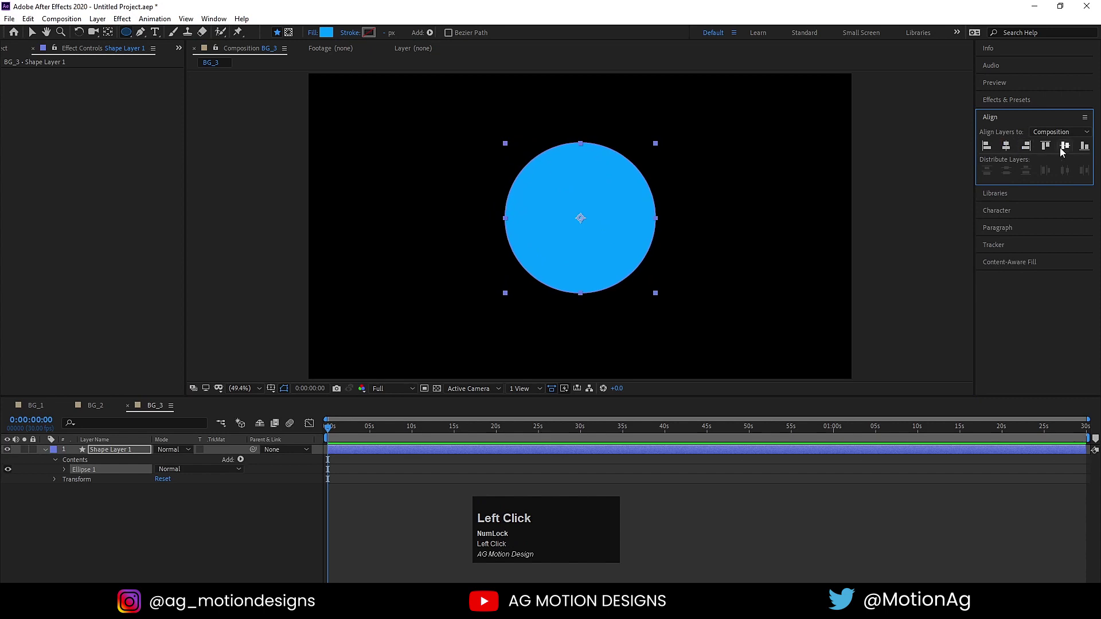
Reveal the circle's Scale property and start editing its value
key("s")
left_click_drag(171, 463, 170, 464)
key("Return")
left_click(76, 460)
Keyframe Scale from 0% at 0s to 427% at 4s and preview the growth
key("u")
key("u")
key("=")
key("=")
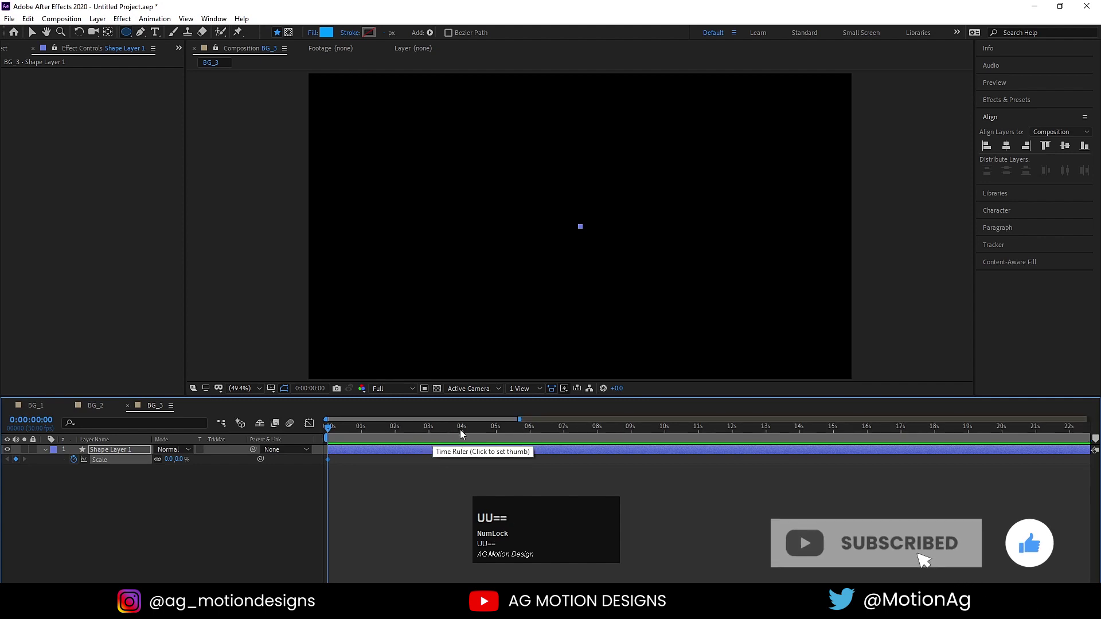
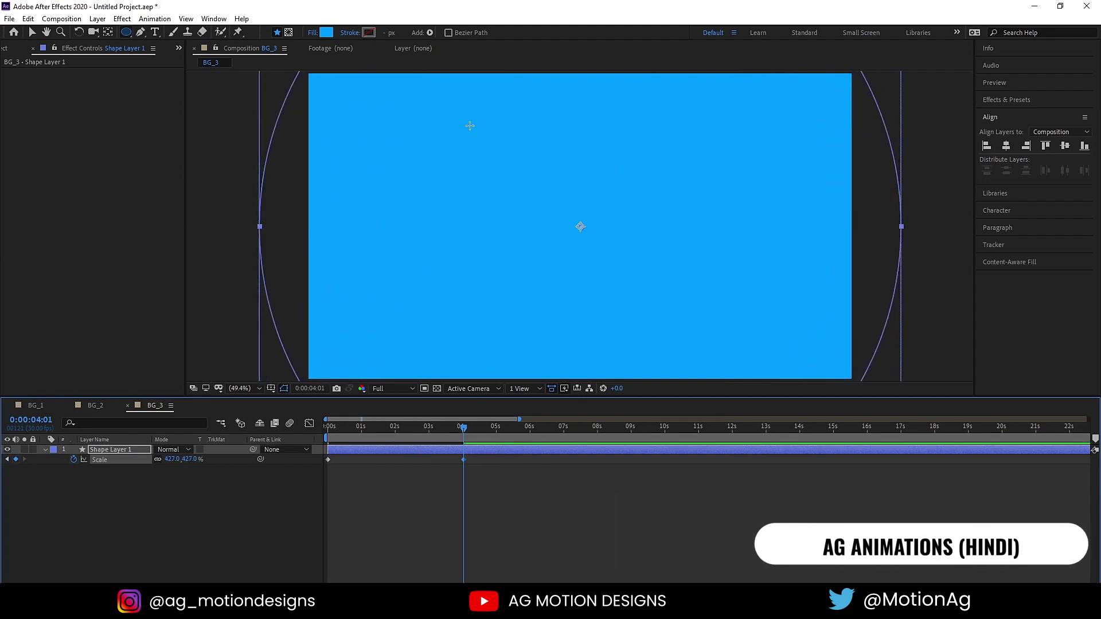
key("j")
key("space")
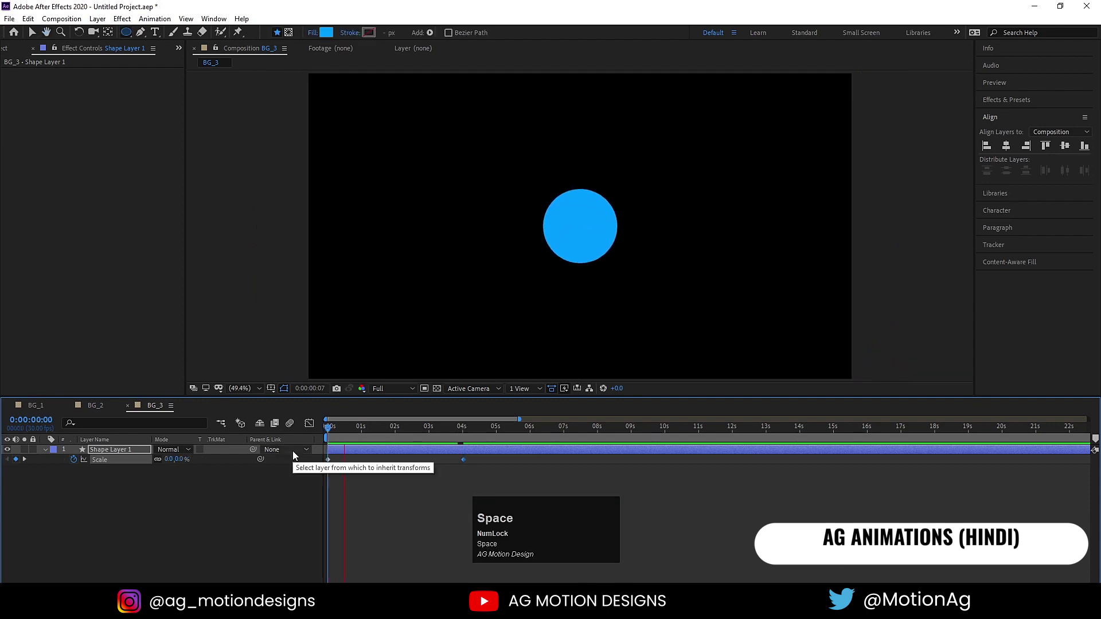
key("space")
key("j")
Add a loopOut() expression to Scale so the growth repeats, and play it back
left_click(231, 524)
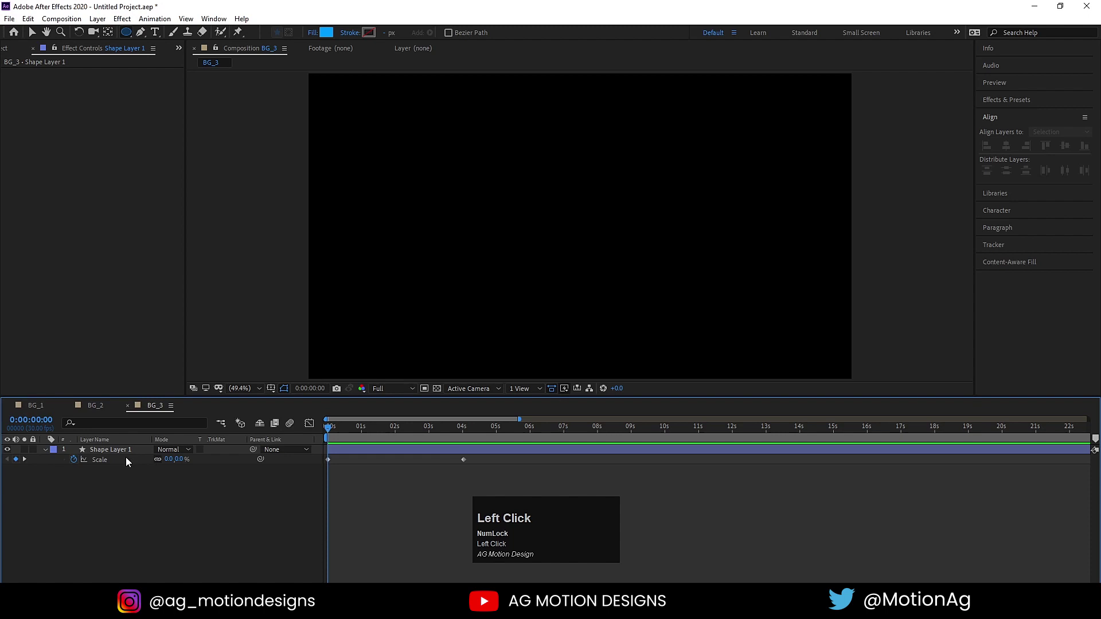
left_click(75, 460)
type("loo")
key("Down")
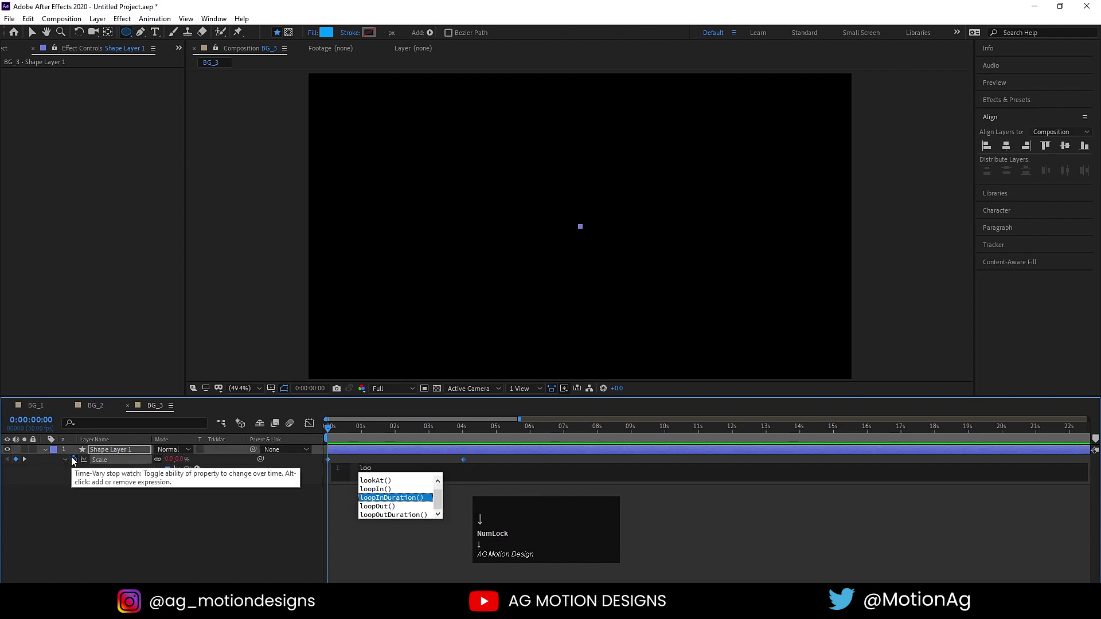
key("Return")
left_click(118, 516)
key("space")
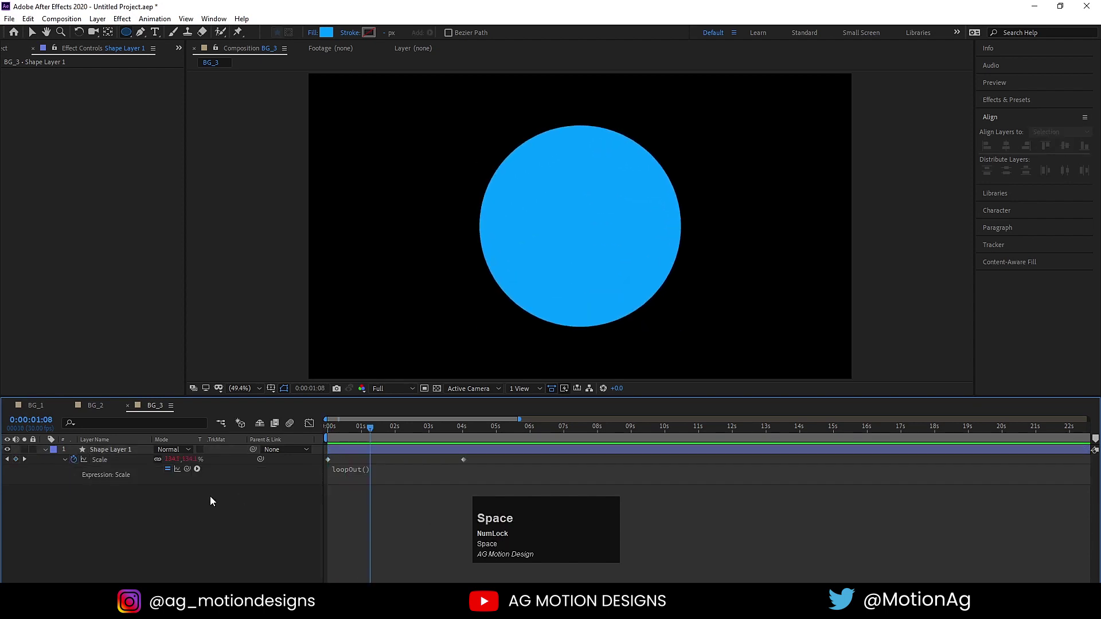
left_click(202, 508)
Set BG_3's background colour to white in Composition Settings
key("ctrl+k")
left_click(499, 361)
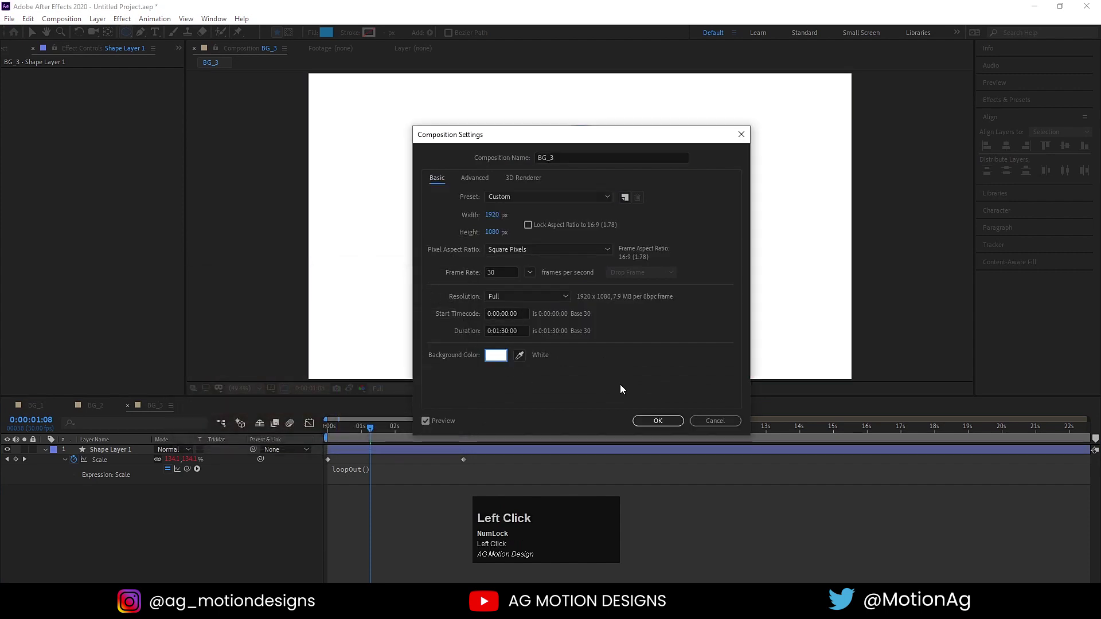
key("space")
Apply Drop Shadow to the circle with Distance 20, Softness 200 and a cyan colour
left_click(391, 447)
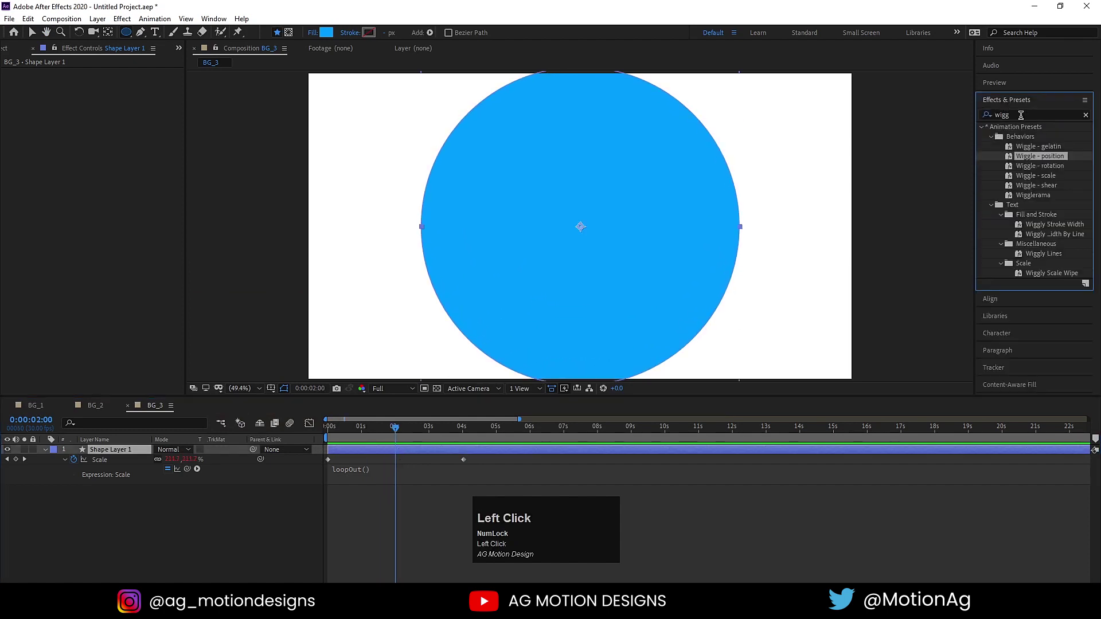
key("ctrl+a")
type("drop")
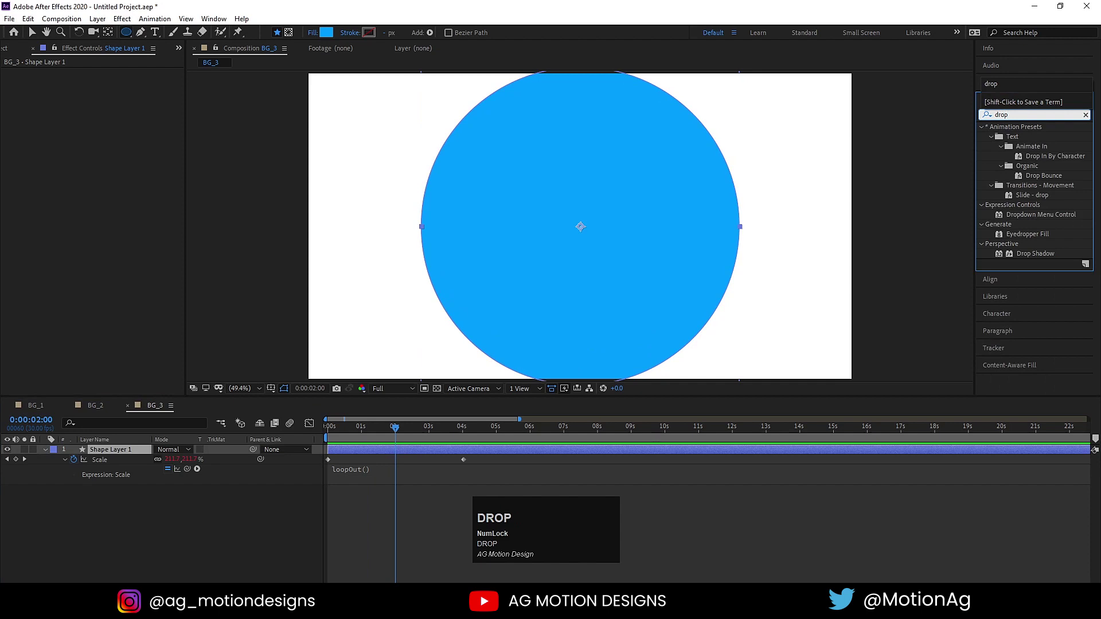
left_click(1047, 254)
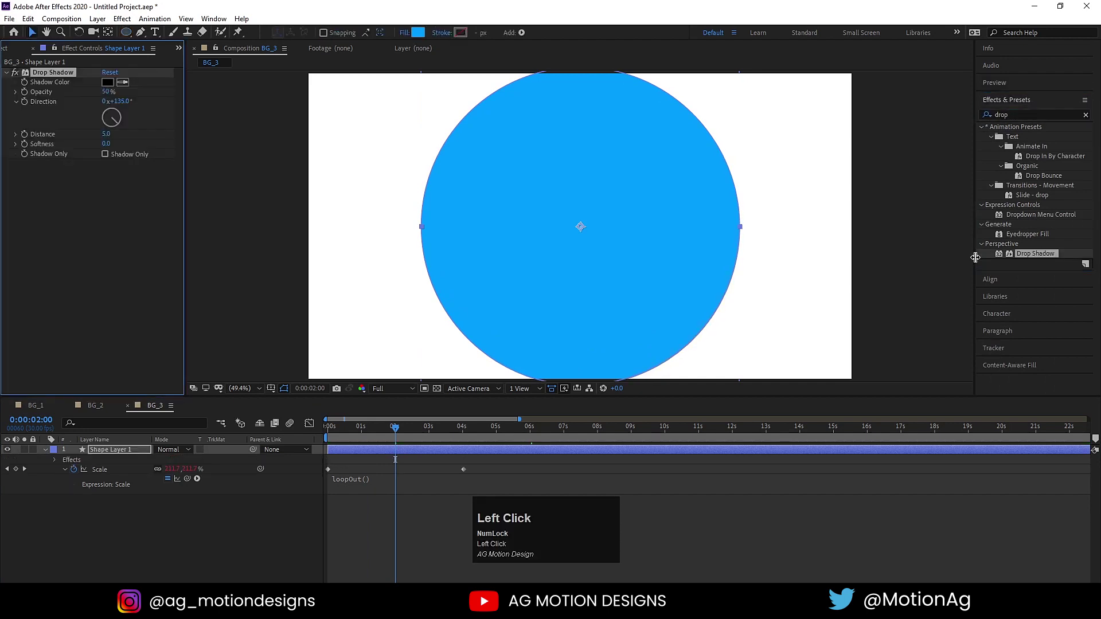
left_click(109, 138)
key("Return")
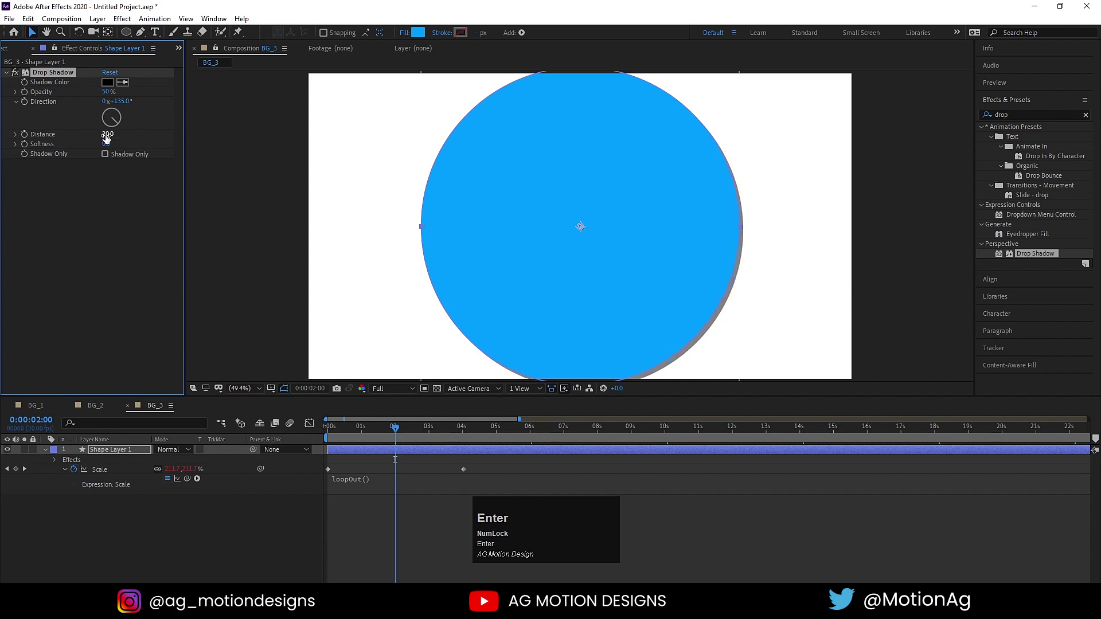
left_click(108, 149)
key("Return")
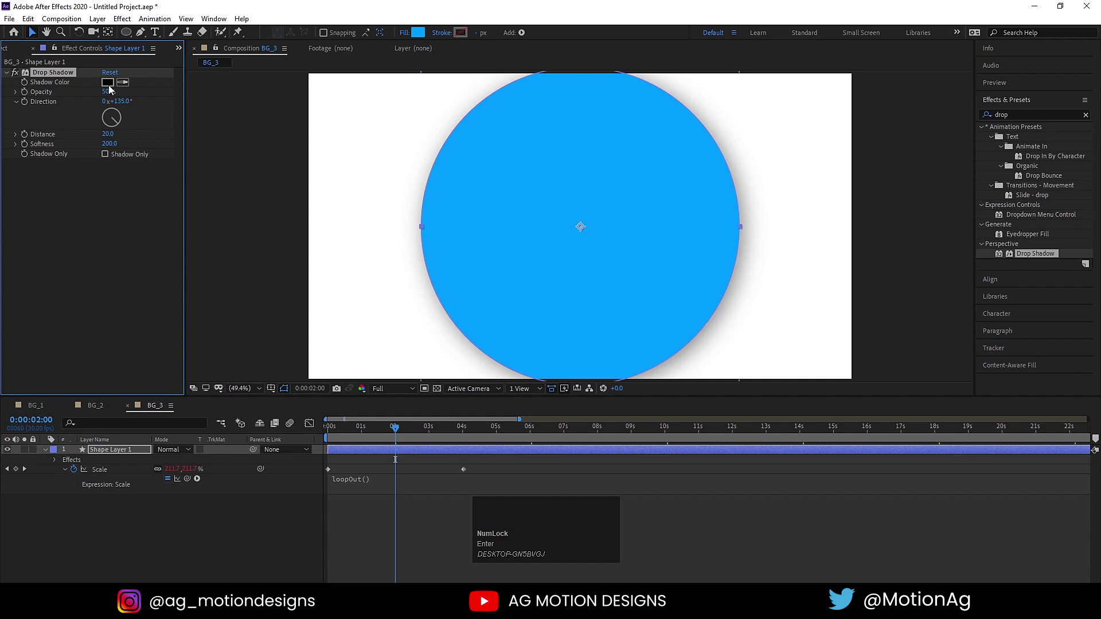
left_click(109, 88)
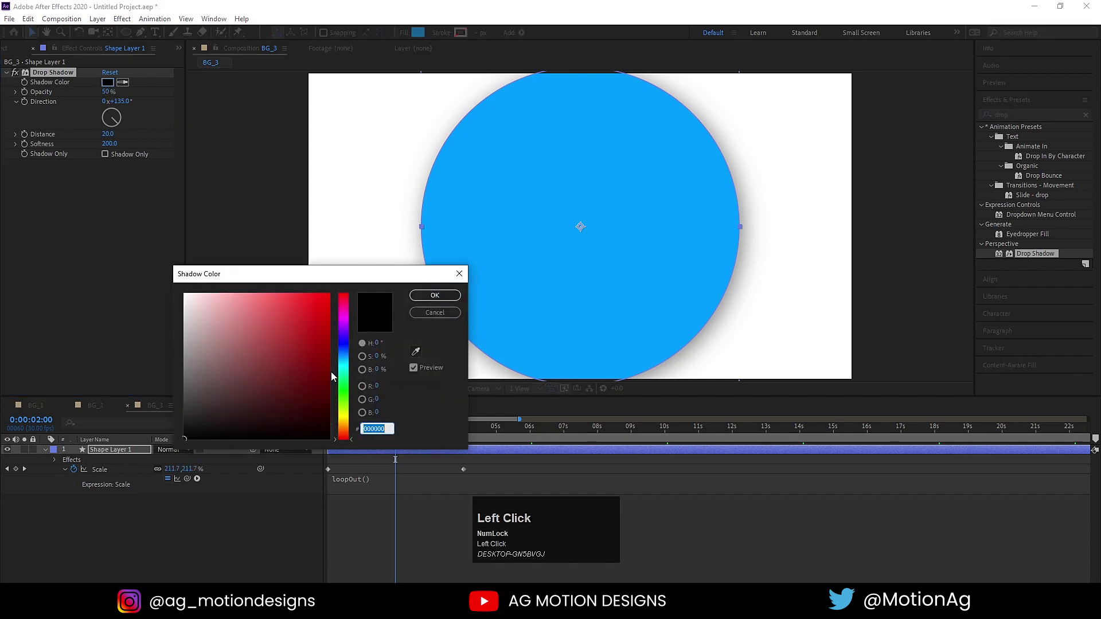
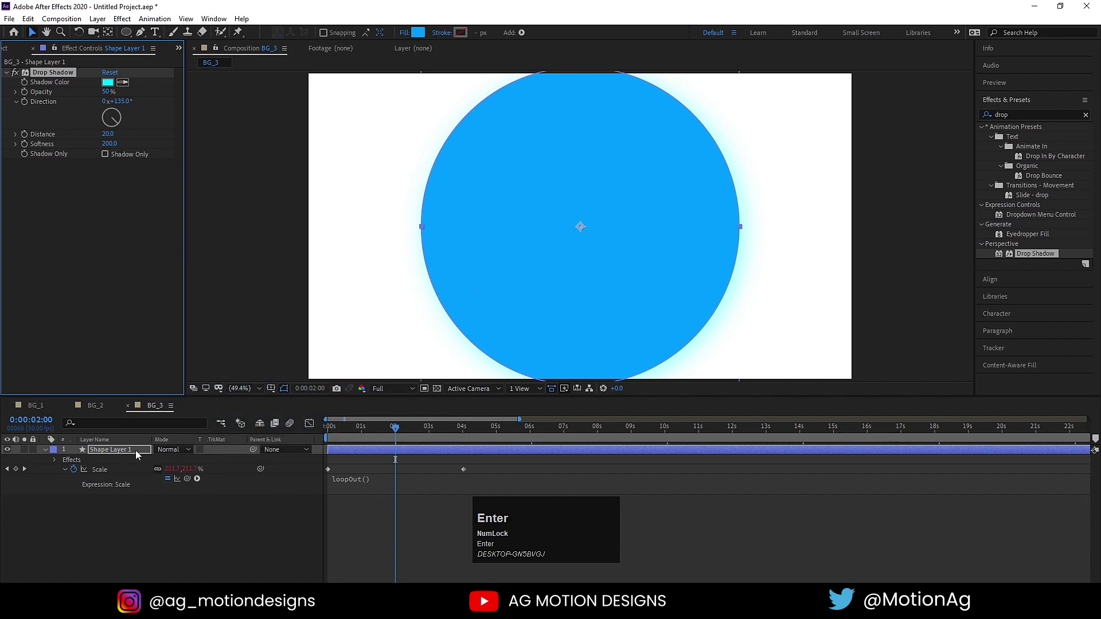
left_click(133, 452)
key("space")
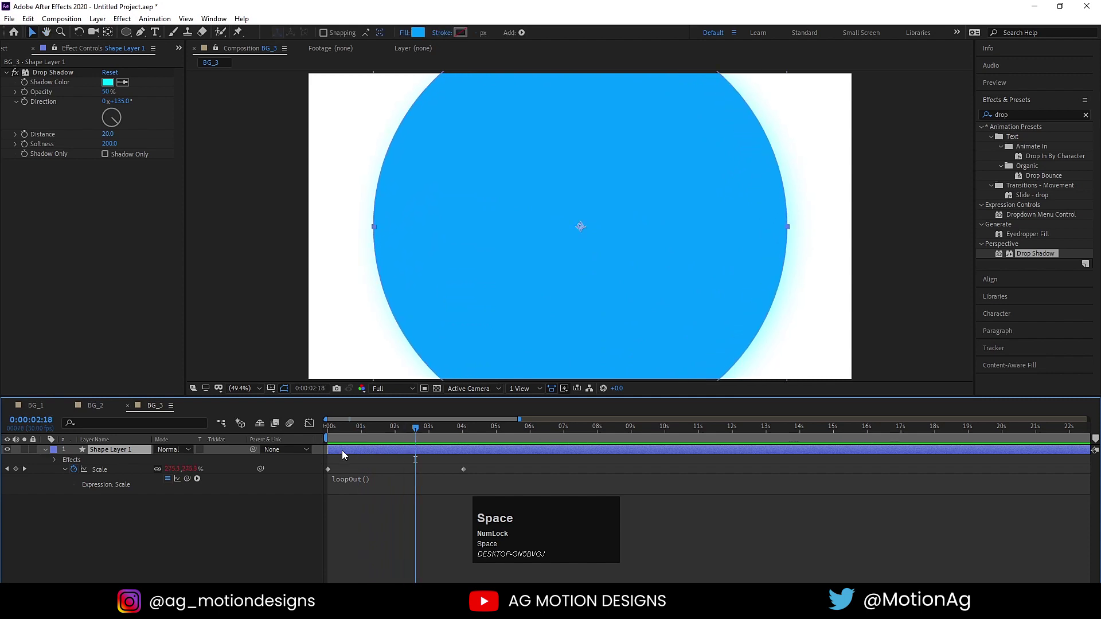
Duplicate the glowing circle layer until there are 18 copies
key("=")
left_click(343, 431)
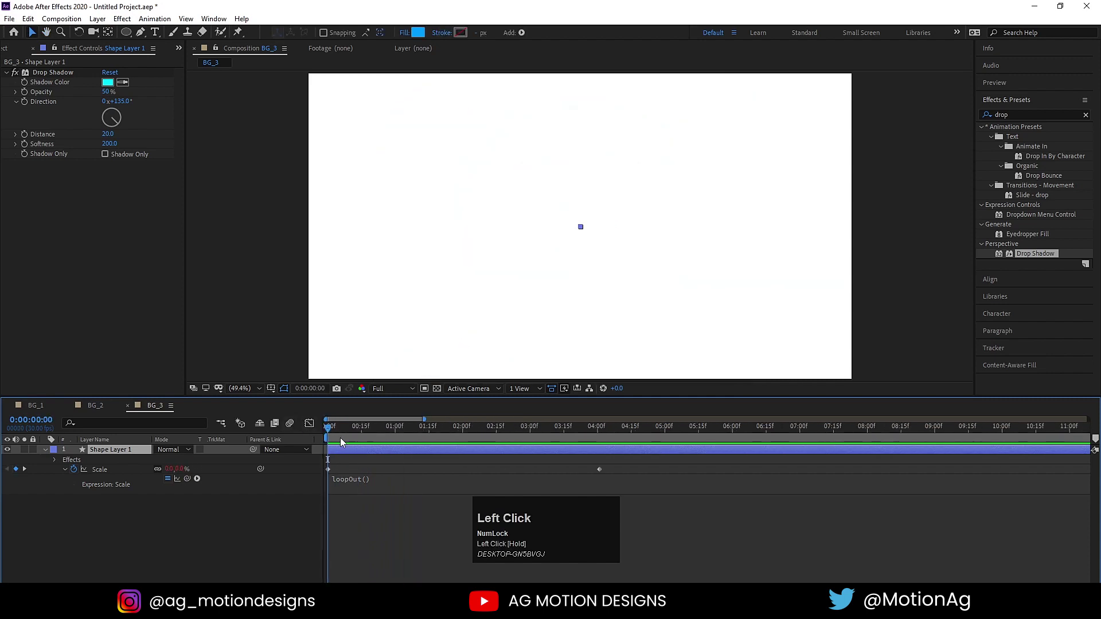
key("=")
key("ctrl+d")
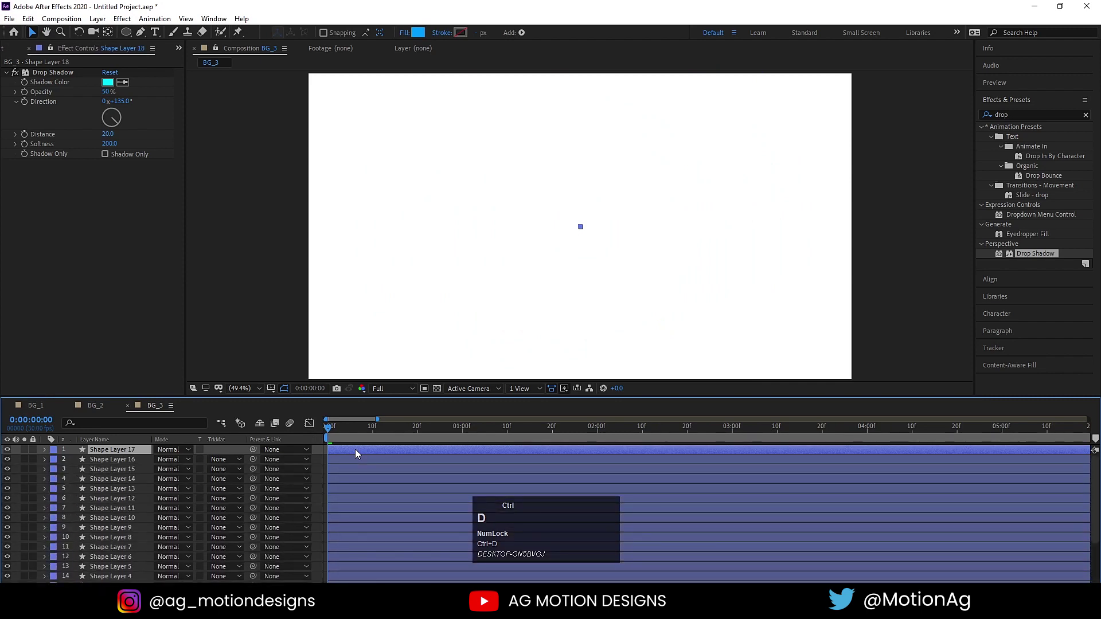
Trim and offset the copies' start times to stagger them into concentric rings
left_click_drag(421, 436, 374, 459)
key("ctrl+a")
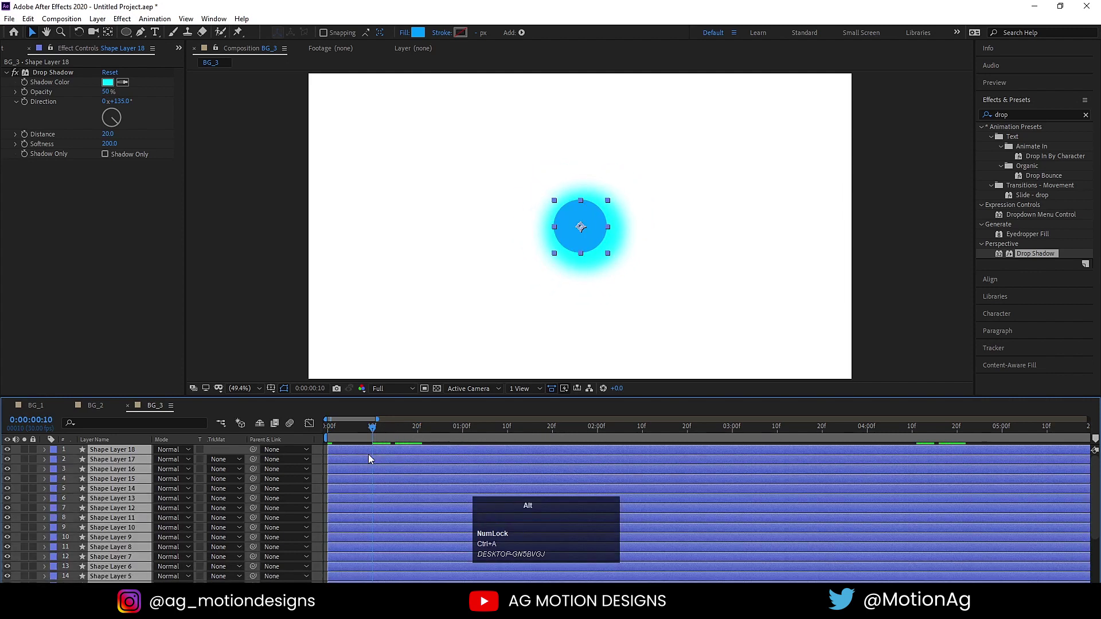
key("alt+]")
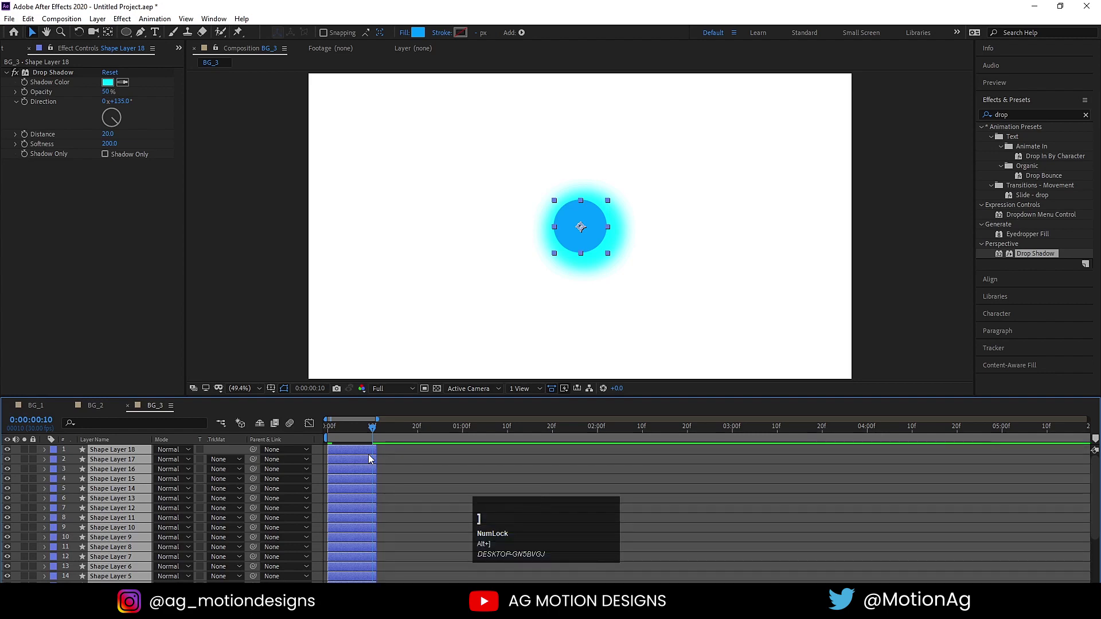
key("=")
key("=")
key("=")
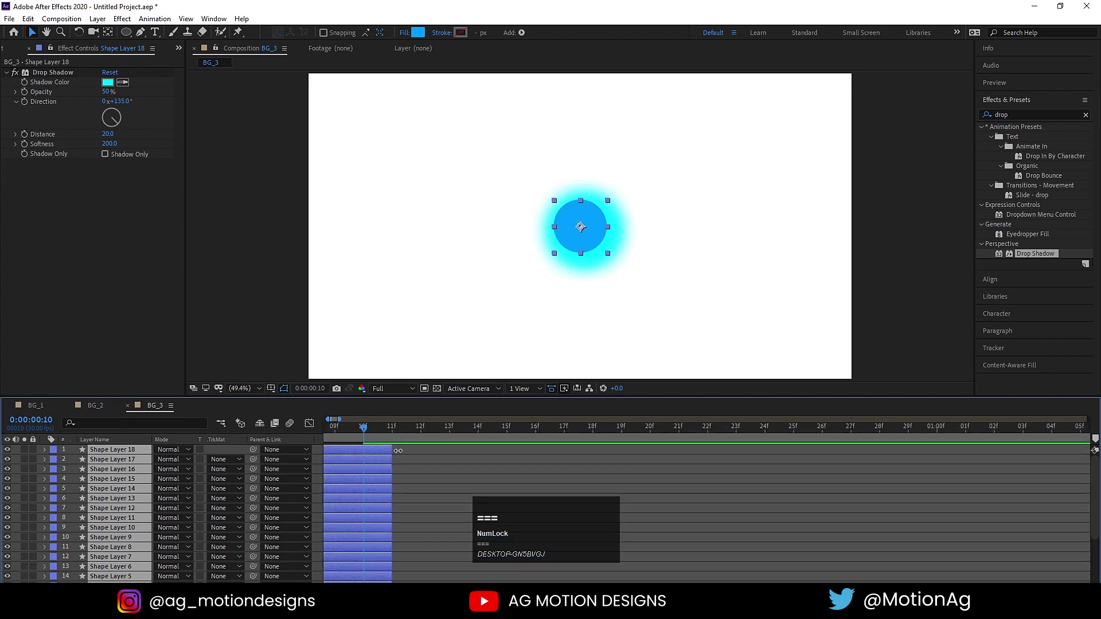
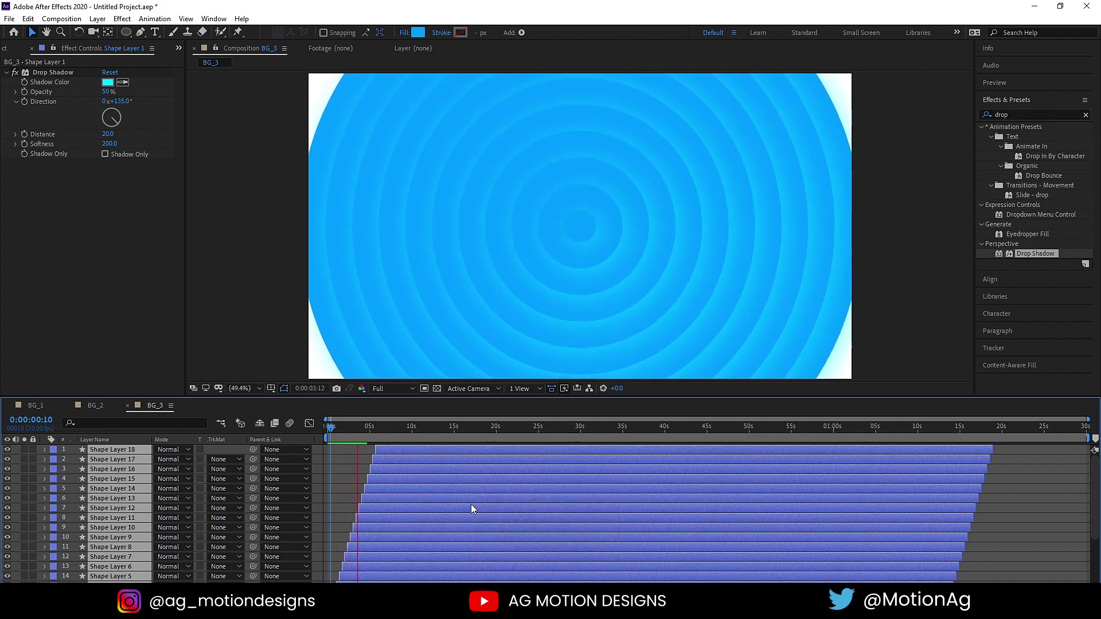
Select every ring layer and reveal their Scale properties
key("space")
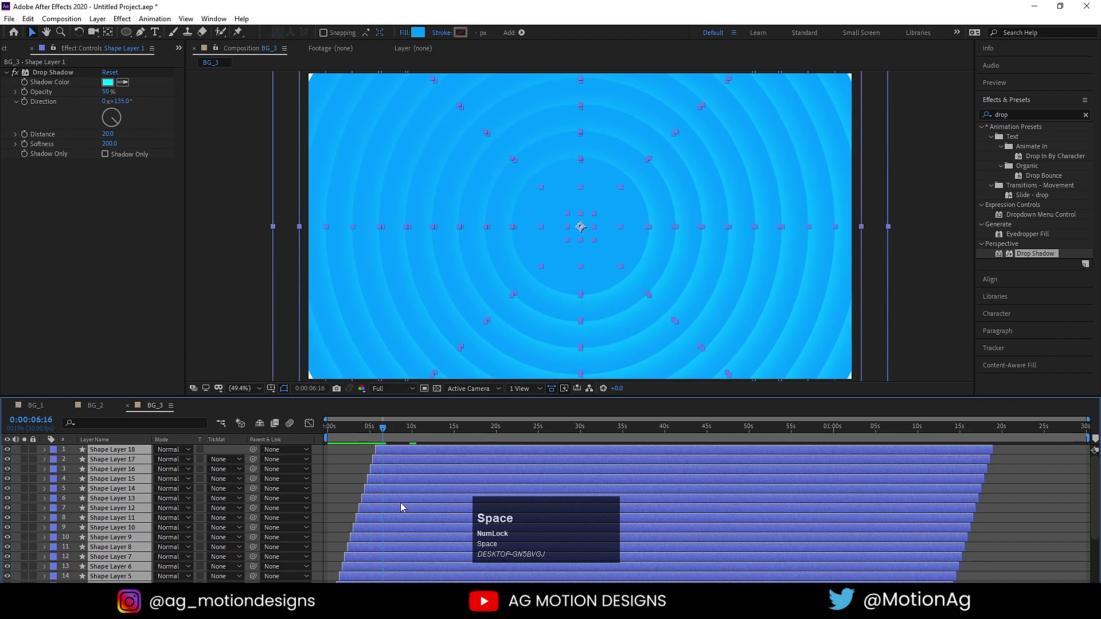
key("=")
key("=")
key("space")
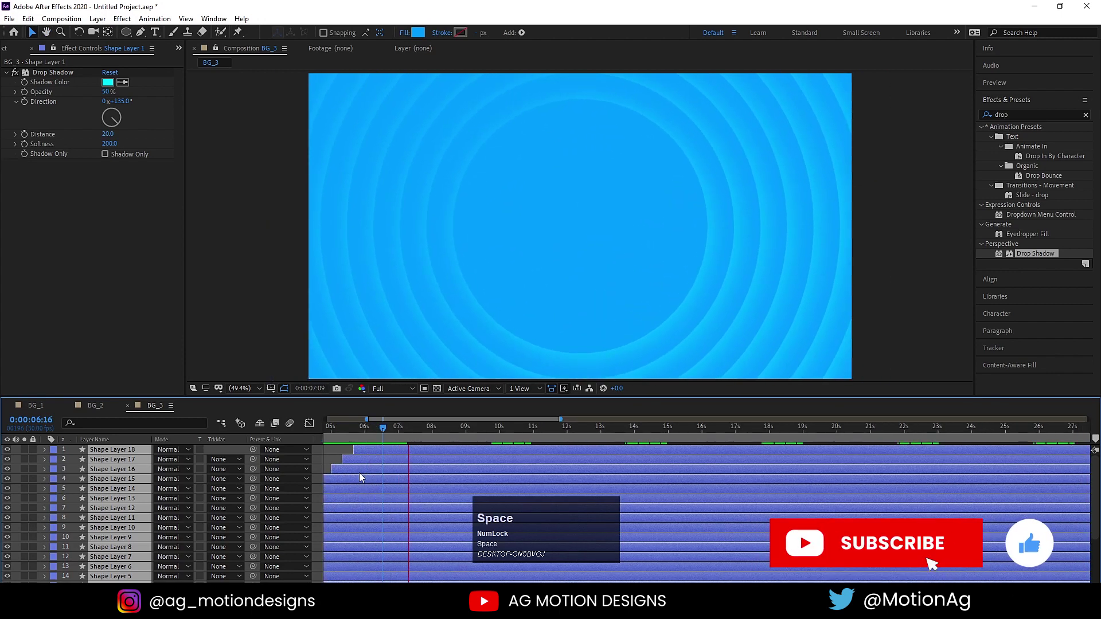
key("u")
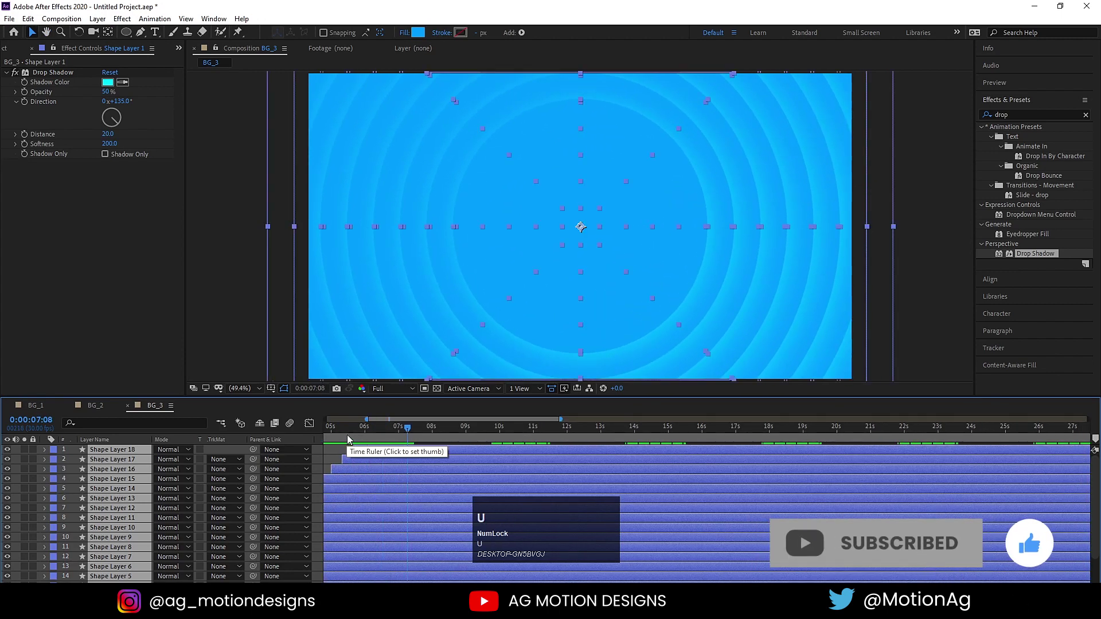
left_click(354, 439)
key("u")
scroll("up", 3)
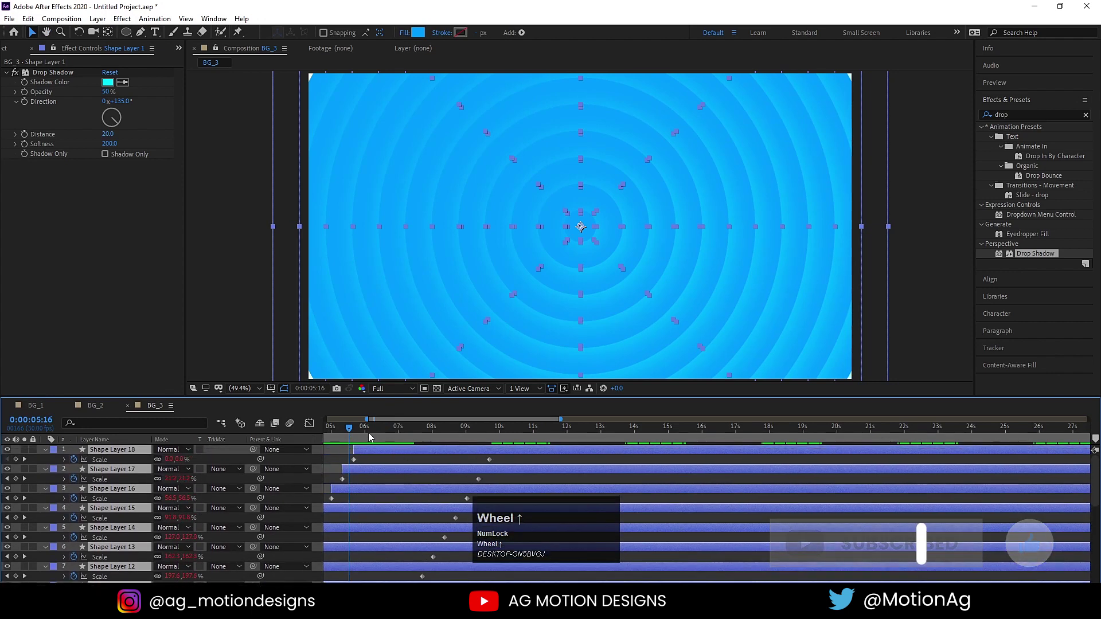
Start pre-composing the ring layers, with Pre-comp 1 proposed as the name
left_click(343, 431)
scroll("down", 3)
left_click_drag(473, 427, 411, 451)
key("ctrl+shift+c")
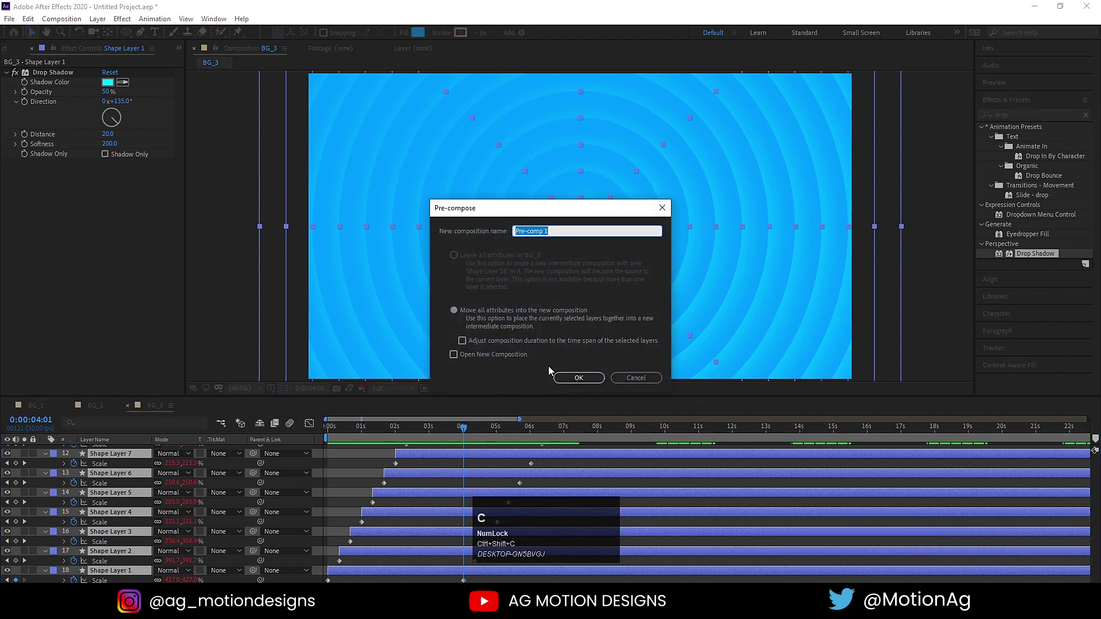
Confirm Pre-comp 1 so BG_3 holds one layer of animated rings, and play it
left_click(582, 385)
key("space")
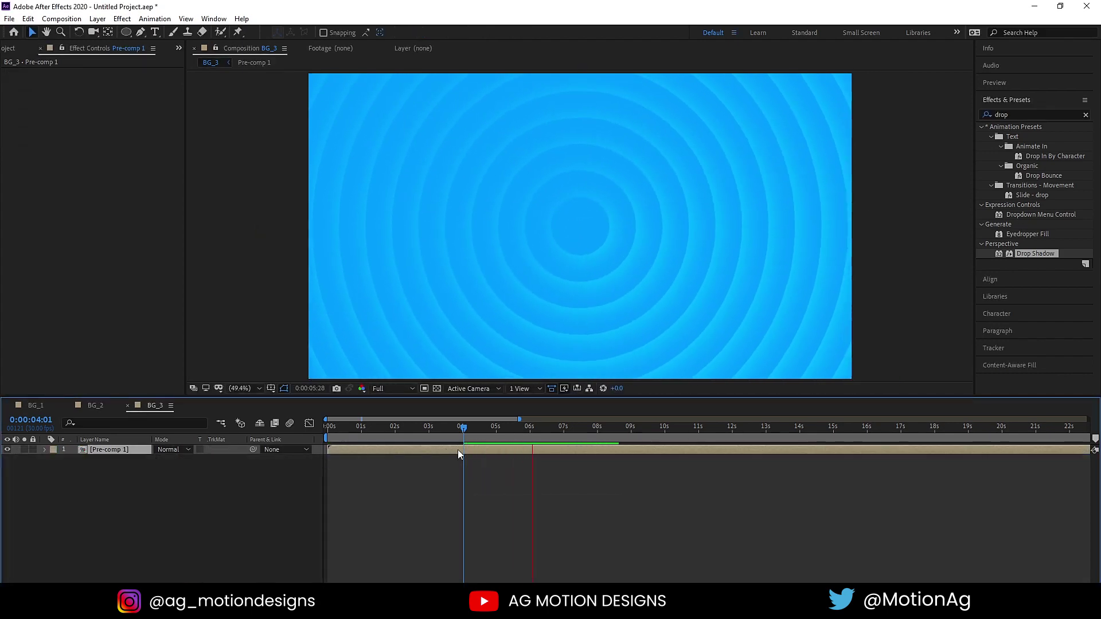
key("space")
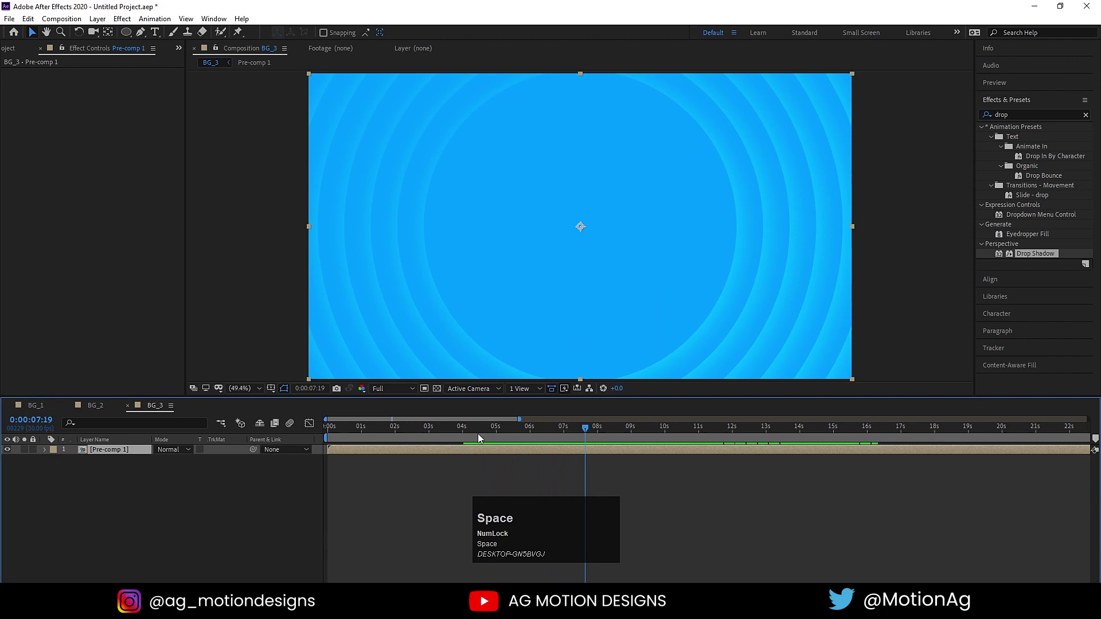
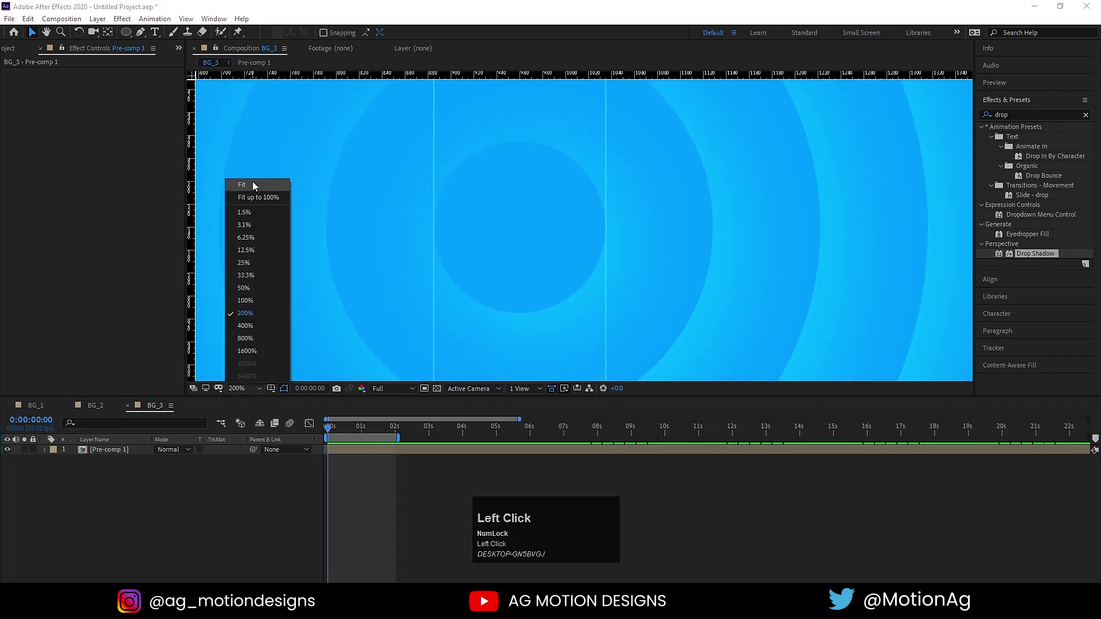
Scale Pre-comp 1 to 107% in BG_3 and open it to edit its shape layers
key("space")
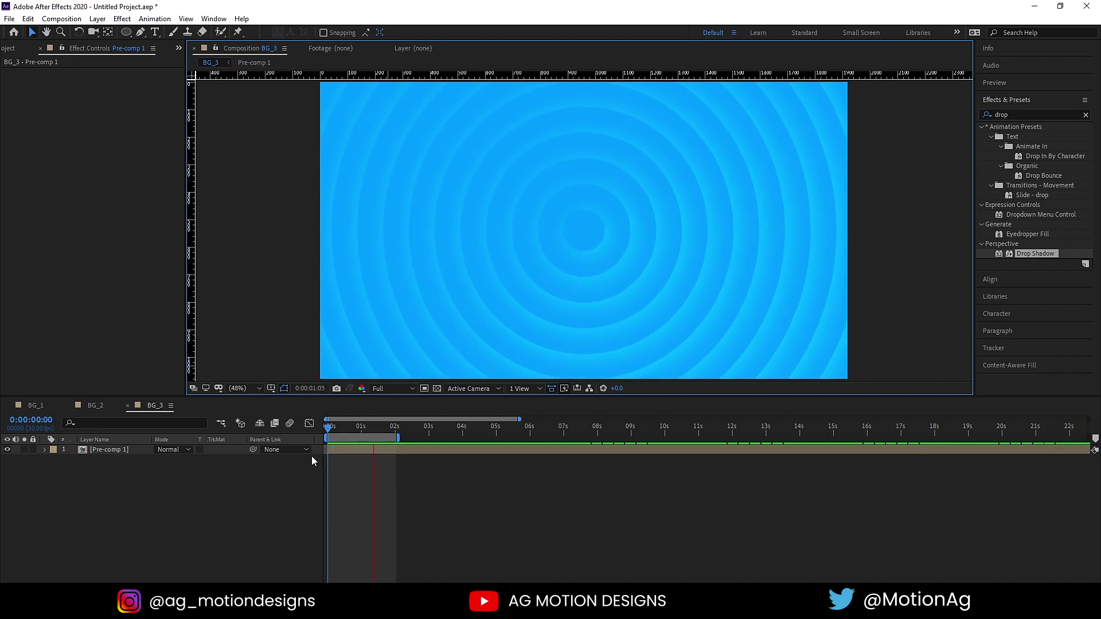
key("space")
left_click(124, 450)
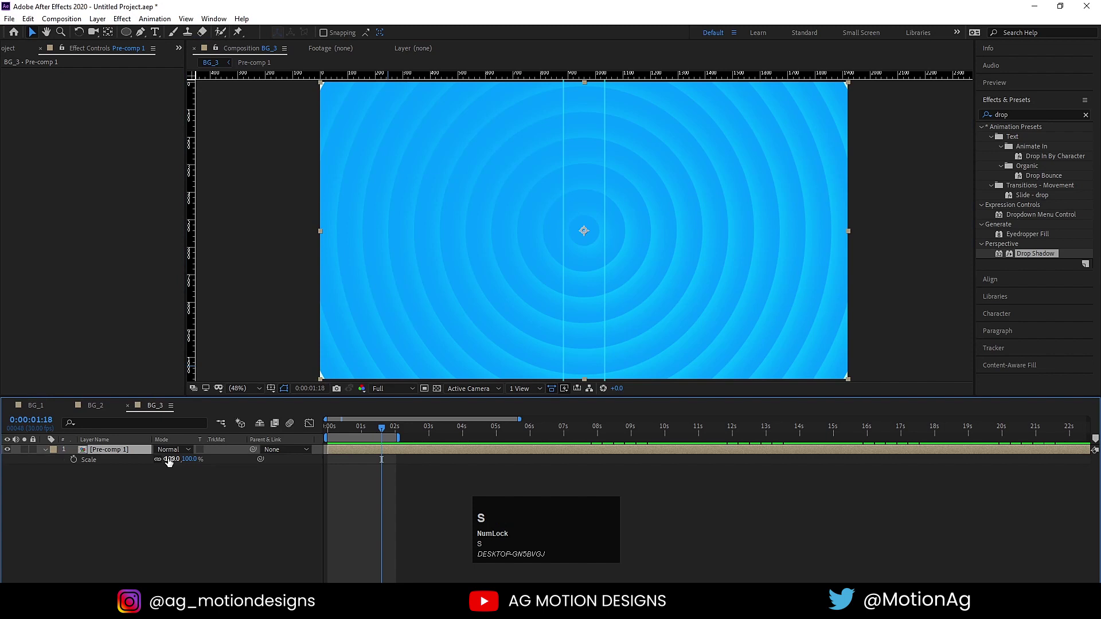
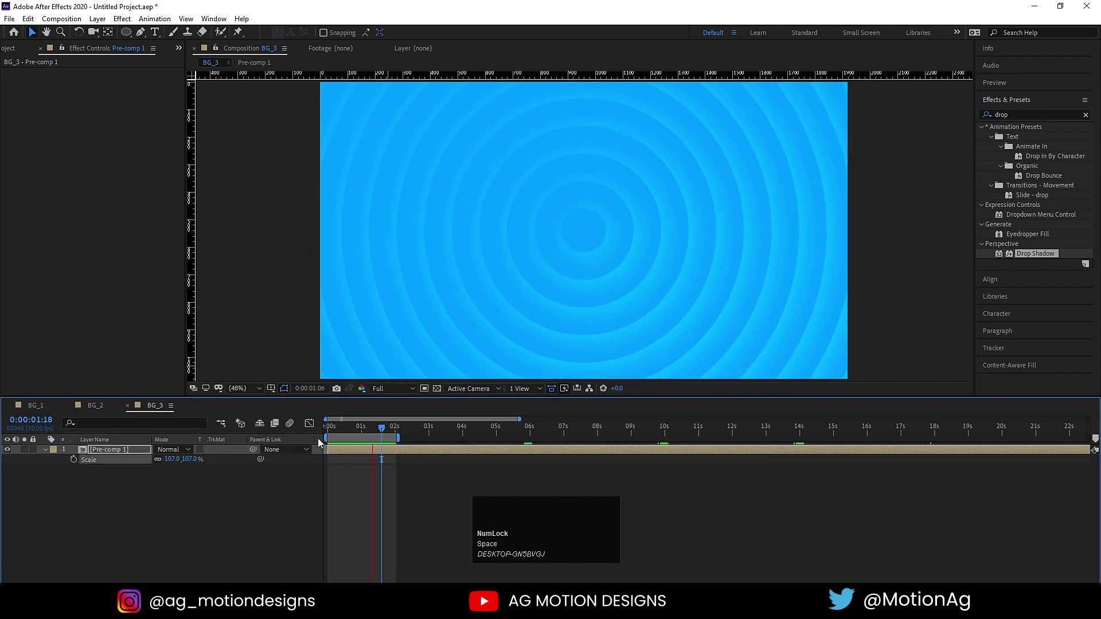
key("space")
left_click(100, 454)
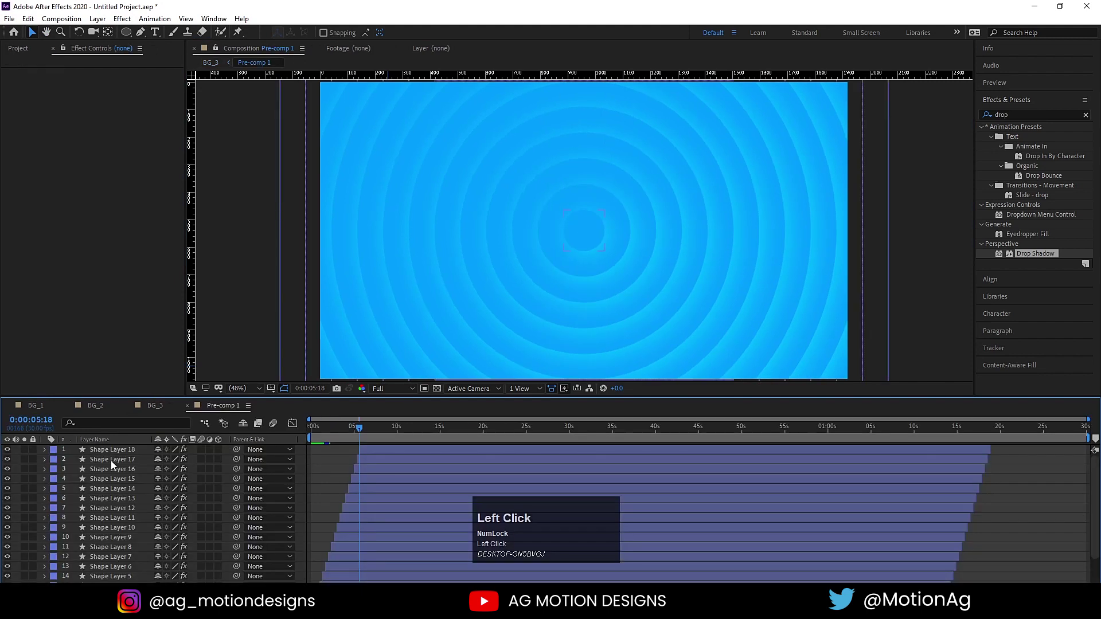
Recolour all Pre-comp 1 ring layers with a deeper blue fill
key("ctrl+a")
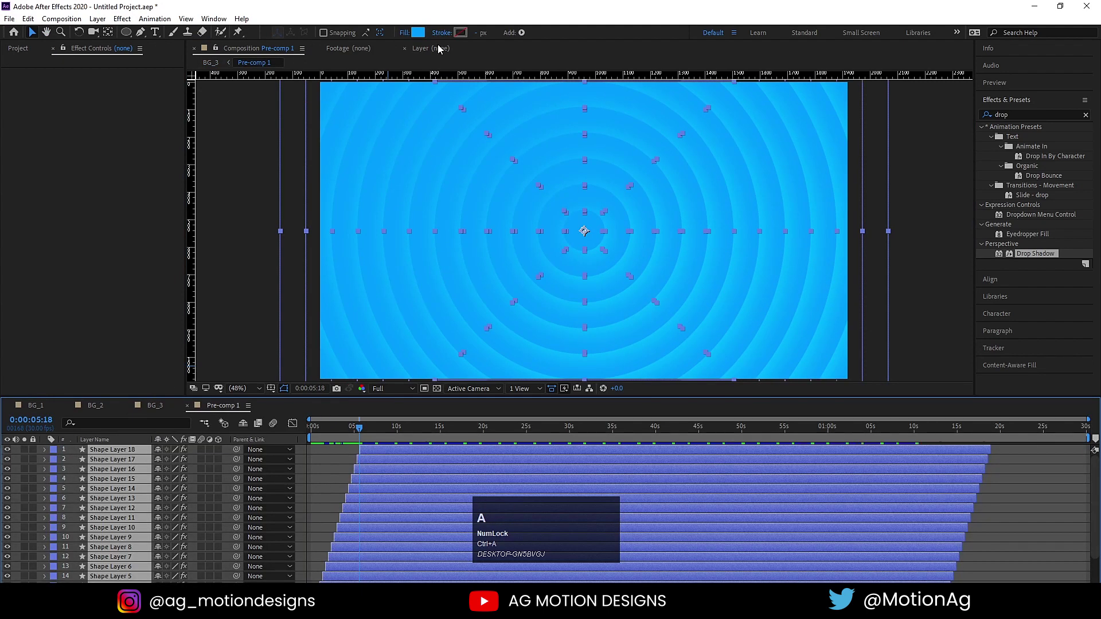
left_click_drag(417, 38, 432, 299)
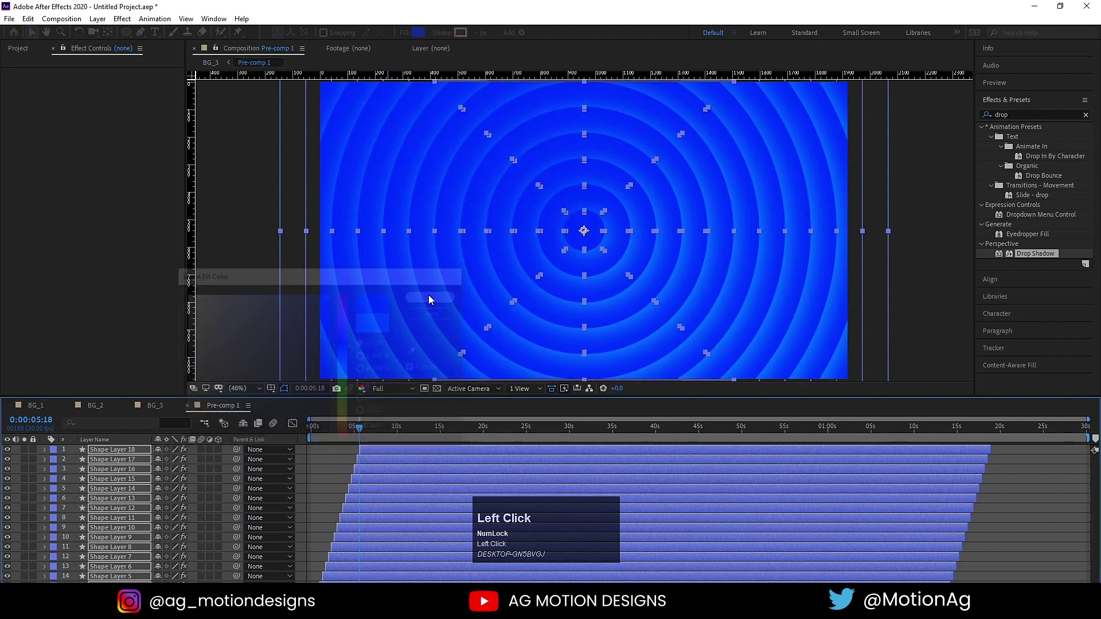
key("space")
left_click(354, 434)
Return to BG_3 and preview the deeper-blue animated rings
key("space")
left_click(369, 482)
key("space")
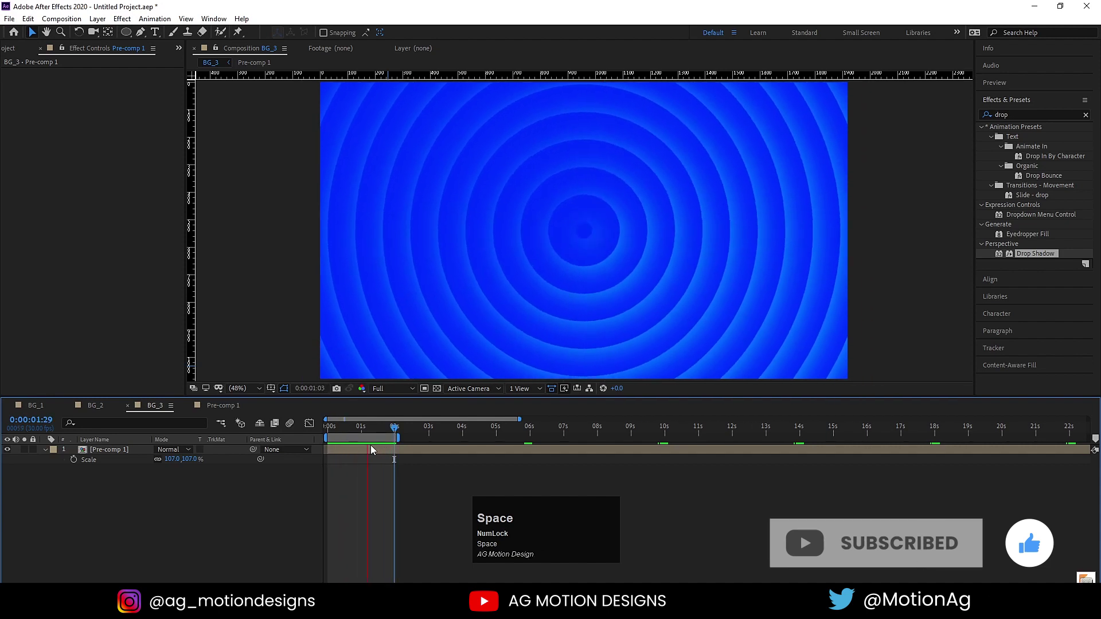
Review the BG_1 composition with a quick preview
key("space")
left_click(42, 411)
key("space")
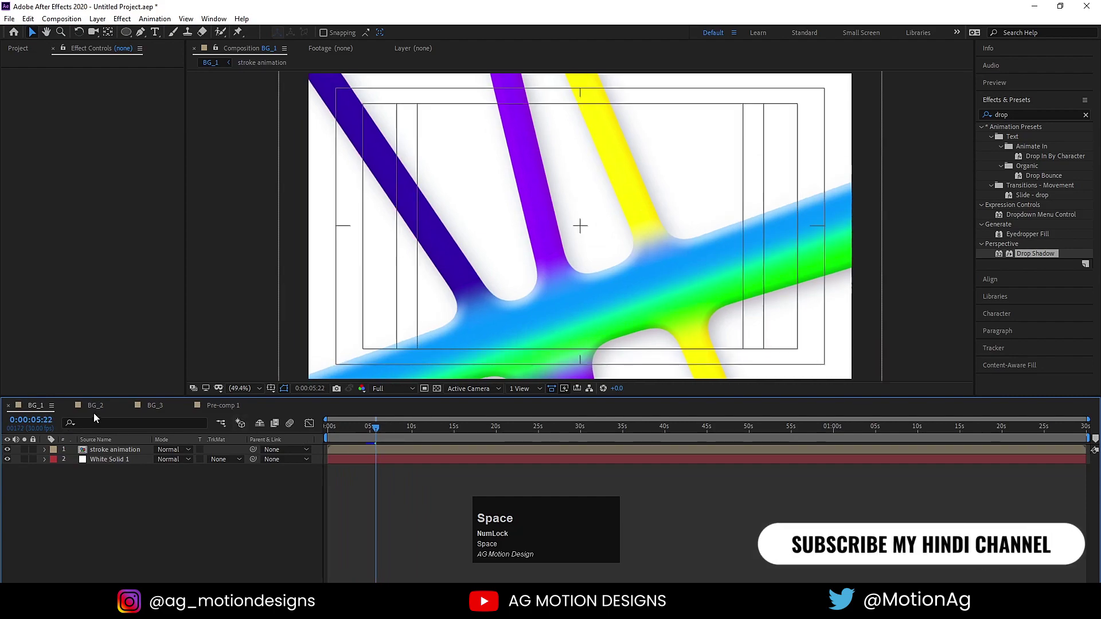
Switch to BG_2 and play its soft blue circles background
left_click(102, 411)
key("space")
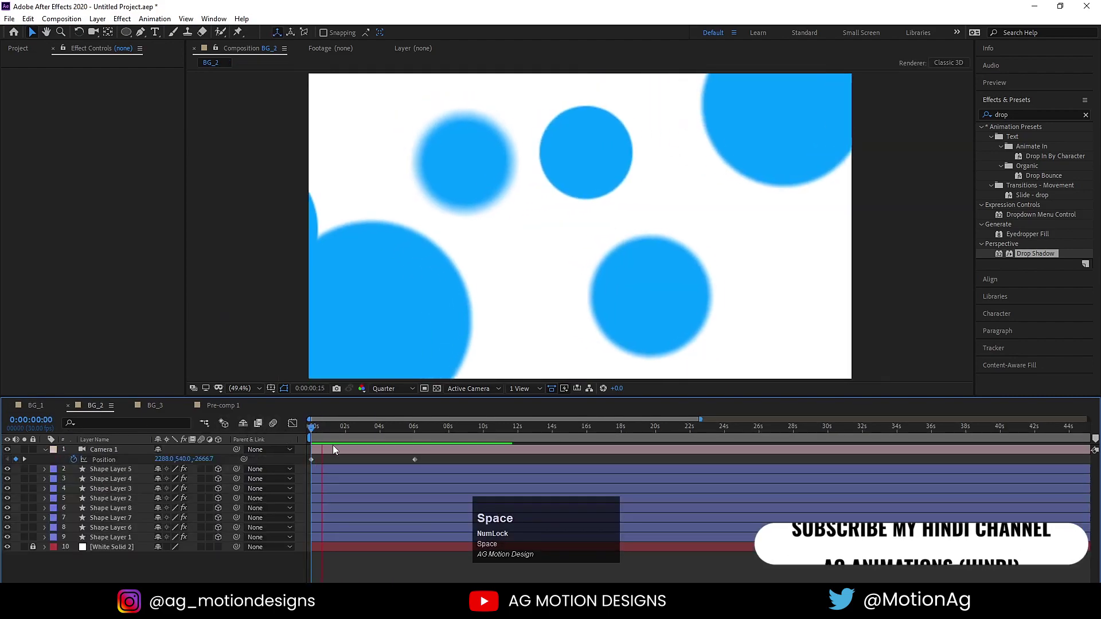
left_click(150, 417)
key("space")
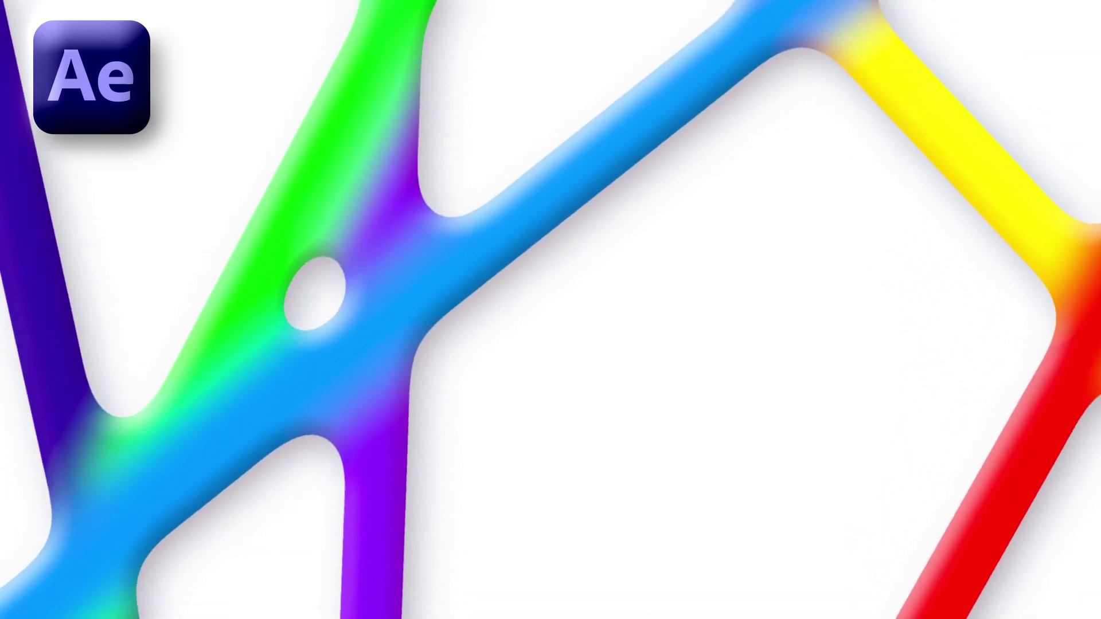